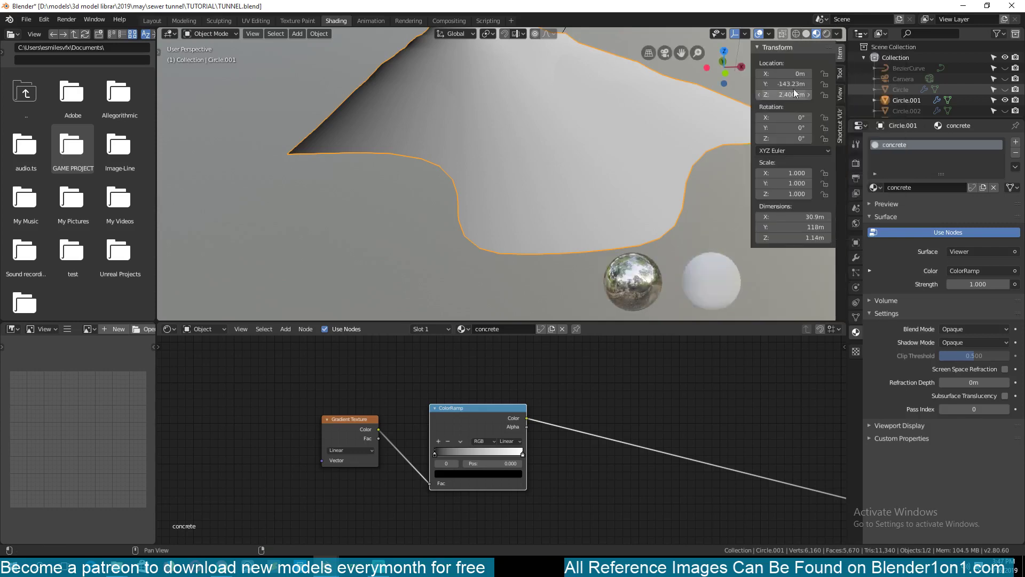
Hide the transform sidebar and select the Gradient Texture node in the concrete material
{"action": "left_click", "coordinate": [780, 92]}
{"action": "key", "text": "n"}
{"action": "key", "text": "`"}
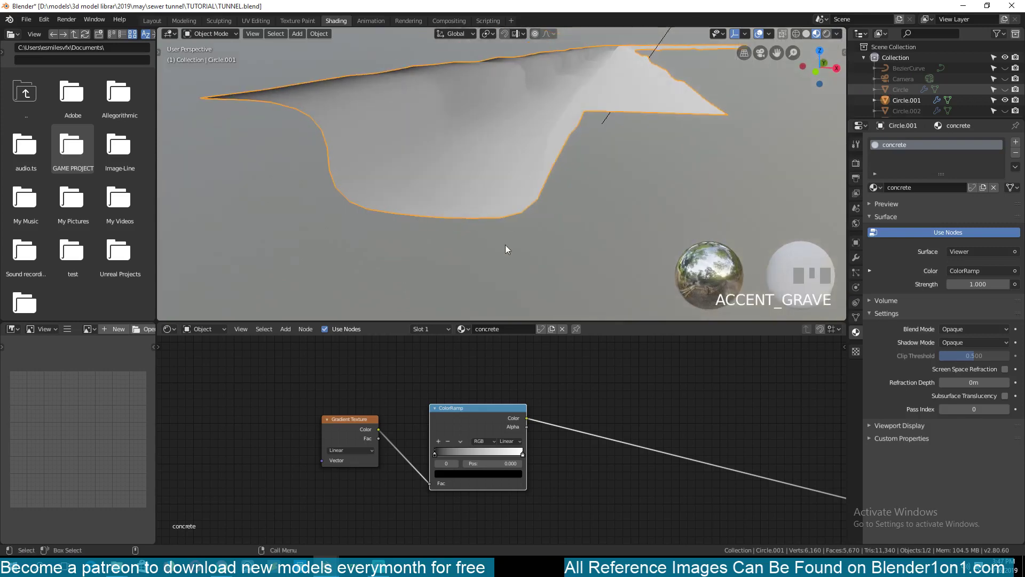
{"action": "left_click", "coordinate": [487, 413]}
{"action": "left_click", "coordinate": [487, 403]}
{"action": "double_click", "coordinate": [358, 426]}
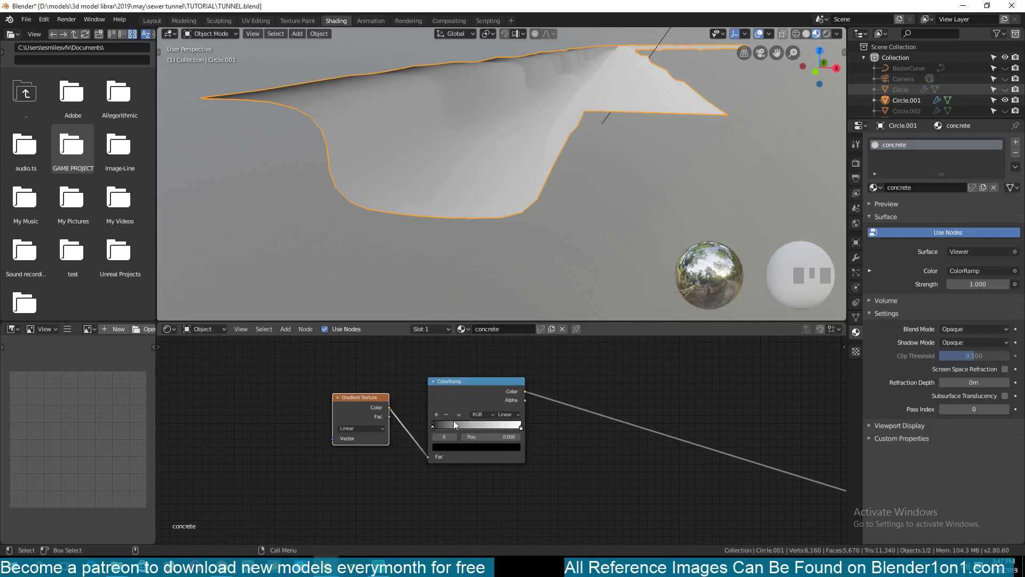
{"action": "double_click", "coordinate": [455, 398]}
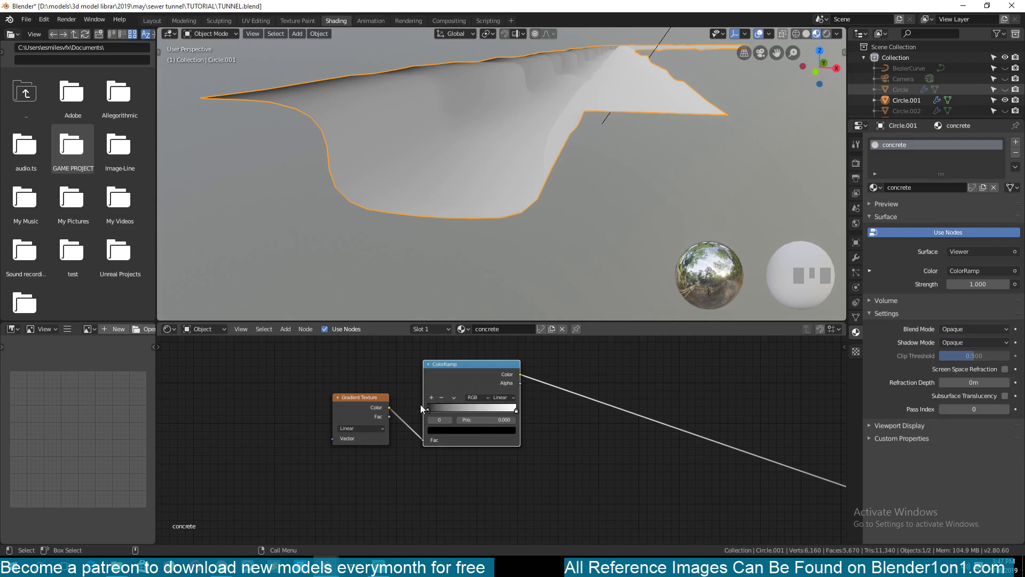
Move the Gradient Texture and ColorRamp nodes right, leaving free space on their left
{"action": "key", "text": "`"}
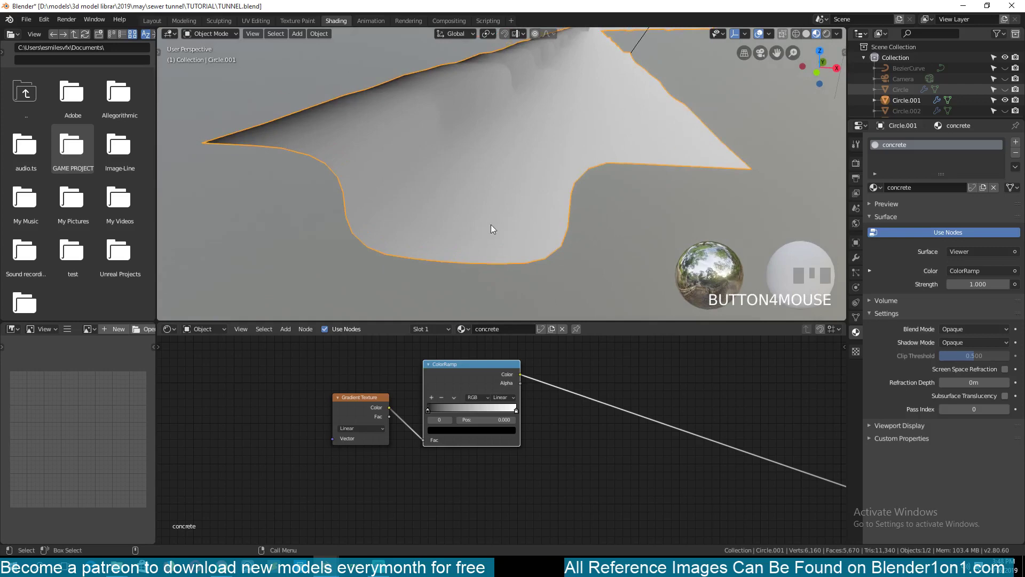
{"action": "key", "text": "`"}
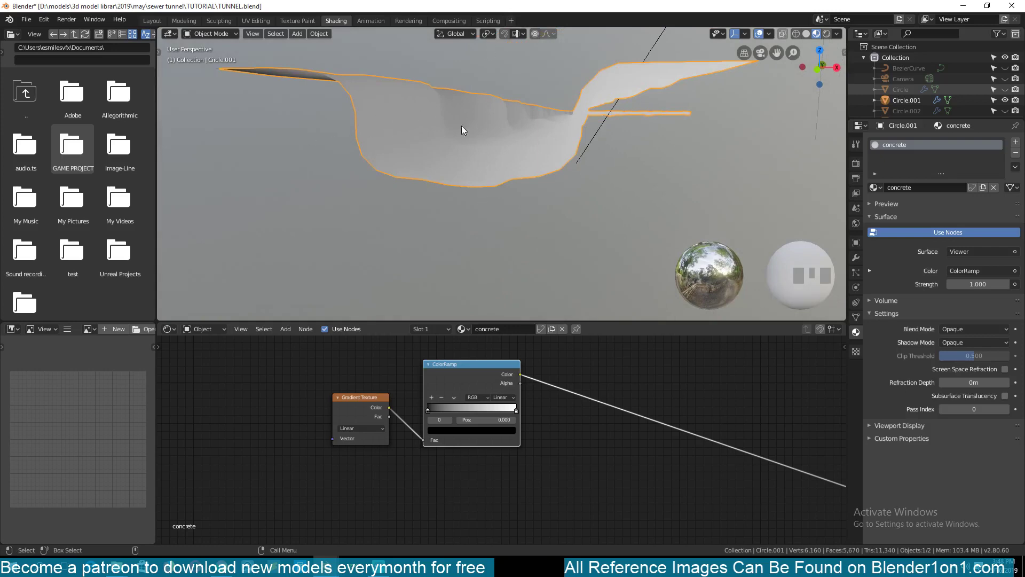
{"action": "key", "text": "`"}
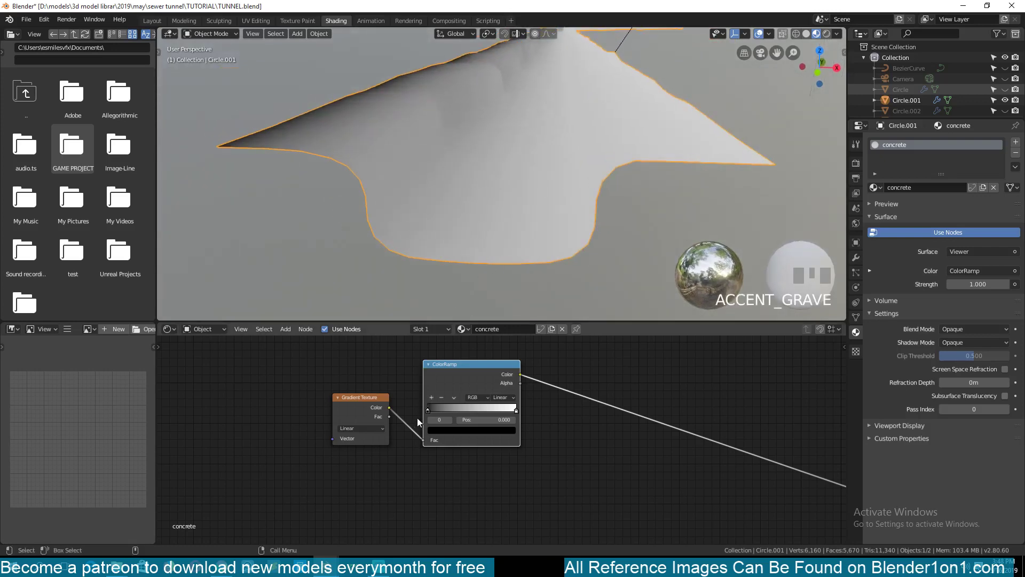
{"action": "left_click", "coordinate": [366, 415]}
{"action": "key", "text": "`"}
{"action": "left_click", "coordinate": [327, 413]}
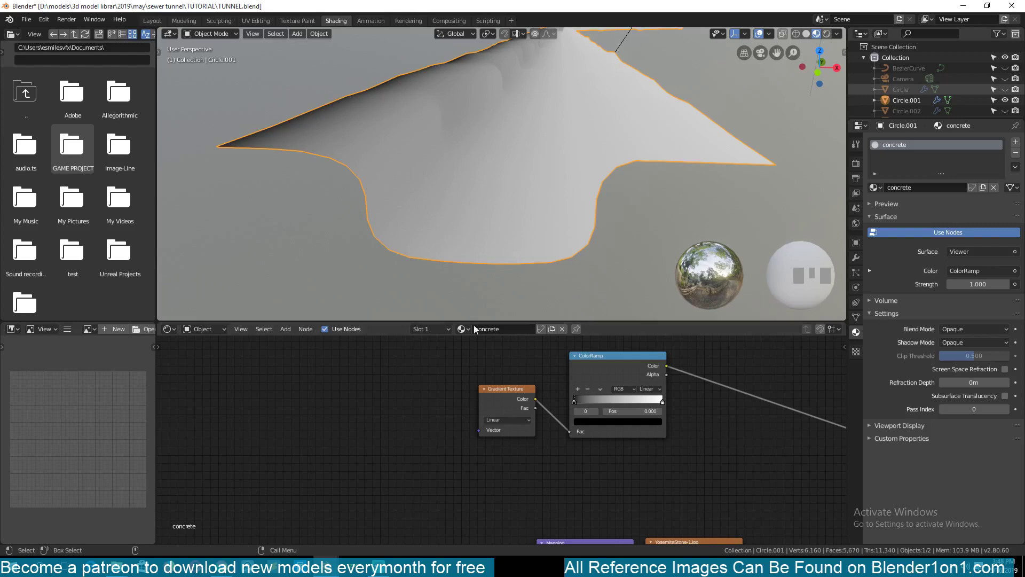
Add Texture Coordinate and Mapping nodes, wiring Generated → Mapping → Gradient Texture Vector
{"action": "left_click", "coordinate": [380, 409]}
{"action": "key", "text": "shift+a"}
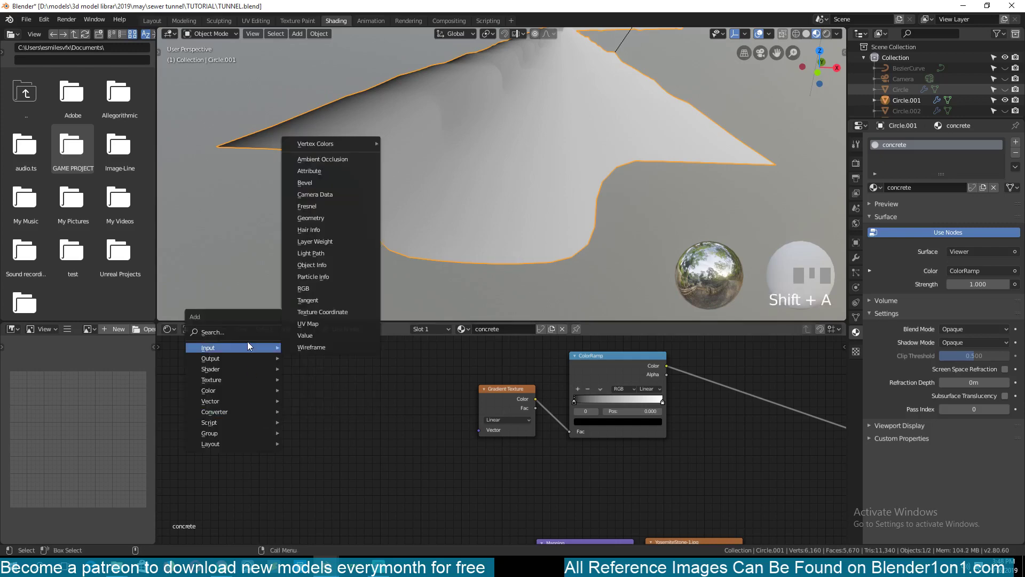
{"action": "left_click", "coordinate": [264, 385]}
{"action": "key", "text": "shift+a"}
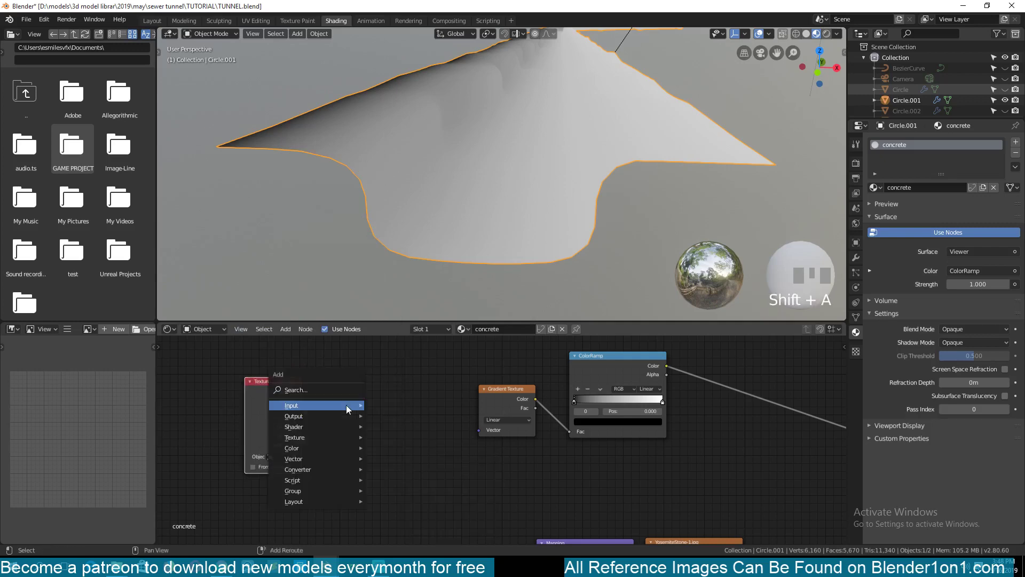
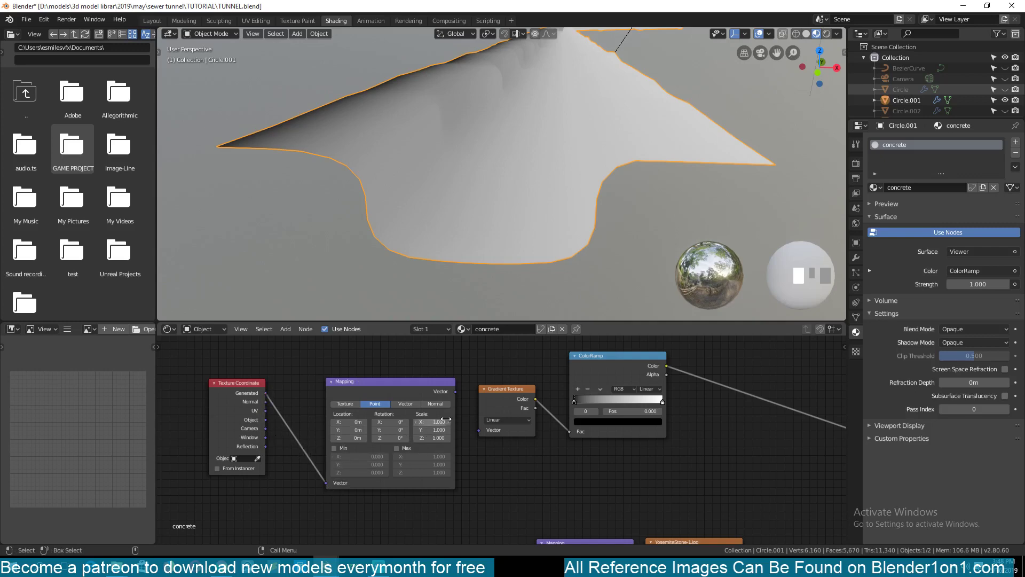
{"action": "left_click", "coordinate": [459, 406]}
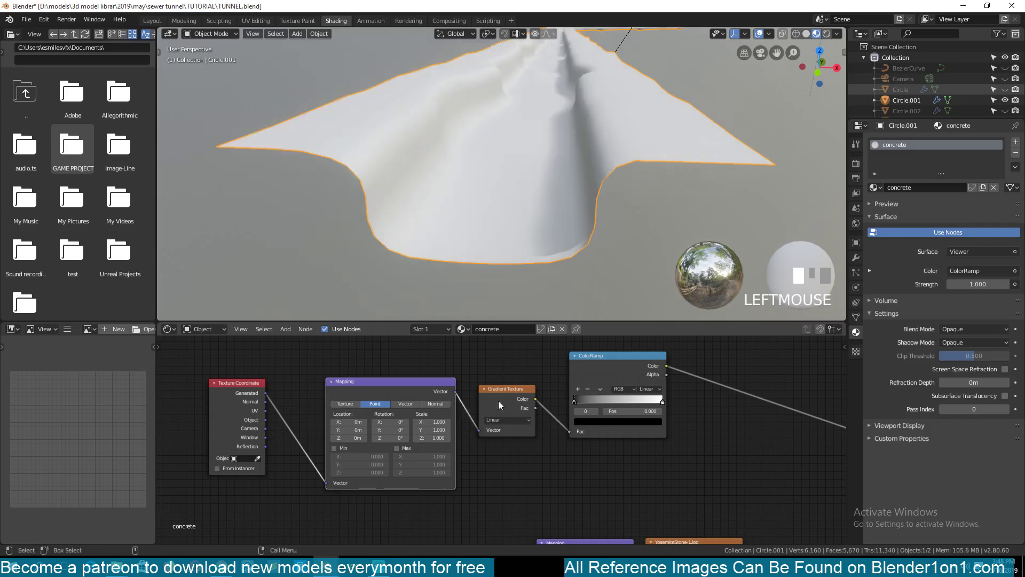
{"action": "key", "text": "`"}
{"action": "key", "text": "`"}
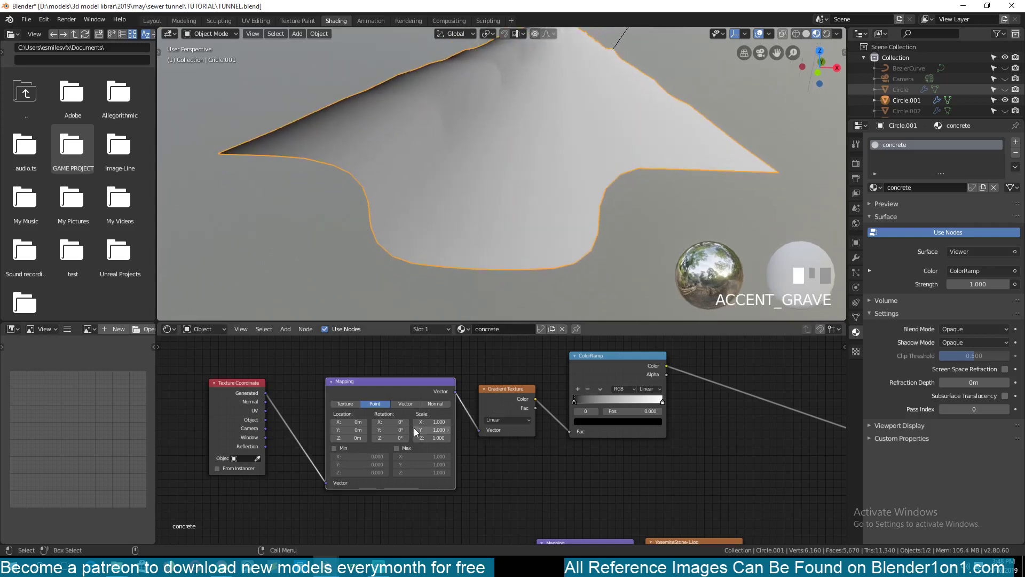
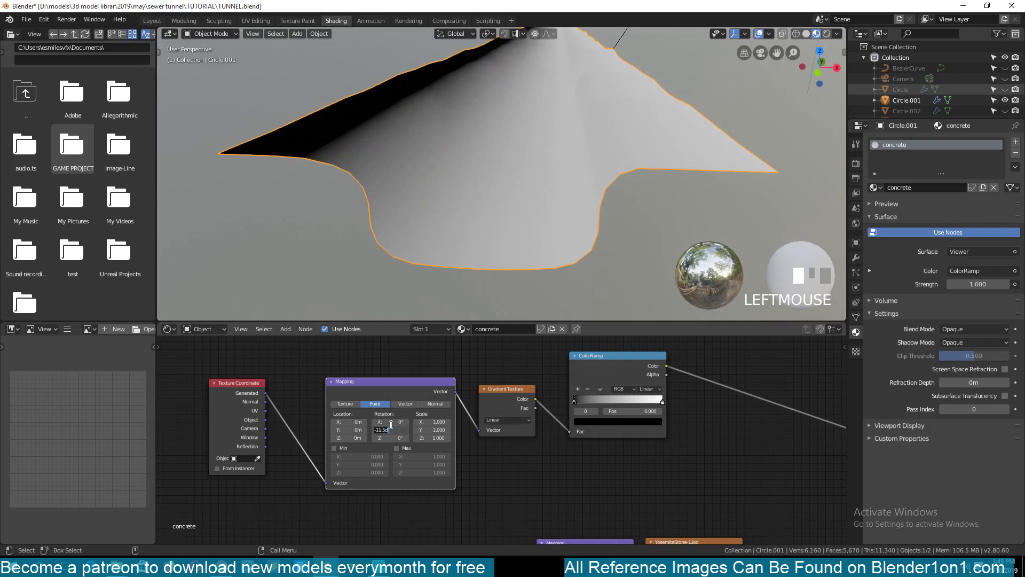
Rotate the Mapping 90° on Y and lower tunnel vertices with proportional editing
{"action": "key", "text": "`"}
{"action": "key", "text": "`"}
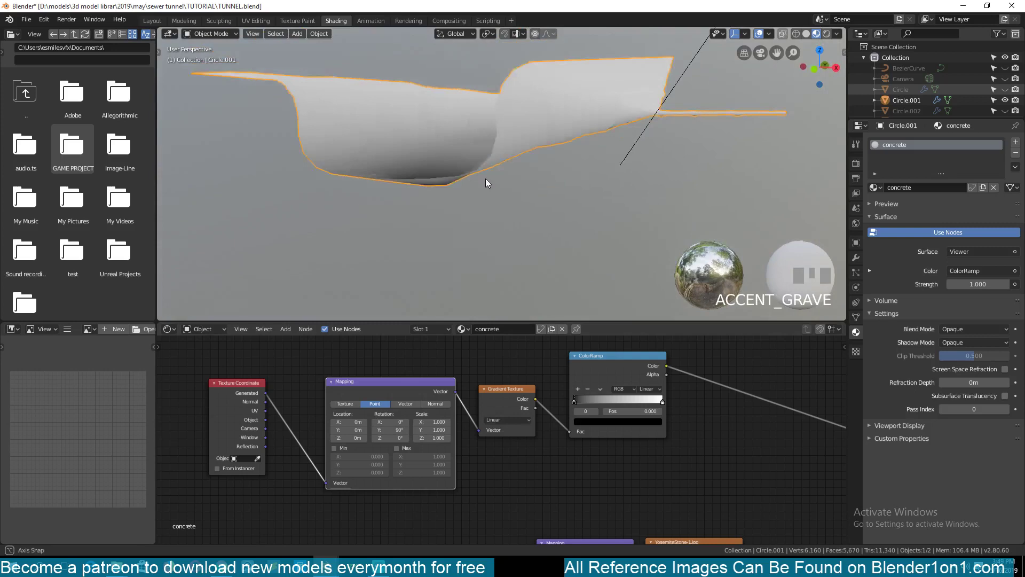
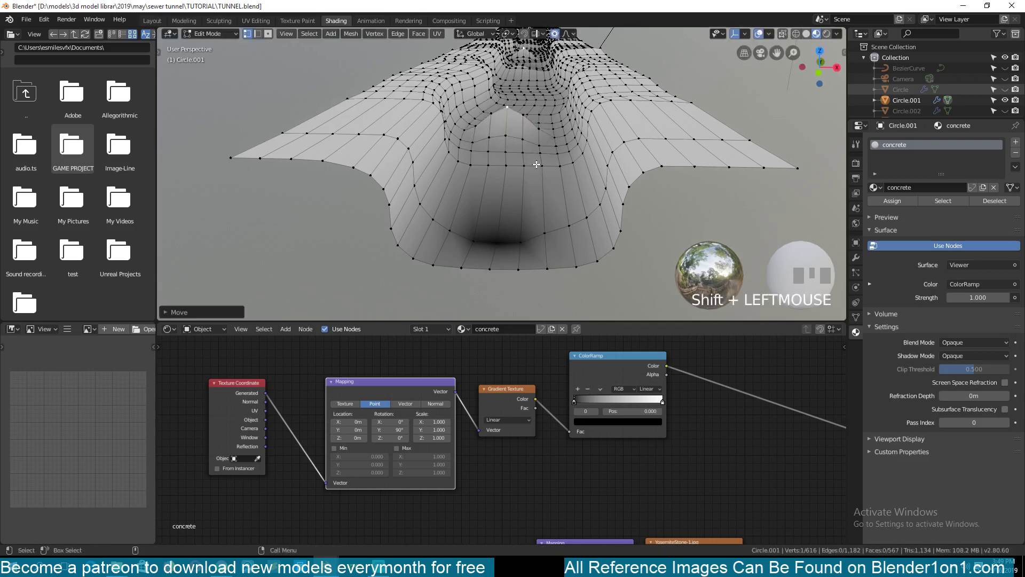
{"action": "key", "text": "g"}
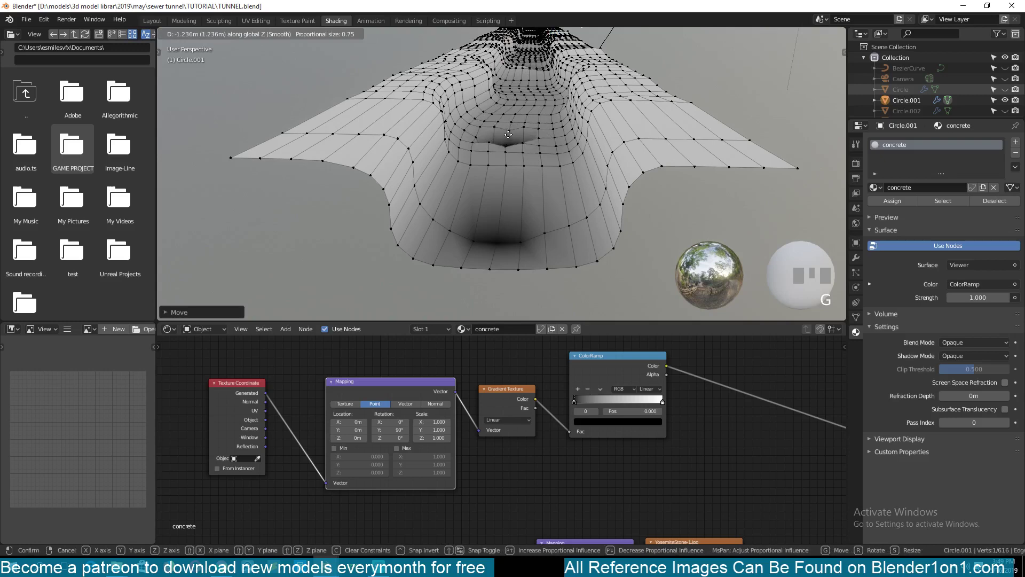
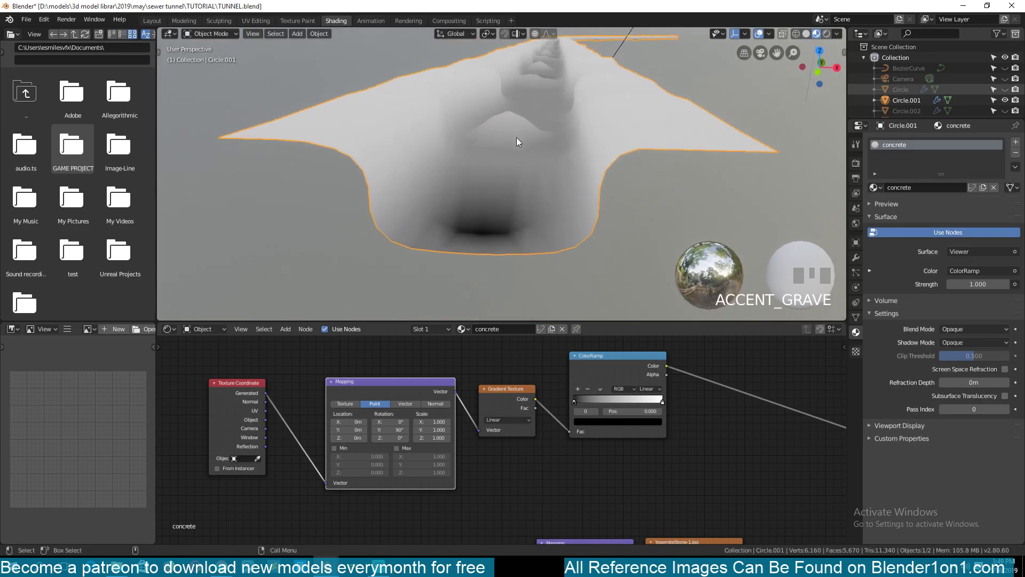
{"action": "scroll", "scroll_direction": "up", "scroll_amount": 3}
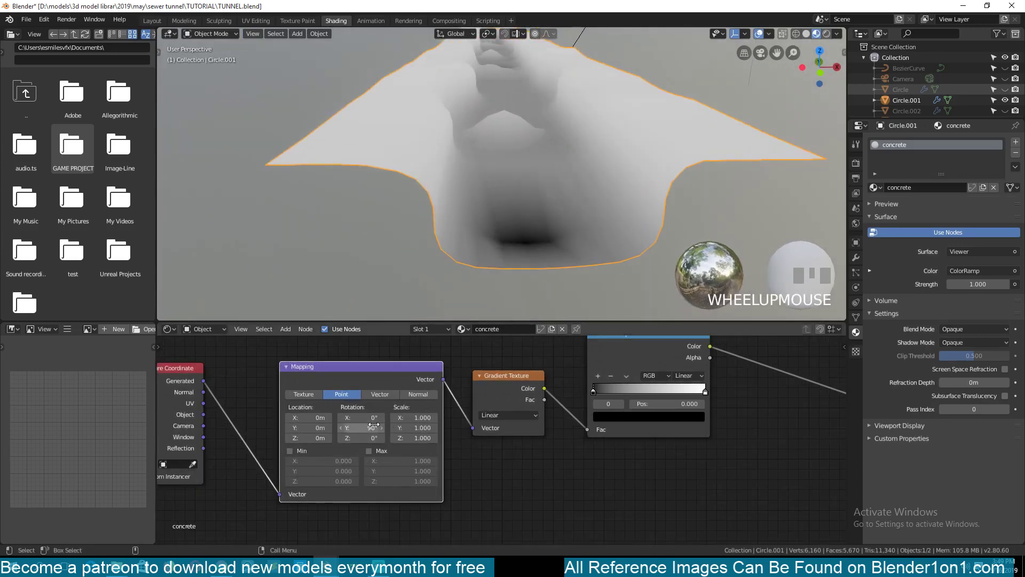
Drag the ColorRamp's black stop to about 0.459, giving a black floor with white sides
{"action": "key", "text": "`"}
{"action": "key", "text": "`"}
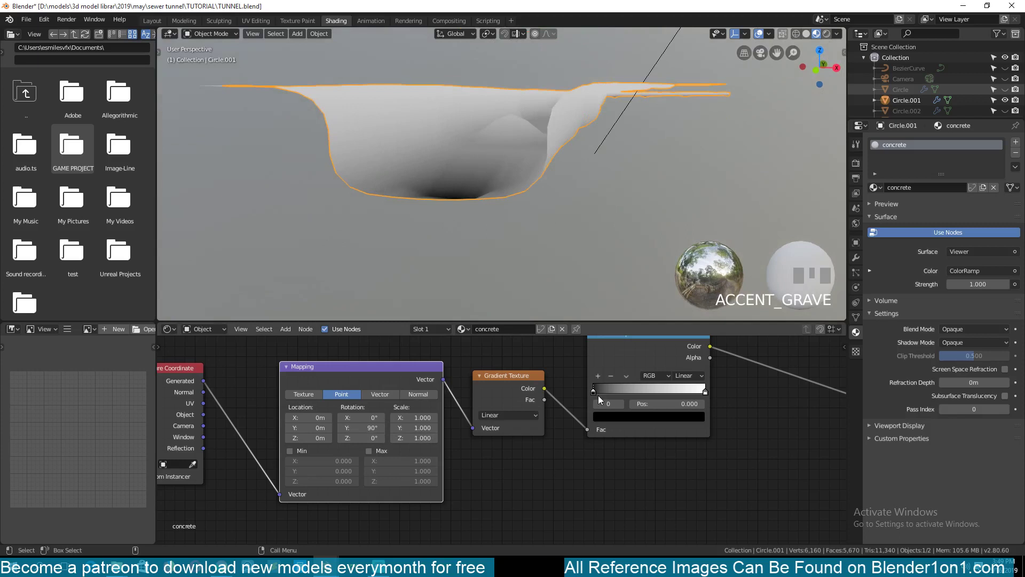
{"action": "left_click", "coordinate": [600, 394]}
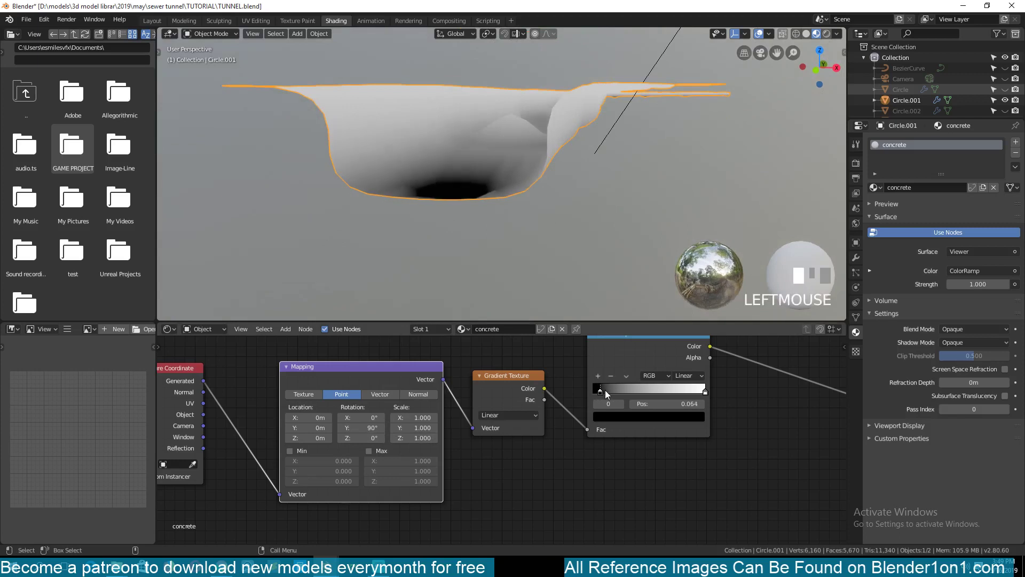
{"action": "key", "text": "`"}
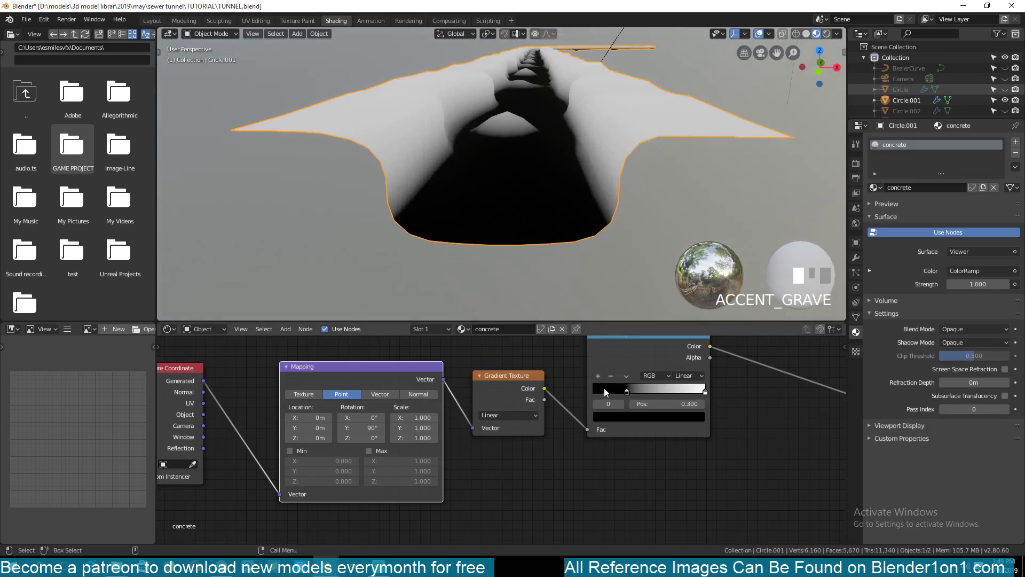
{"action": "left_click", "coordinate": [632, 392]}
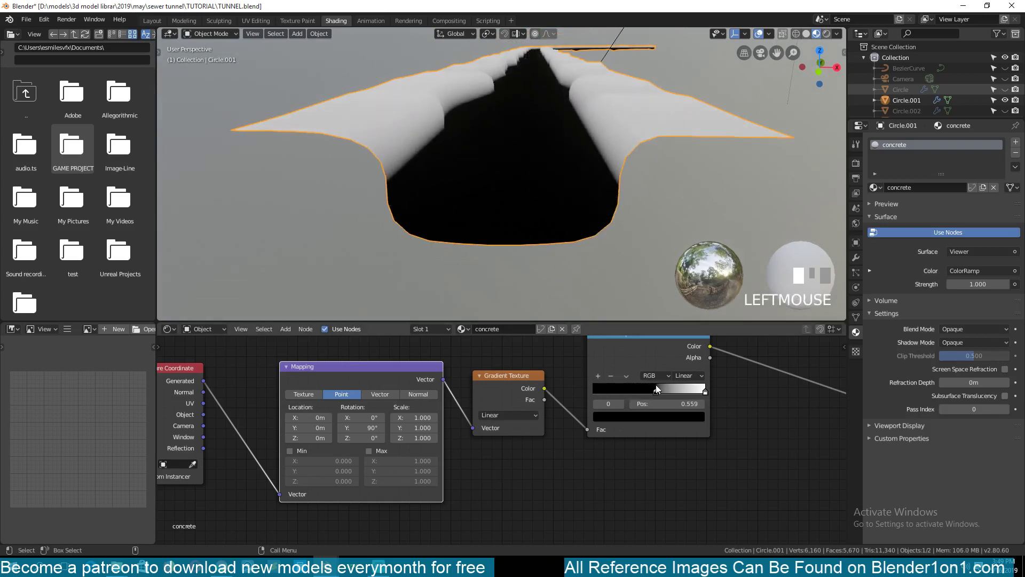
{"action": "key", "text": "`"}
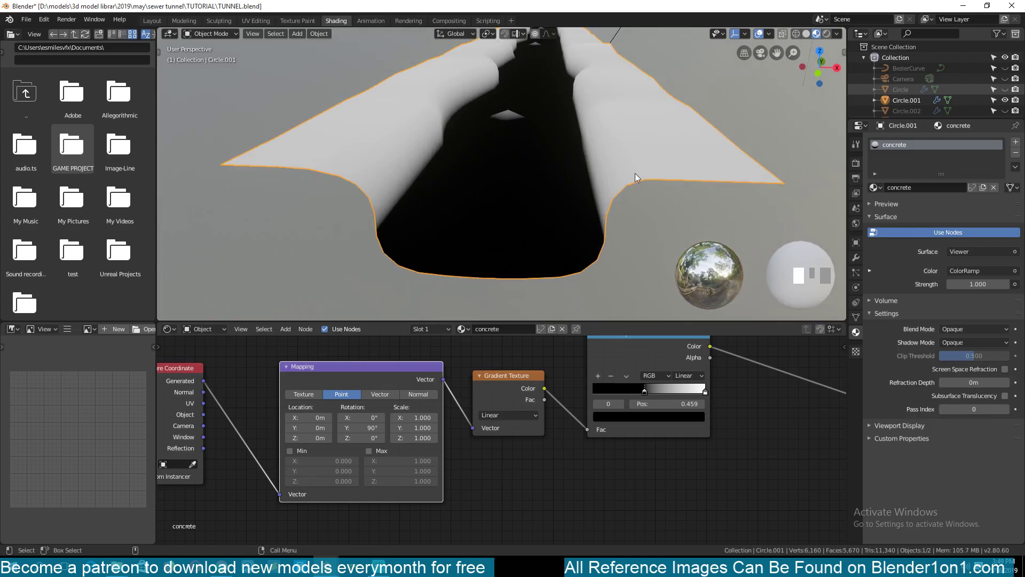
Enter Edit Mode on the tunnel, view it from above, and return to Object Mode
{"action": "key", "text": "`"}
{"action": "key", "text": "KP_7"}
{"action": "scroll", "scroll_direction": "down", "scroll_amount": 3}
{"action": "left_click", "coordinate": [443, 175]}
{"action": "key", "text": "Tab"}
Add a Monkey mesh and move it into the tunnel
{"action": "key", "text": "shift+a"}
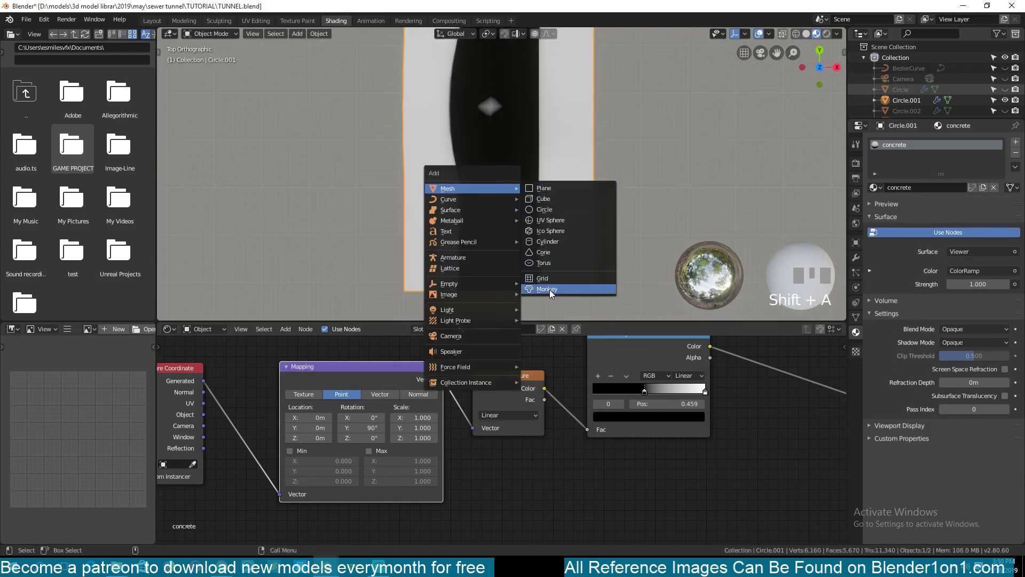
{"action": "scroll", "scroll_direction": "down", "scroll_amount": 3}
{"action": "scroll", "scroll_direction": "up", "scroll_amount": 3}
{"action": "key", "text": "g"}
{"action": "right_click", "coordinate": [531, 110]}
{"action": "scroll", "scroll_direction": "down", "scroll_amount": 3}
{"action": "scroll", "scroll_direction": "up", "scroll_amount": 3}
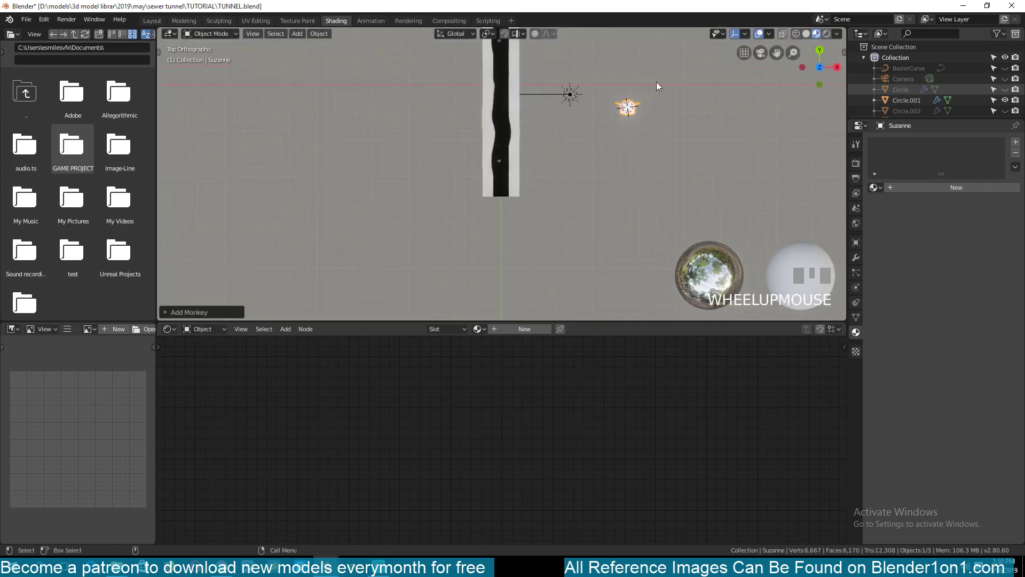
{"action": "key", "text": "g"}
{"action": "left_click", "coordinate": [523, 178]}
{"action": "key", "text": "KP_Decimal"}
{"action": "key", "text": "`"}
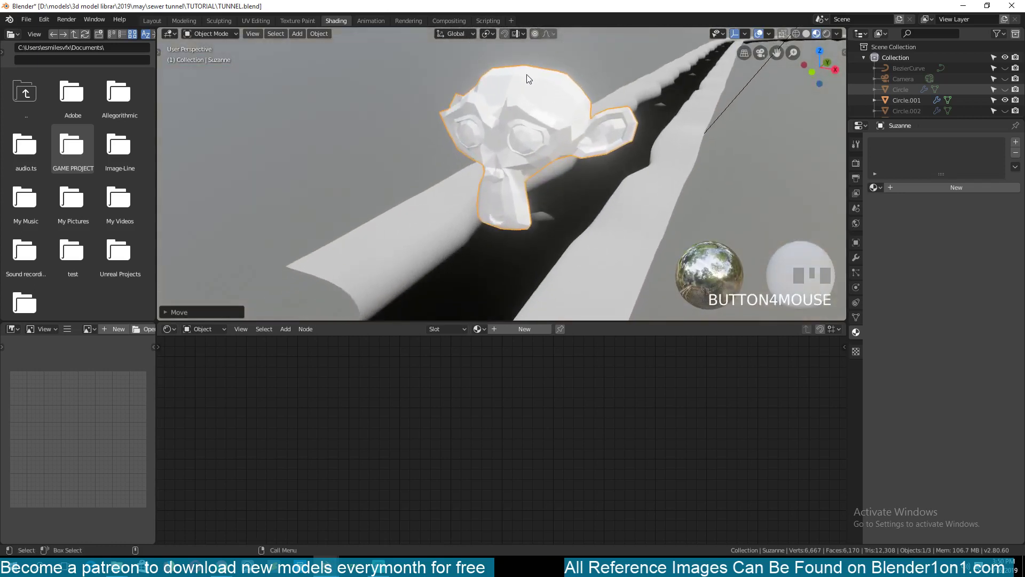
Reposition and freely rotate the monkey head to its orientation in the tunnel
{"action": "key", "text": "g"}
{"action": "left_click", "coordinate": [530, 239]}
{"action": "key", "text": "`"}
{"action": "key", "text": "r"}
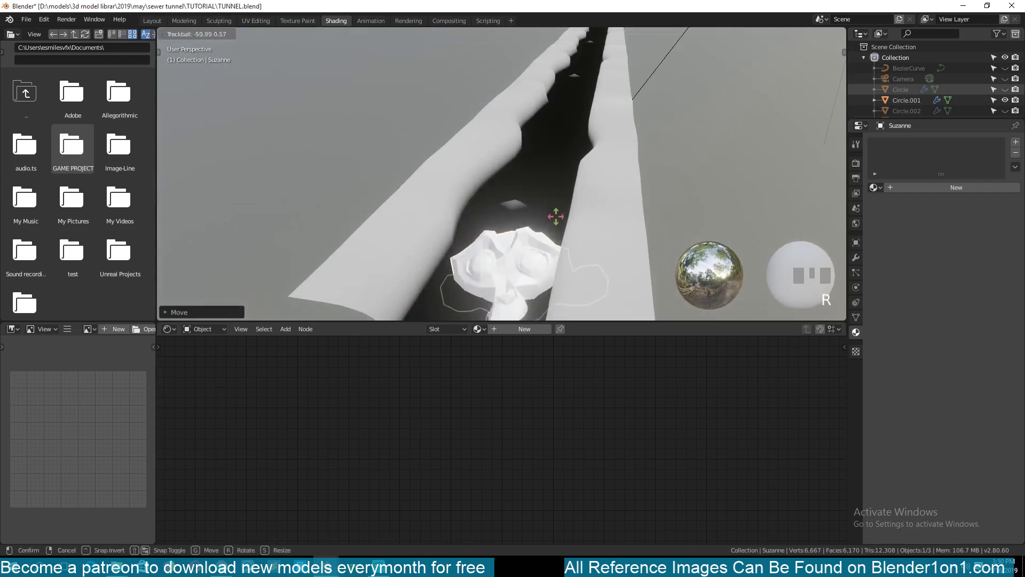
{"action": "left_click", "coordinate": [555, 232]}
{"action": "key", "text": "`"}
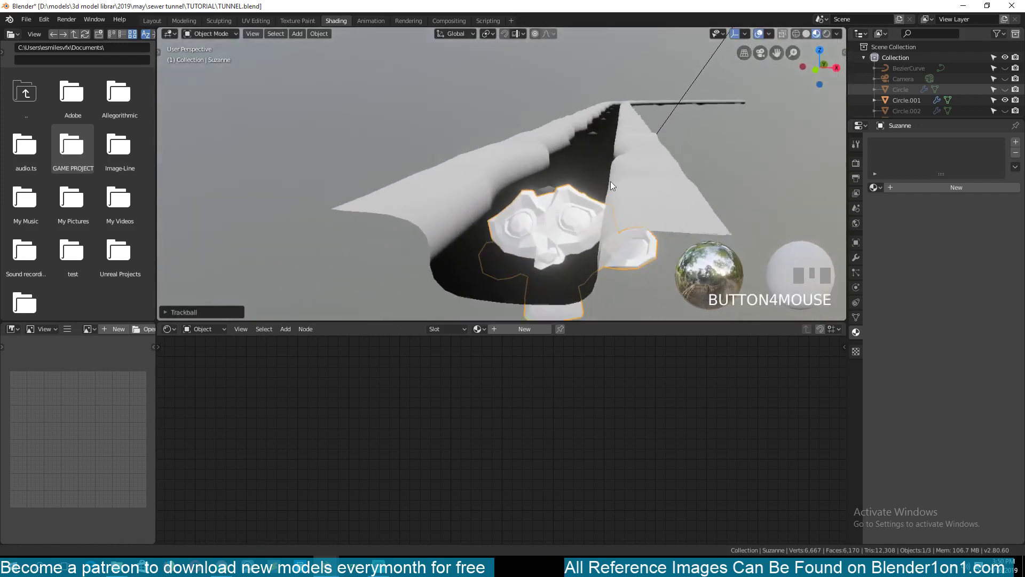
{"action": "key", "text": "s"}
{"action": "left_click", "coordinate": [602, 189]}
Sink the monkey head into the tunnel floor and reselect the tunnel mesh Circle.001
{"action": "key", "text": "alt+a"}
{"action": "key", "text": "`"}
{"action": "left_click", "coordinate": [564, 200]}
{"action": "key", "text": "`"}
{"action": "left_click", "coordinate": [607, 150]}
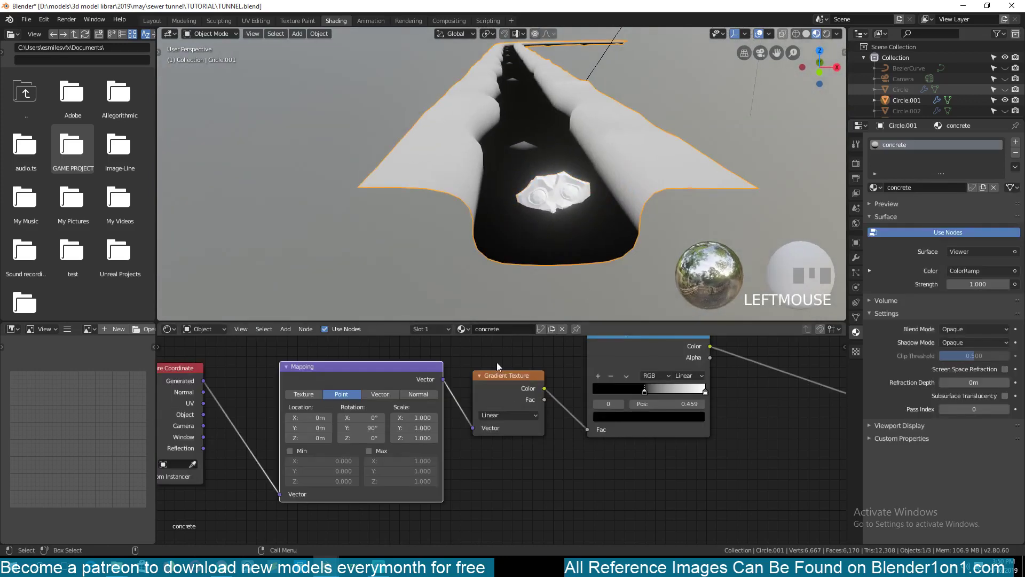
Slide the ColorRamp's black stop to Pos 0.350 and join the monkey head into the tunnel (Ctrl+J)
{"action": "key", "text": "`"}
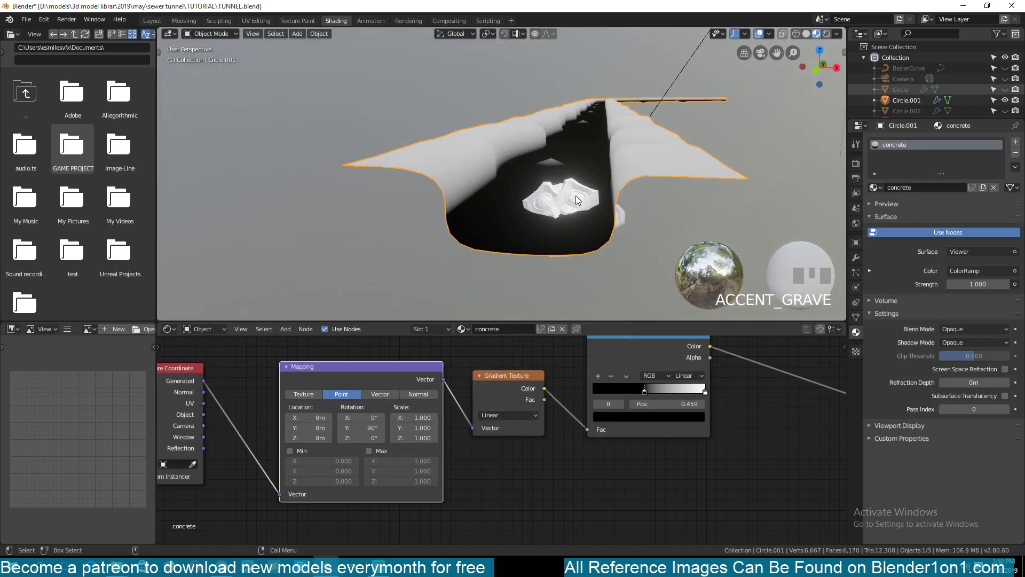
{"action": "left_click", "coordinate": [633, 185]}
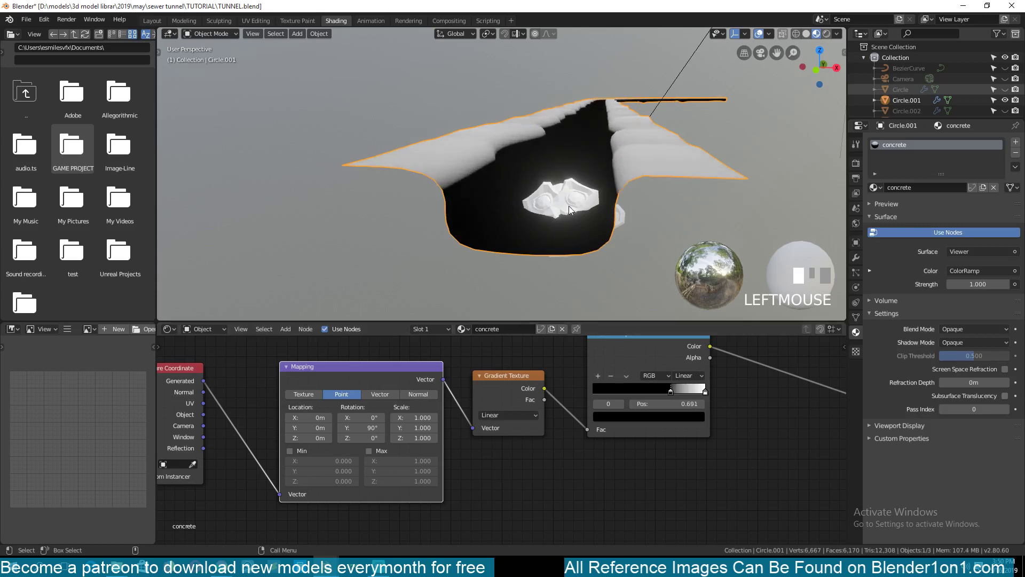
{"action": "key", "text": "`"}
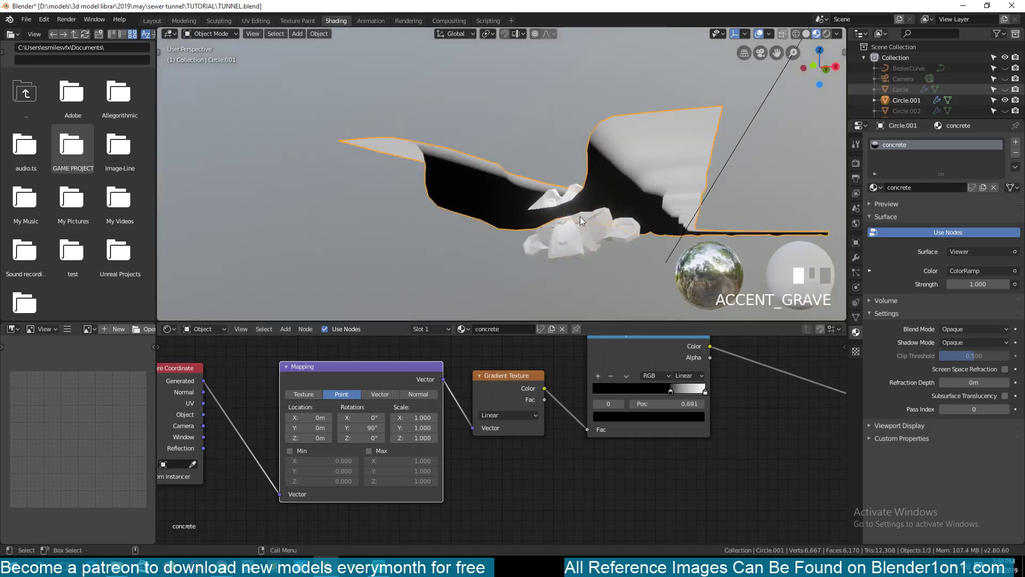
{"action": "key", "text": "`"}
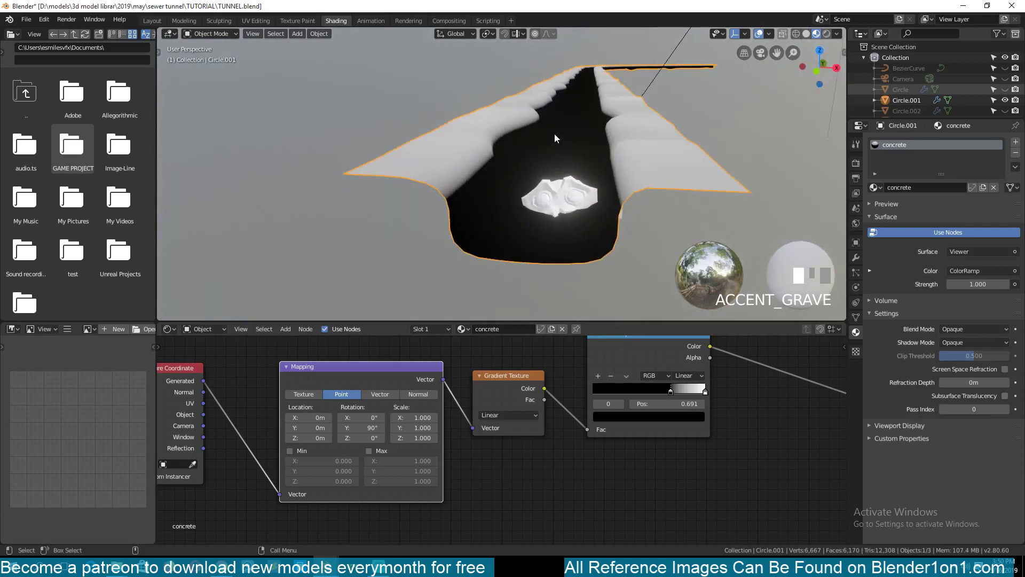
{"action": "left_click", "coordinate": [667, 393]}
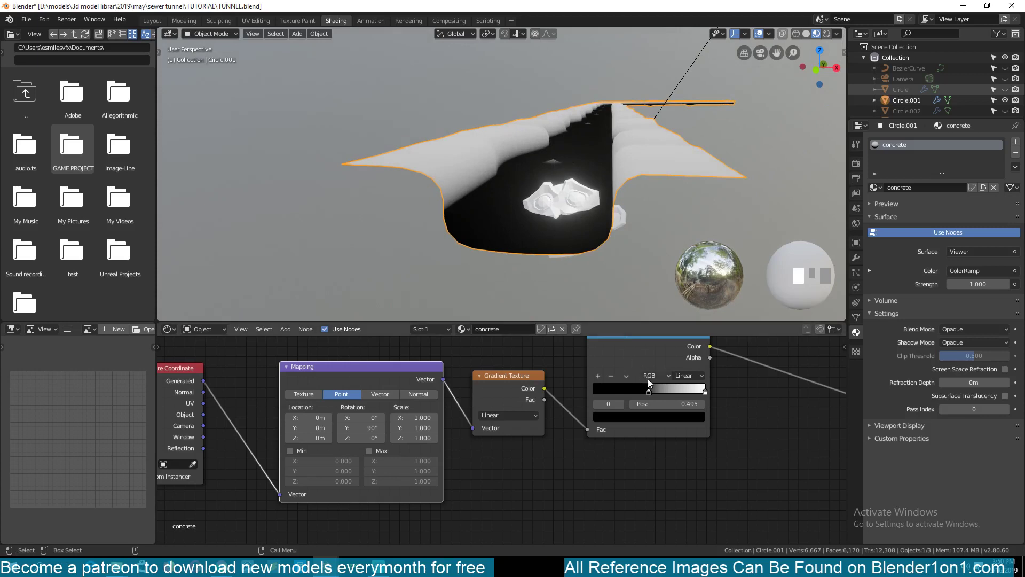
{"action": "left_click", "coordinate": [651, 391]}
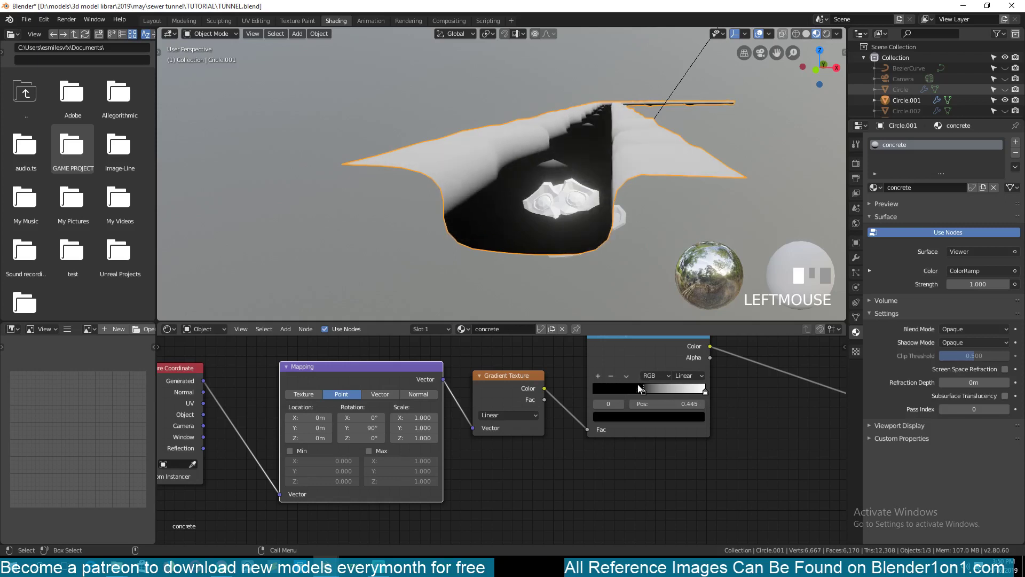
{"action": "left_click", "coordinate": [571, 199]}
{"action": "left_click", "coordinate": [634, 181]}
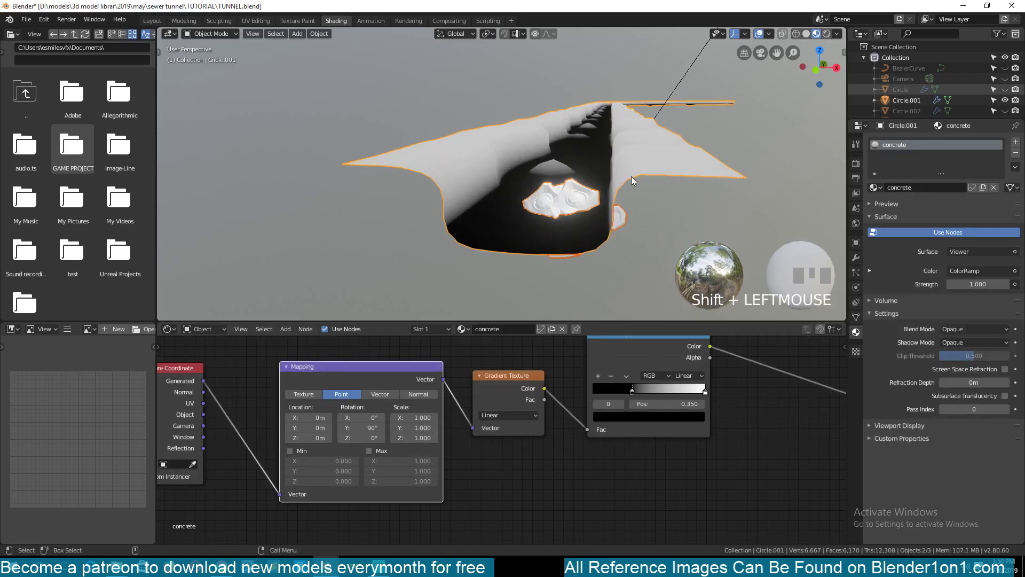
{"action": "key", "text": "ctrl+j"}
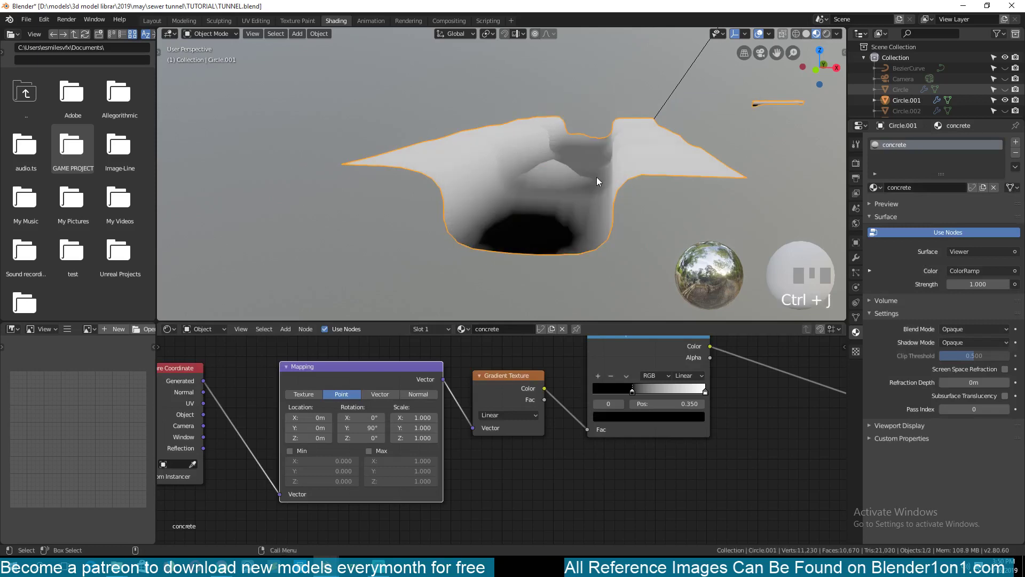
Bring up the tunnel's Modifier Properties tab
{"action": "scroll", "scroll_direction": "down", "scroll_amount": 3}
{"action": "key", "text": "ctrl+z"}
{"action": "key", "text": "`"}
{"action": "scroll", "scroll_direction": "up", "scroll_amount": 3}
{"action": "key", "text": "alt+a"}
{"action": "left_click", "coordinate": [552, 217]}
{"action": "left_click", "coordinate": [529, 162]}
{"action": "key", "text": "ctrl+j"}
Inspect the Array and Curve modifiers, collapsing the Array panel
{"action": "scroll", "scroll_direction": "down", "scroll_amount": 3}
{"action": "key", "text": "`"}
{"action": "left_click", "coordinate": [493, 169]}
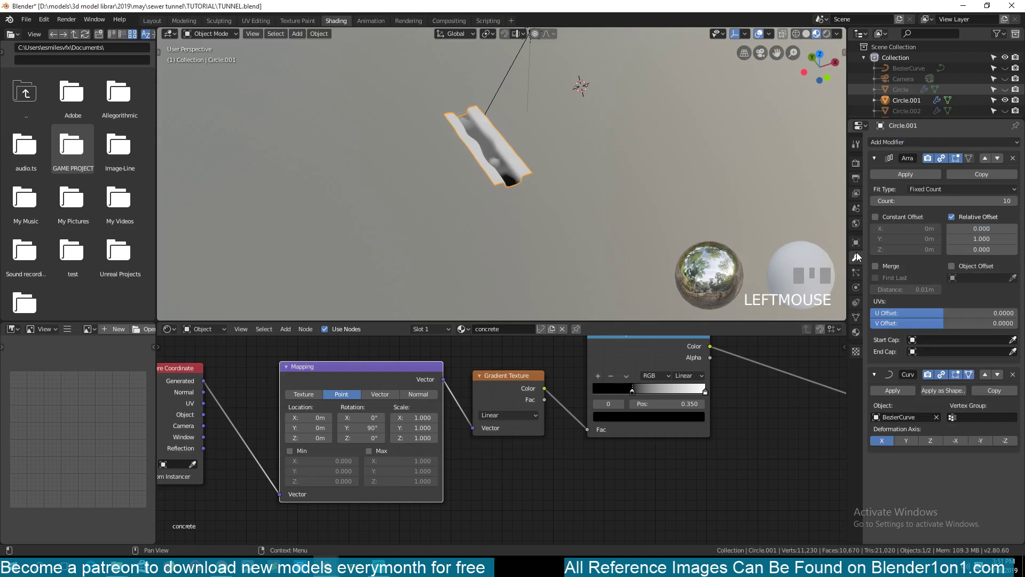
{"action": "key", "text": "ctrl+z"}
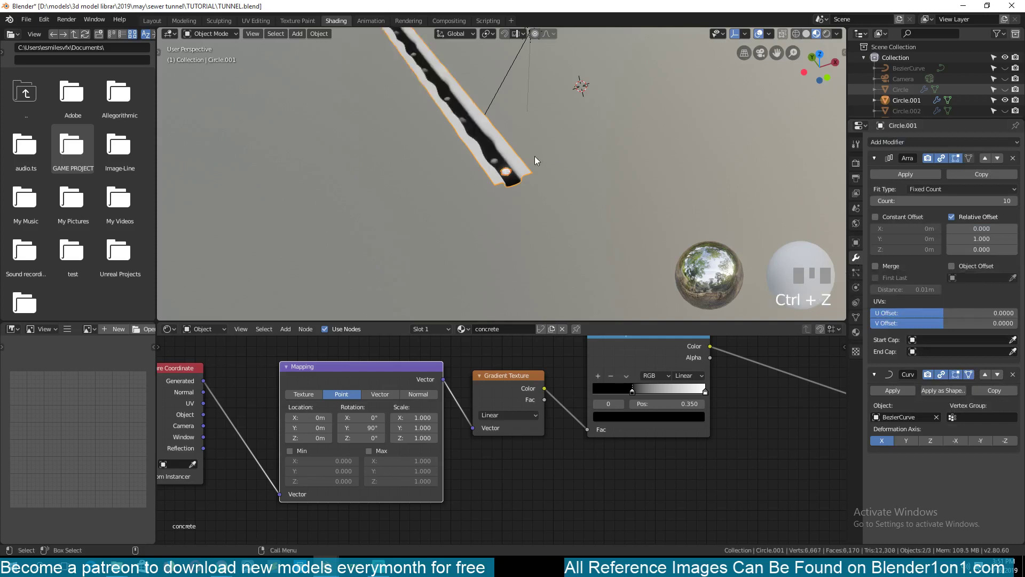
{"action": "key", "text": "`"}
{"action": "scroll", "scroll_direction": "up", "scroll_amount": 3}
{"action": "key", "text": "alt+a"}
{"action": "key", "text": "`"}
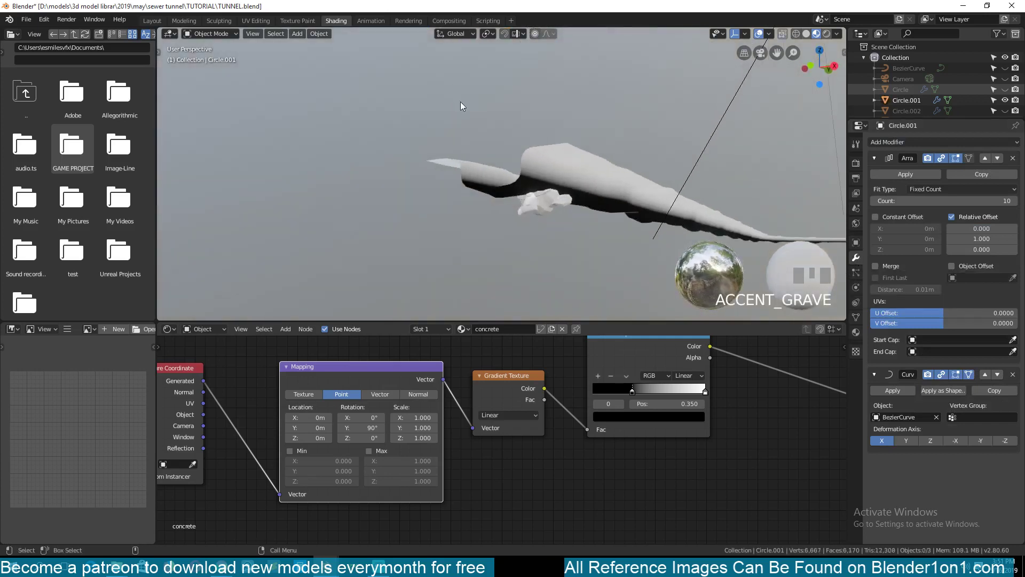
{"action": "left_click", "coordinate": [546, 201]}
{"action": "key", "text": "`"}
{"action": "left_click", "coordinate": [545, 169]}
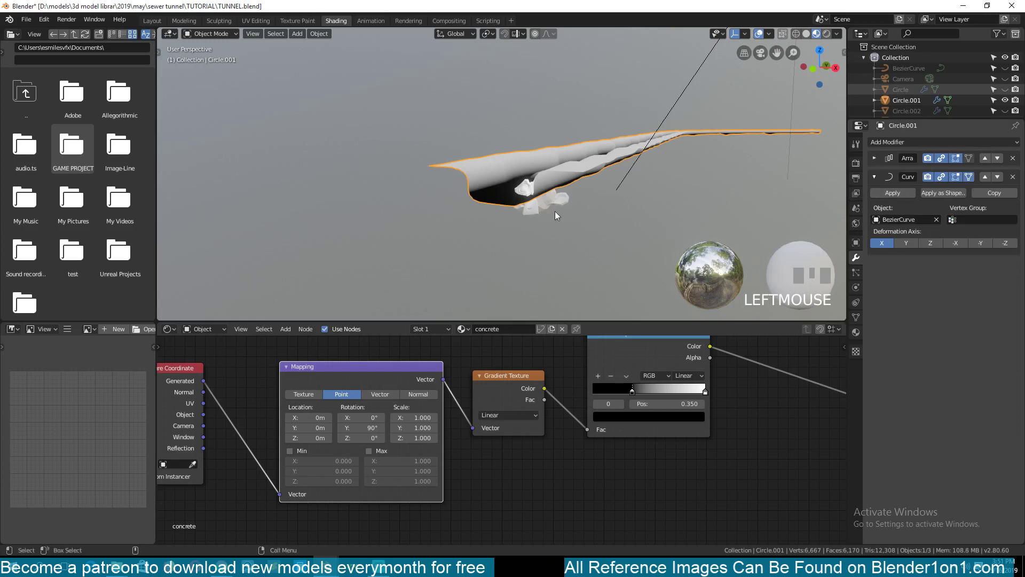
{"action": "key", "text": "ctrl+a"}
{"action": "left_click", "coordinate": [494, 193]}
{"action": "key", "text": "ctrl+j"}
{"action": "key", "text": "`"}
Toggle Edit Mode and back, then frame the long tunnel strip bending along the curve
{"action": "key", "text": "Tab"}
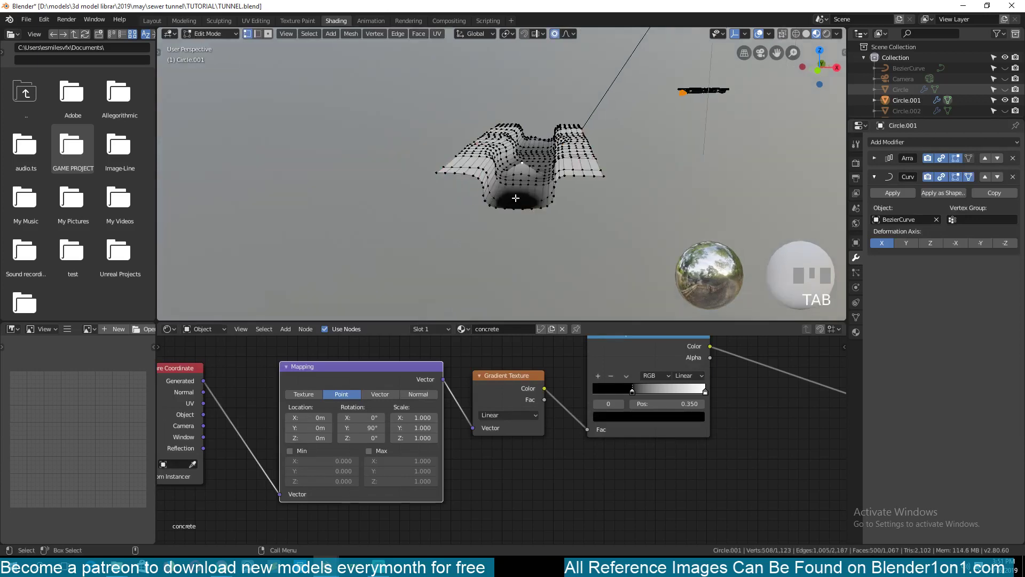
{"action": "key", "text": "alt+h"}
{"action": "key", "text": "Tab"}
{"action": "key", "text": "`"}
{"action": "scroll", "scroll_direction": "down", "scroll_amount": 3}
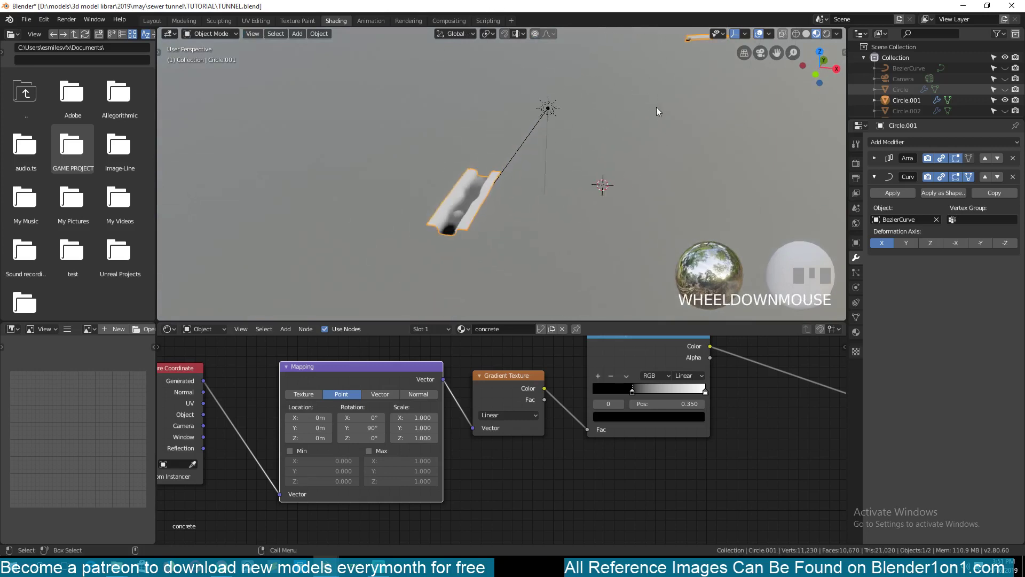
{"action": "left_click", "coordinate": [620, 96]}
{"action": "key", "text": "Tab"}
{"action": "key", "text": "KP_Decimal"}
{"action": "scroll", "scroll_direction": "up", "scroll_amount": 3}
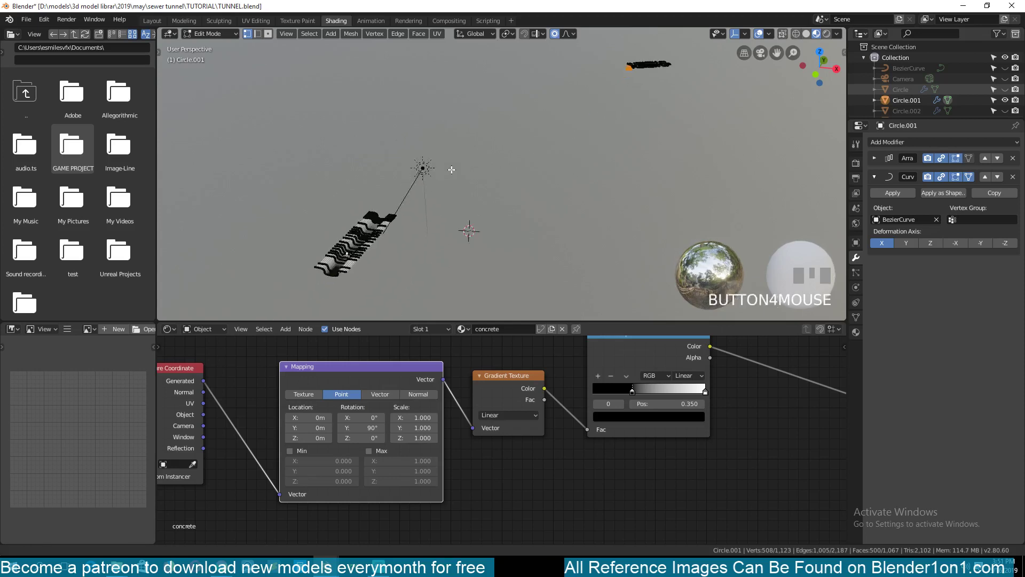
{"action": "key", "text": "Tab"}
{"action": "scroll", "scroll_direction": "up", "scroll_amount": 3}
{"action": "scroll", "scroll_direction": "down", "scroll_amount": 3}
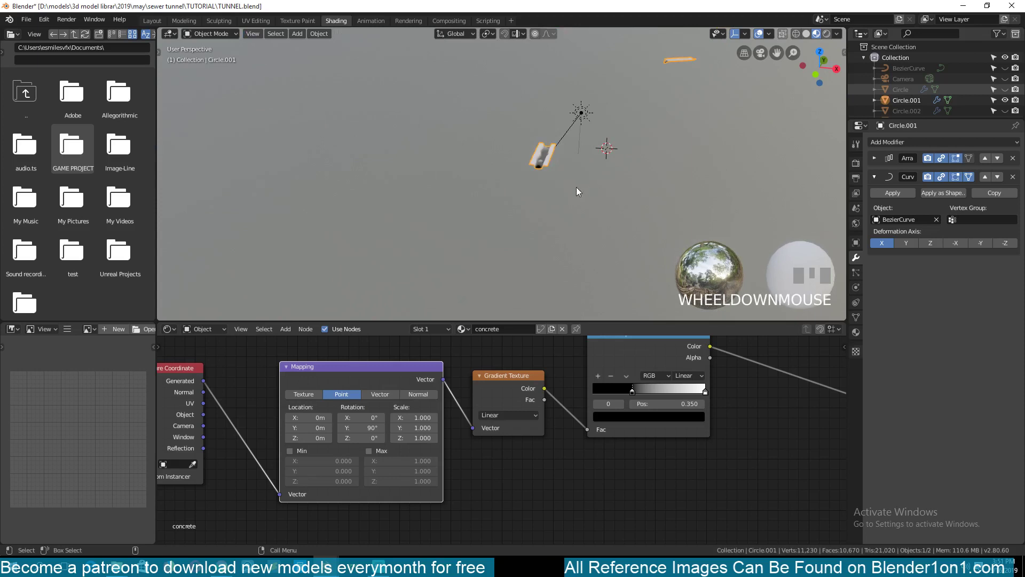
{"action": "scroll", "scroll_direction": "up", "scroll_amount": 3}
{"action": "scroll", "scroll_direction": "down", "scroll_amount": 3}
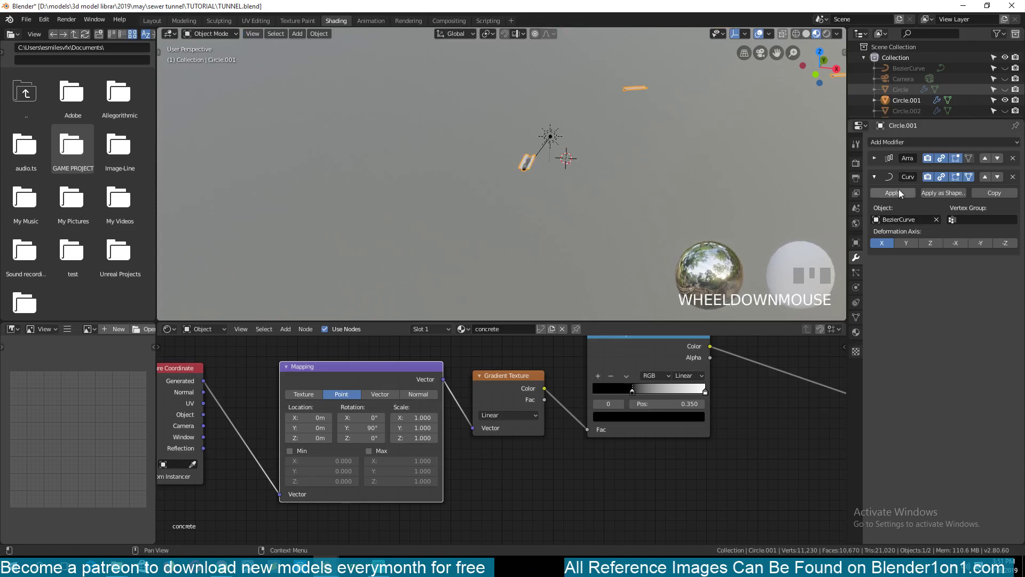
{"action": "key", "text": "ctrl+z"}
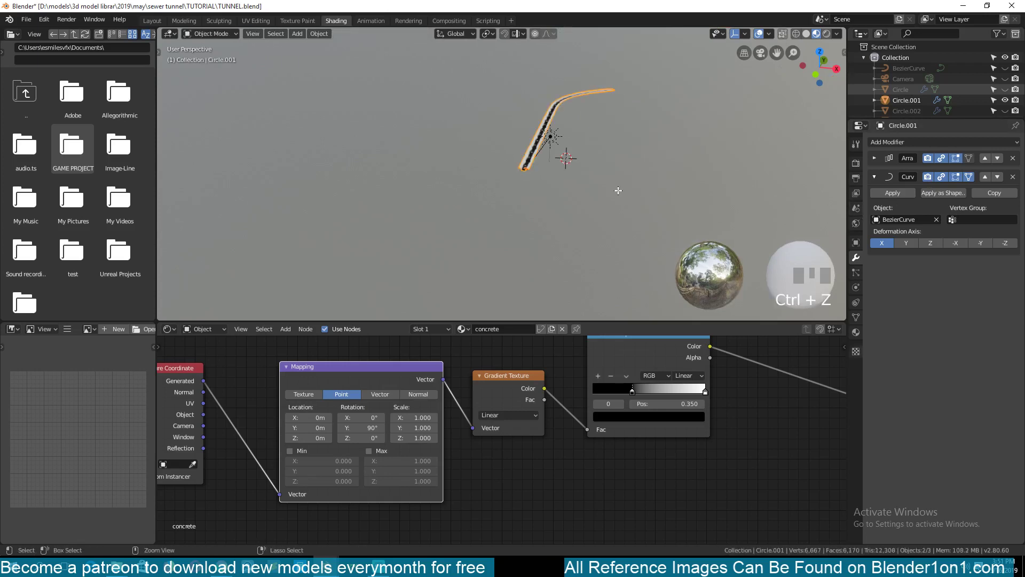
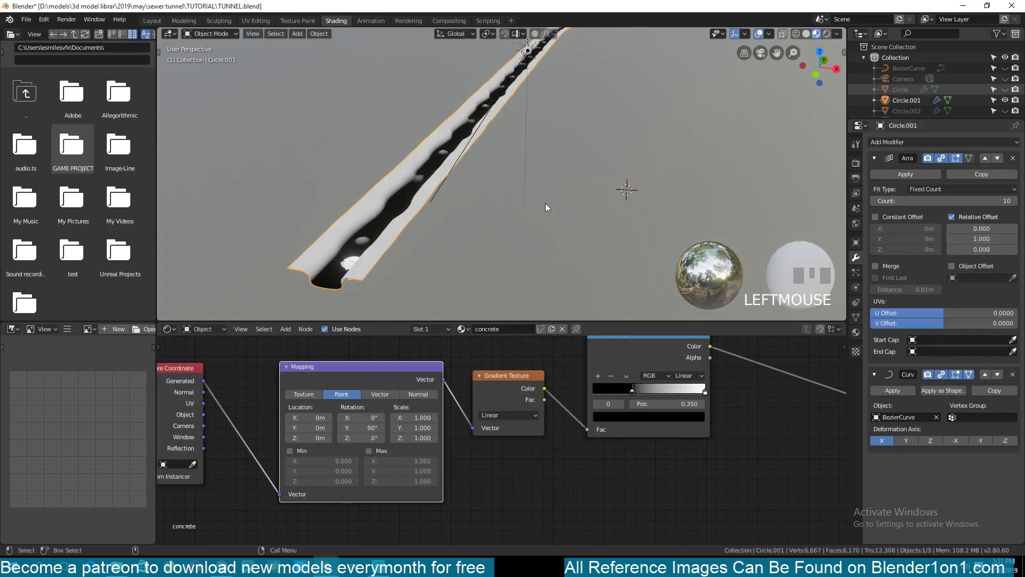
Reselect Circle.001 and disable the Array and Curve modifiers' viewport display
{"action": "scroll", "scroll_direction": "down", "scroll_amount": 3}
{"action": "left_click", "coordinate": [488, 186]}
{"action": "scroll", "scroll_direction": "up", "scroll_amount": 3}
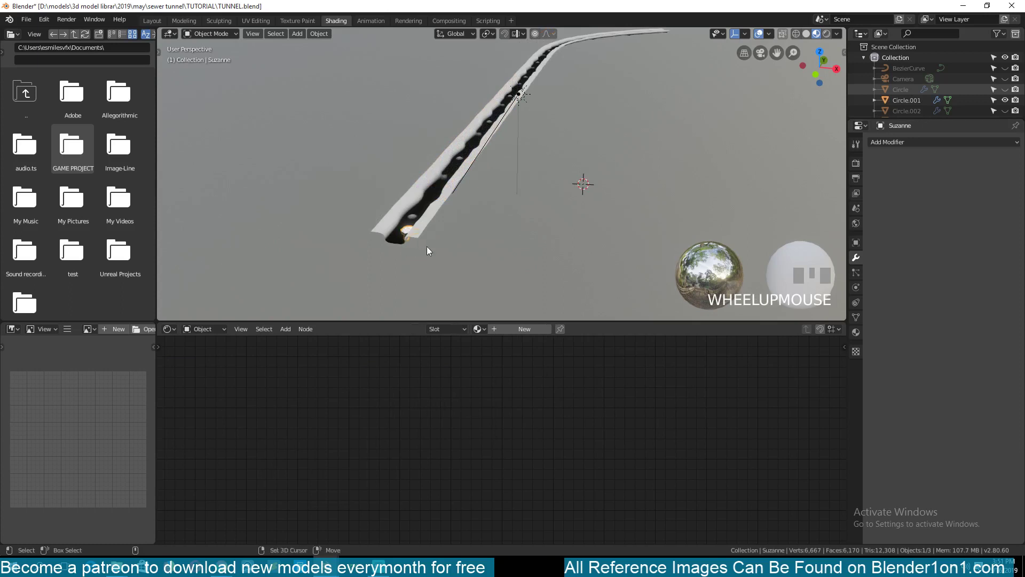
{"action": "left_click", "coordinate": [489, 201]}
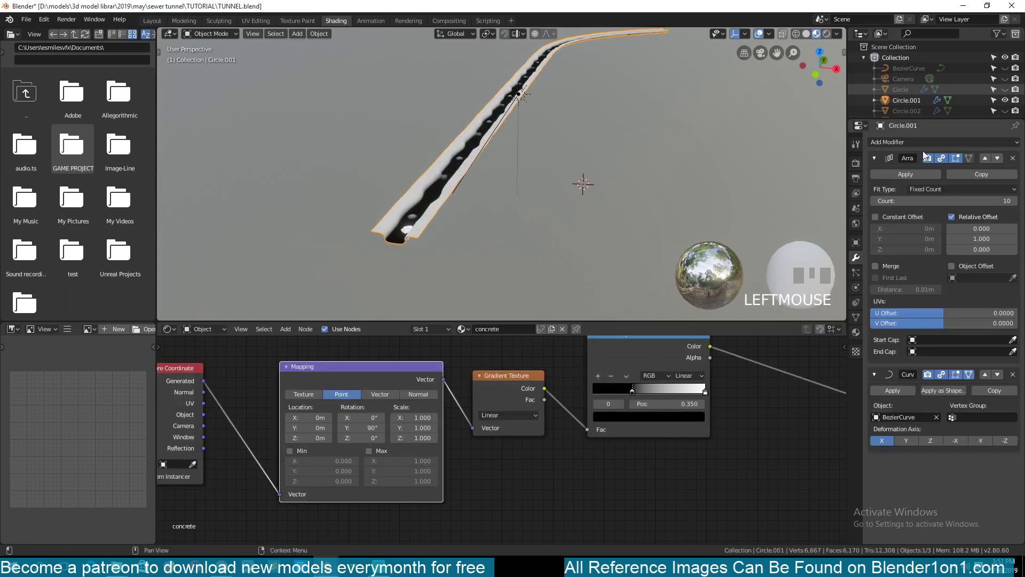
{"action": "left_click", "coordinate": [948, 164]}
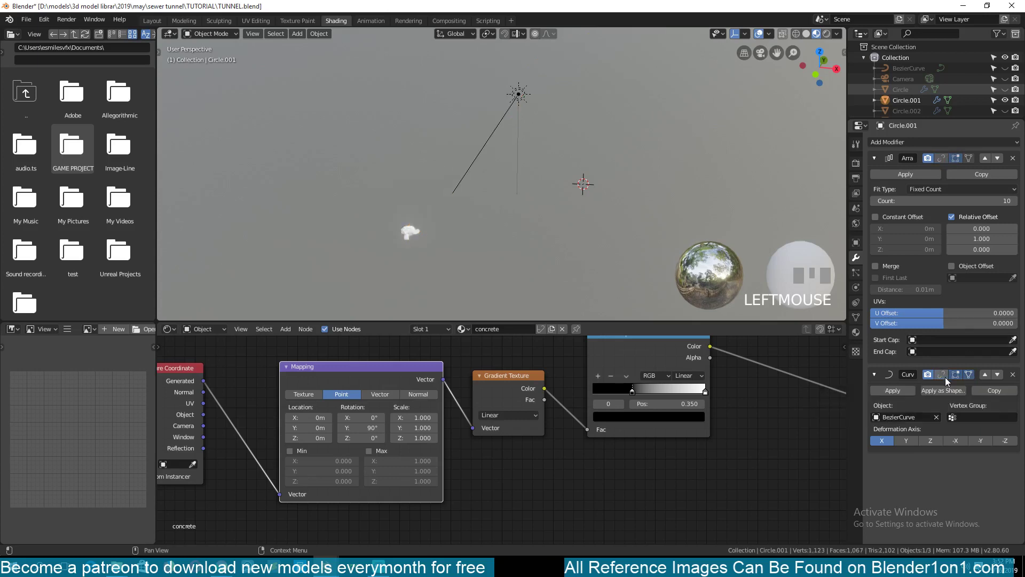
{"action": "scroll", "scroll_direction": "down", "scroll_amount": 3}
{"action": "left_click", "coordinate": [498, 186]}
From the top view, move the monkey head onto the tunnel floor and frame it
{"action": "key", "text": "KP_7"}
{"action": "key", "text": "g"}
{"action": "left_click", "coordinate": [554, 234]}
{"action": "key", "text": "KP_Decimal"}
{"action": "scroll", "scroll_direction": "down", "scroll_amount": 3}
{"action": "key", "text": "`"}
{"action": "key", "text": "`"}
{"action": "scroll", "scroll_direction": "down", "scroll_amount": 3}
{"action": "key", "text": "`"}
{"action": "key", "text": "g"}
{"action": "left_click", "coordinate": [403, 224]}
{"action": "left_click", "coordinate": [457, 216]}
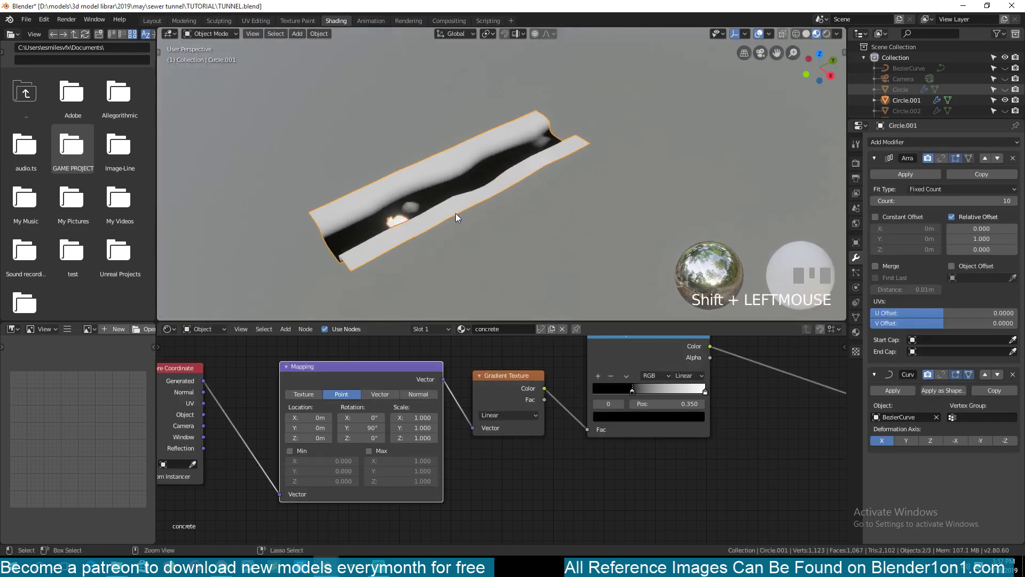
In Edit Mode, rotate the rock-lump vertices with proportional editing to reshape the floor lump
{"action": "key", "text": "ctrl+j"}
{"action": "key", "text": "`"}
{"action": "key", "text": "`"}
{"action": "scroll", "scroll_direction": "up", "scroll_amount": 3}
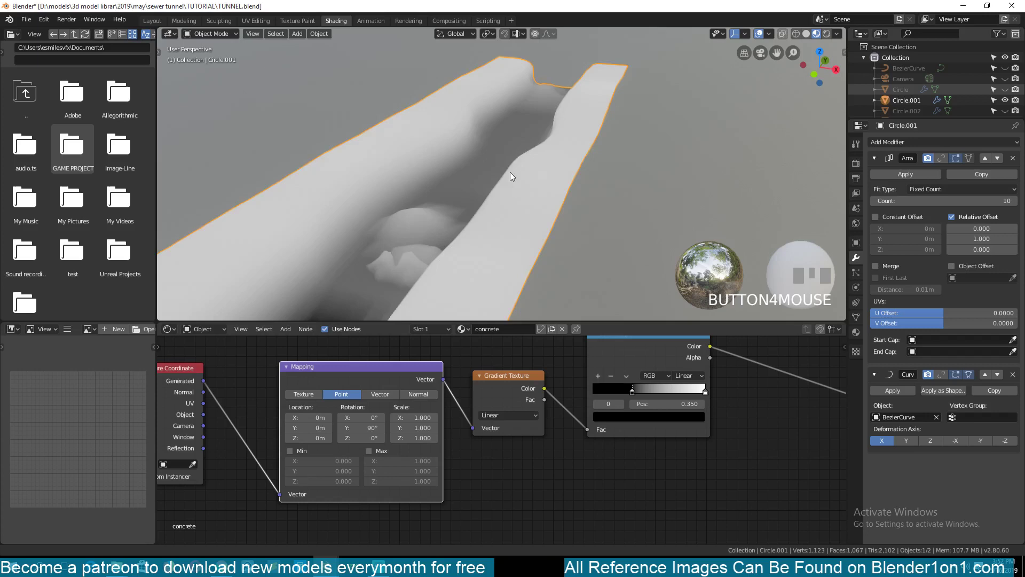
{"action": "key", "text": "`"}
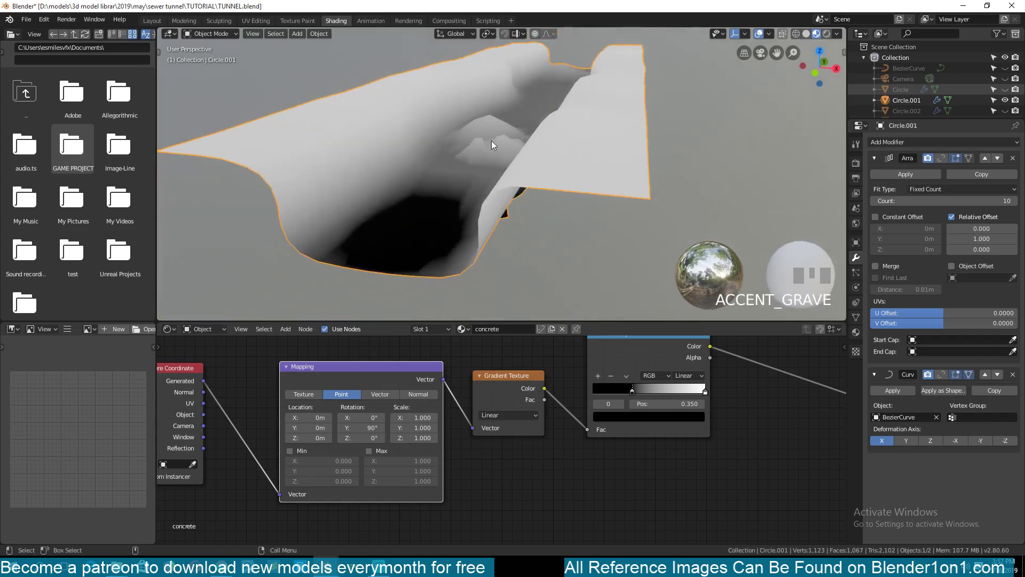
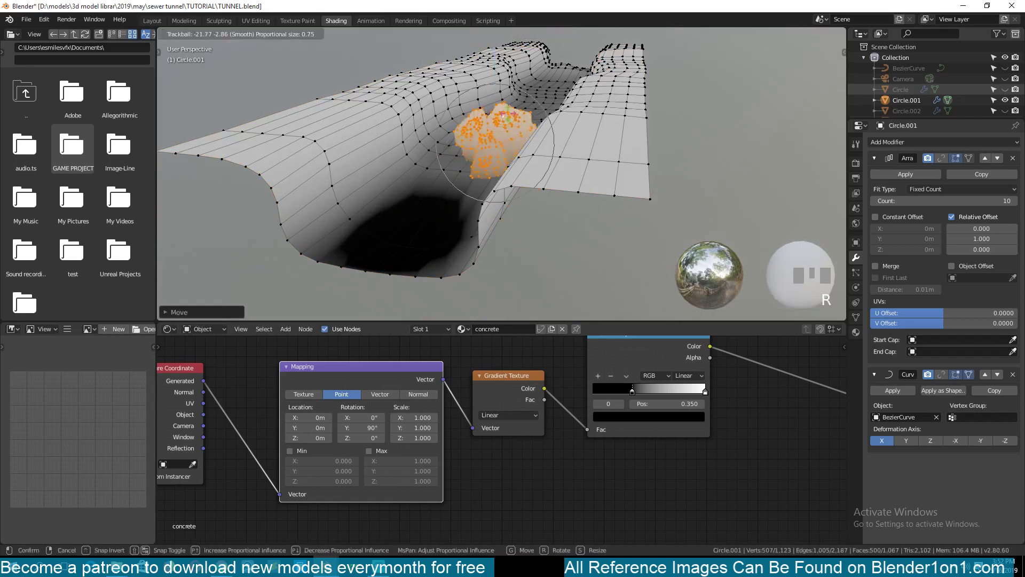
{"action": "left_click", "coordinate": [634, 388]}
Leave Edit Mode and re-enable the modifiers' viewport display, restoring the long curved tunnel
{"action": "key", "text": "Tab"}
{"action": "key", "text": "`"}
{"action": "left_click", "coordinate": [942, 162]}
{"action": "scroll", "scroll_direction": "down", "scroll_amount": 3}
{"action": "key", "text": "`"}
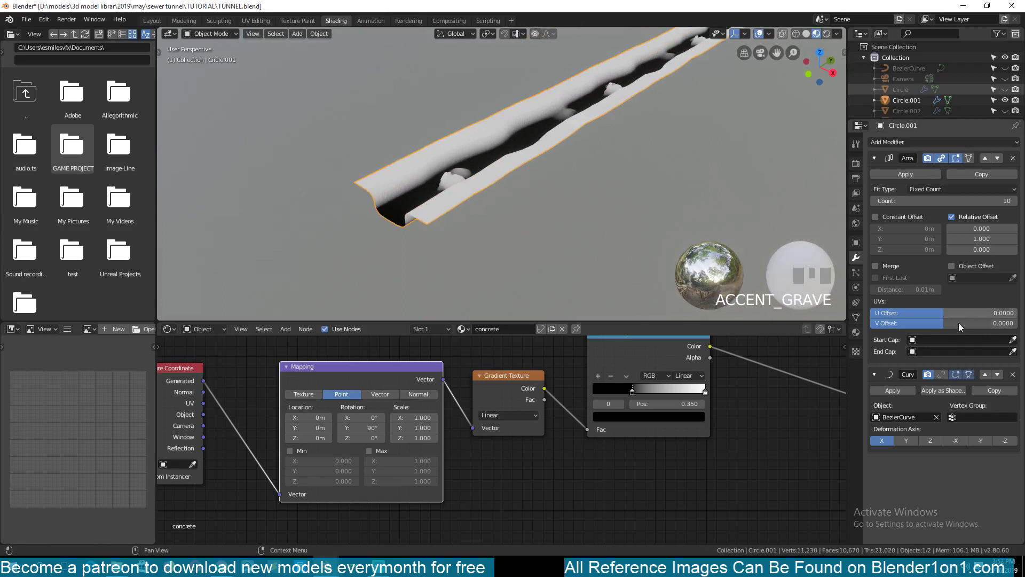
Slide the colour ramp's dark stop right to about 0.577, checking the floor band in the viewport
{"action": "left_click", "coordinate": [943, 380]}
{"action": "scroll", "scroll_direction": "down", "scroll_amount": 3}
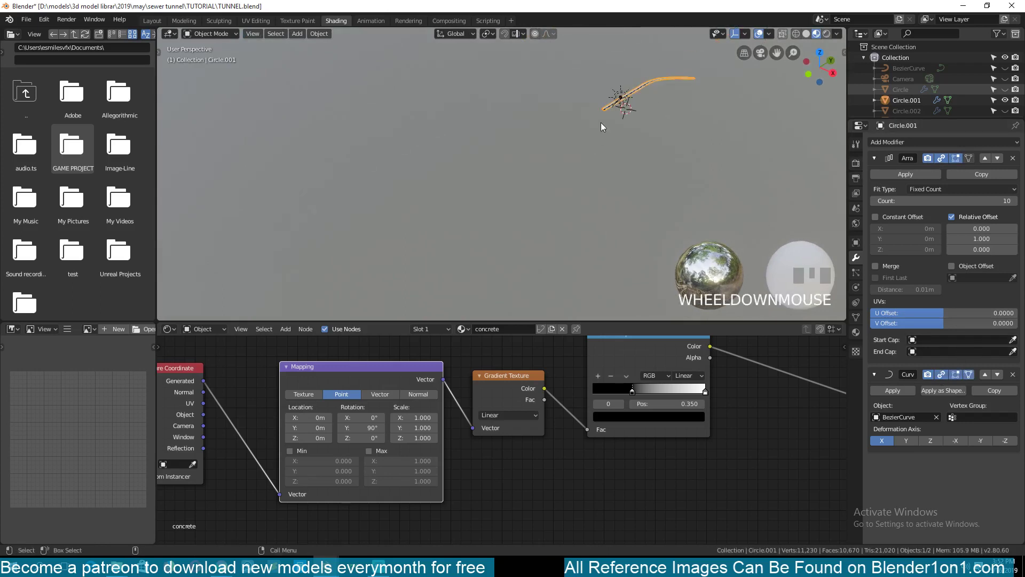
{"action": "key", "text": "KP_Decimal"}
{"action": "scroll", "scroll_direction": "up", "scroll_amount": 3}
{"action": "scroll", "scroll_direction": "up", "scroll_amount": 3}
{"action": "scroll", "scroll_direction": "down", "scroll_amount": 3}
{"action": "key", "text": "`"}
{"action": "scroll", "scroll_direction": "up", "scroll_amount": 3}
{"action": "key", "text": "`"}
{"action": "left_click", "coordinate": [649, 109]}
{"action": "key", "text": "`"}
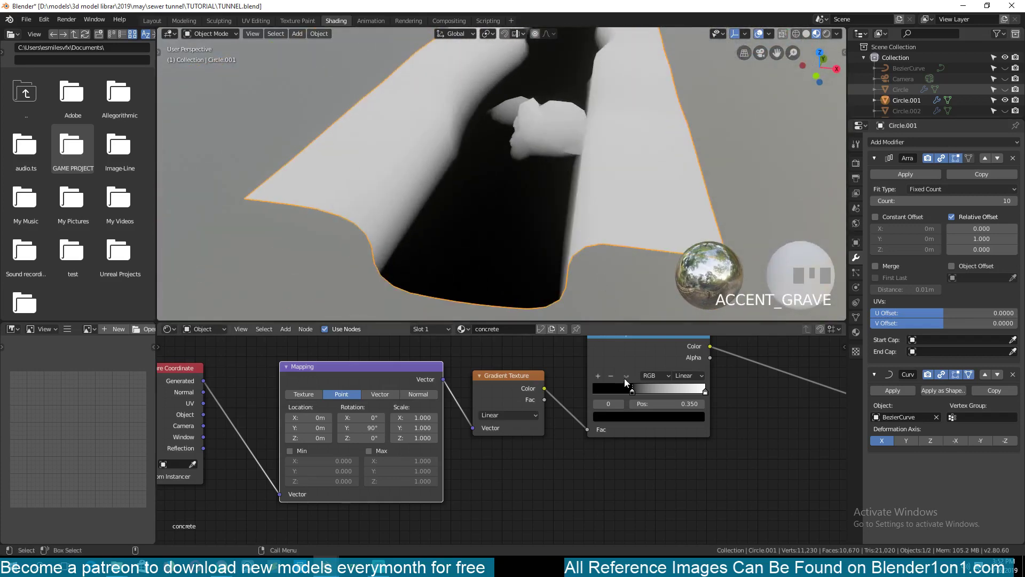
{"action": "left_click", "coordinate": [641, 392]}
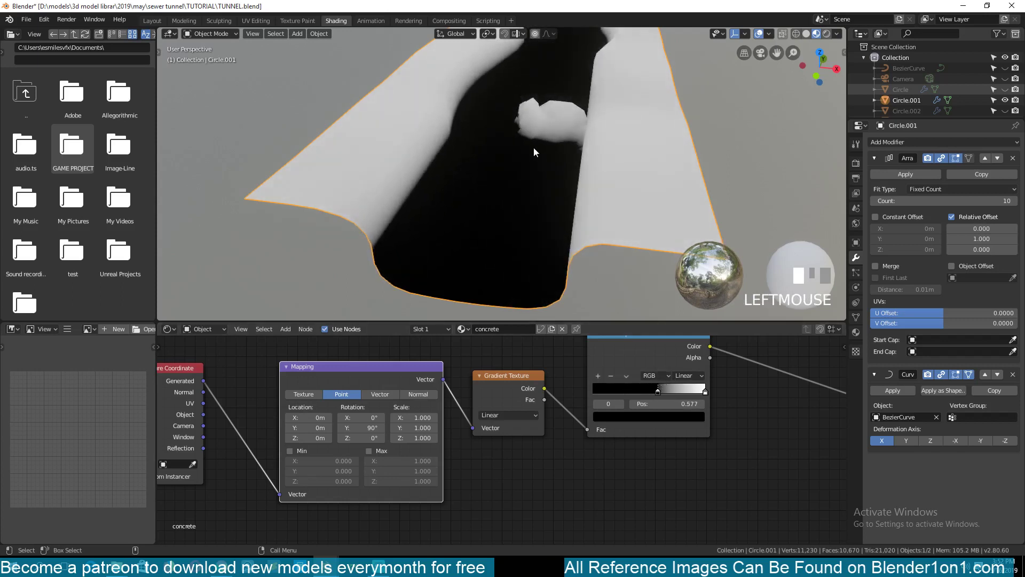
Push the dark stop further to 0.655 and frame the whole material node tree
{"action": "scroll", "scroll_direction": "down", "scroll_amount": 3}
{"action": "key", "text": "`"}
{"action": "scroll", "scroll_direction": "up", "scroll_amount": 3}
{"action": "key", "text": "`"}
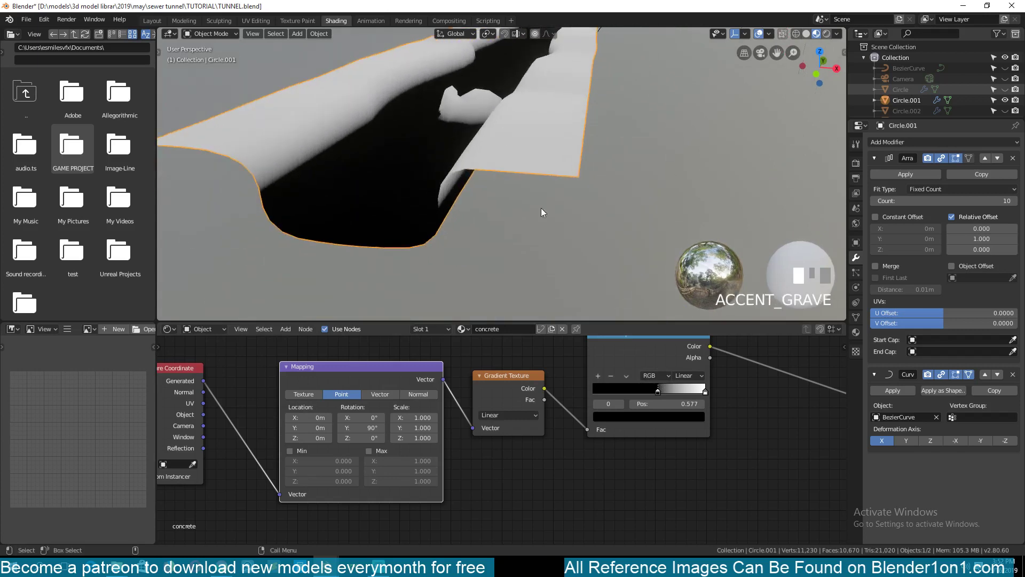
{"action": "left_click", "coordinate": [667, 391]}
{"action": "scroll", "scroll_direction": "down", "scroll_amount": 3}
{"action": "scroll", "scroll_direction": "up", "scroll_amount": 3}
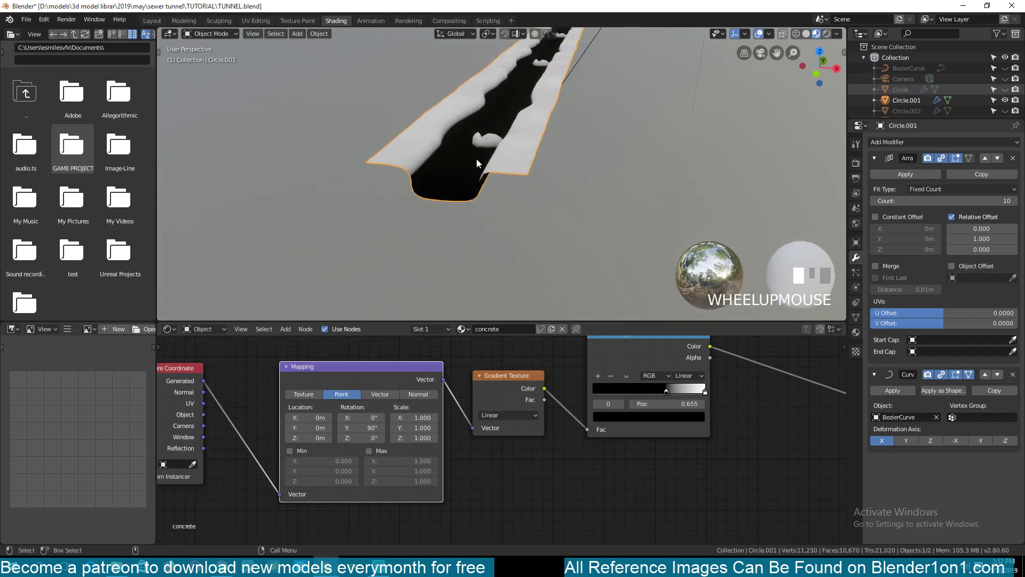
{"action": "scroll", "scroll_direction": "down", "scroll_amount": 3}
{"action": "key", "text": "`"}
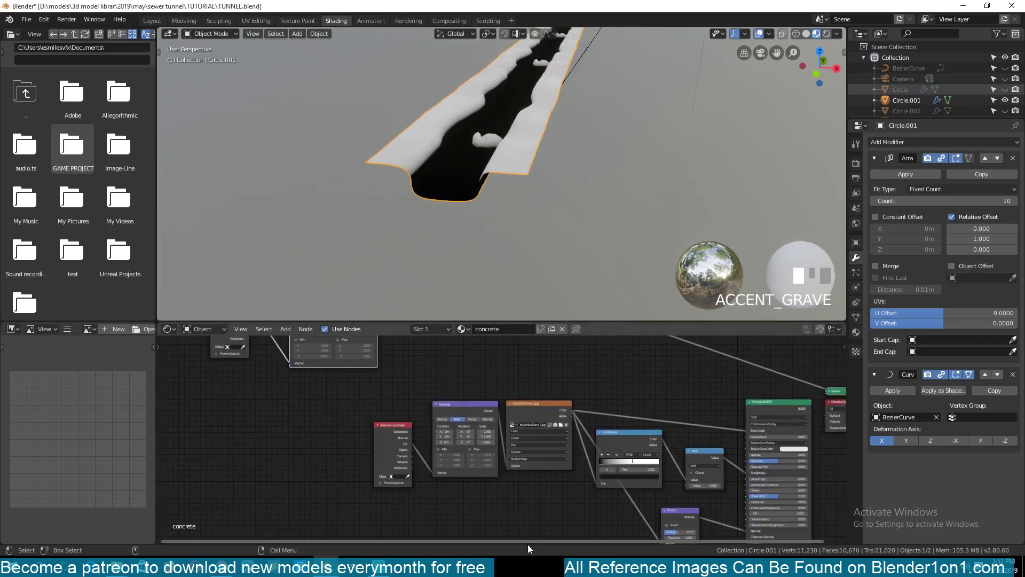
Route the stone Image Texture node to the Viewer so the tunnel shows the rock photo
{"action": "scroll", "scroll_direction": "up", "scroll_amount": 3}
{"action": "left_click", "coordinate": [338, 418]}
{"action": "double_click", "coordinate": [556, 404]}
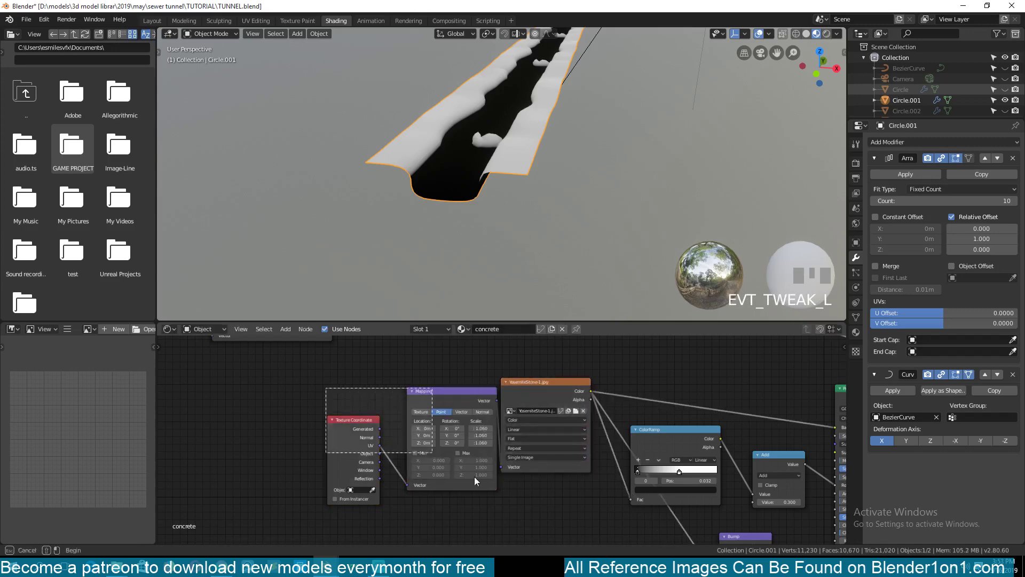
{"action": "key", "text": "`"}
{"action": "double_click", "coordinate": [390, 419]}
{"action": "left_click", "coordinate": [391, 415]}
{"action": "scroll", "scroll_direction": "up", "scroll_amount": 3}
{"action": "scroll", "scroll_direction": "down", "scroll_amount": 3}
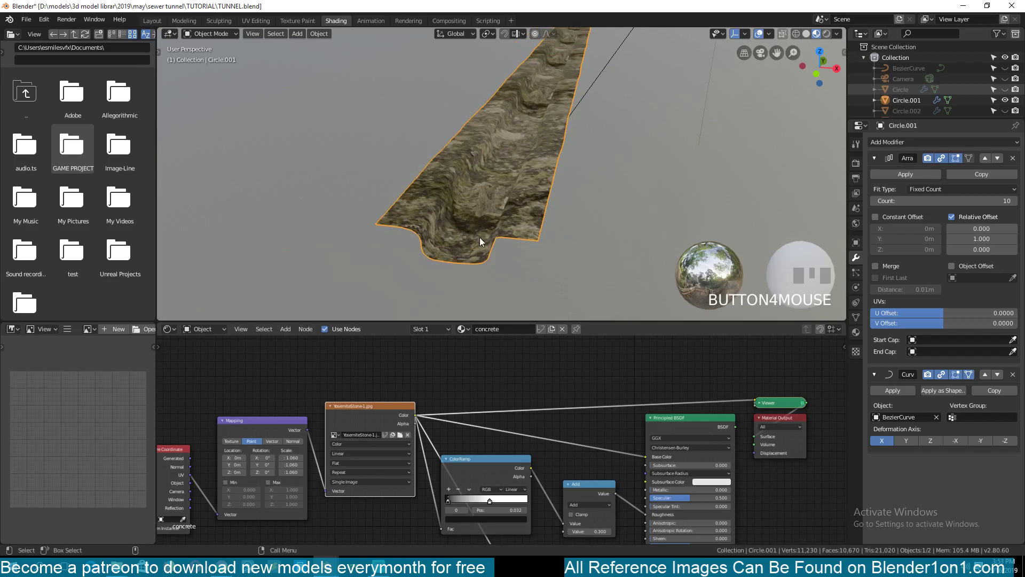
Add an RGB Curves node from the Color category and place it after the texture
{"action": "key", "text": "`"}
{"action": "key", "text": "shift+a"}
{"action": "left_click", "coordinate": [409, 433]}
{"action": "key", "text": "shift+a"}
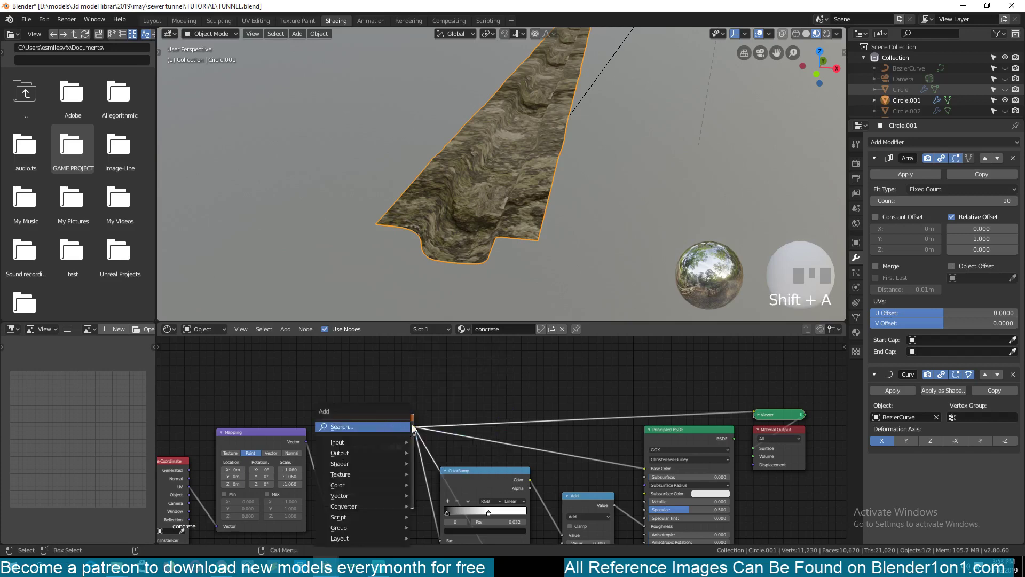
{"action": "left_click", "coordinate": [474, 393]}
{"action": "left_click", "coordinate": [385, 437]}
{"action": "key", "text": "shift+a"}
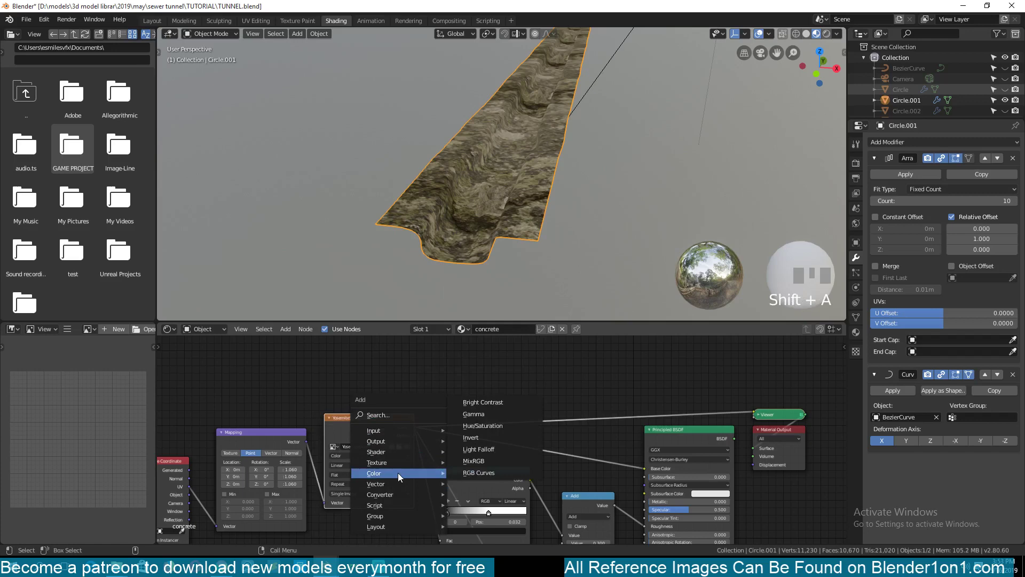
{"action": "left_click", "coordinate": [489, 375]}
{"action": "key", "text": "shift+a"}
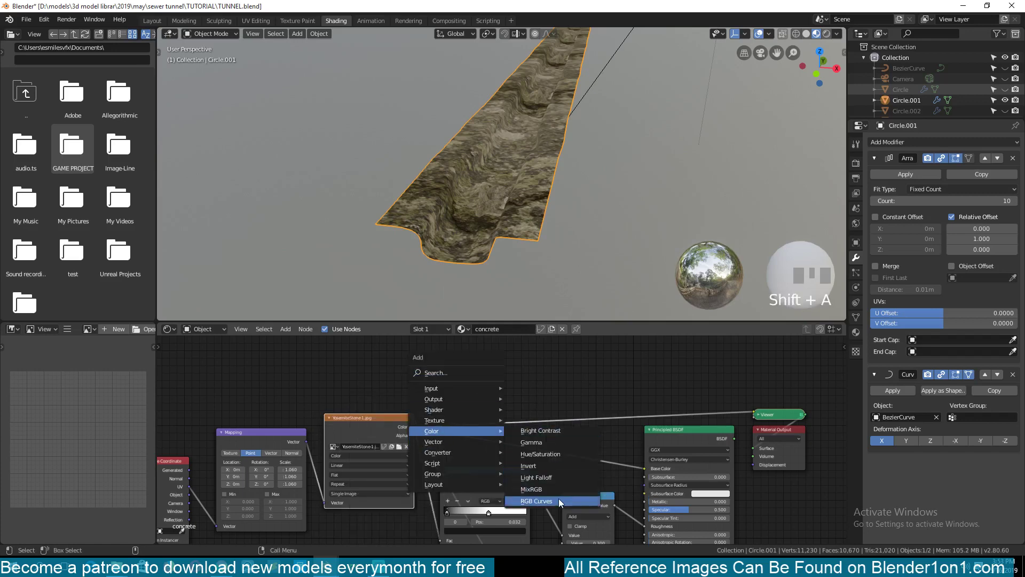
{"action": "left_click", "coordinate": [468, 463]}
{"action": "key", "text": "`"}
{"action": "left_click", "coordinate": [390, 491]}
Wire the texture into the curves, bend the curve down to darken it, and preview the result
{"action": "key", "text": "`"}
{"action": "left_click", "coordinate": [493, 391]}
{"action": "key", "text": "`"}
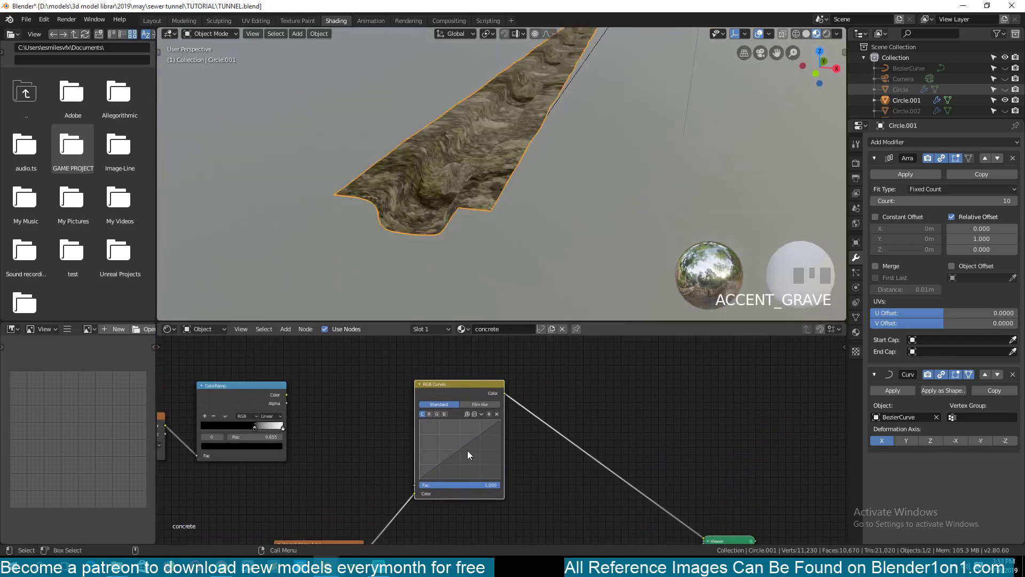
{"action": "left_click", "coordinate": [465, 451]}
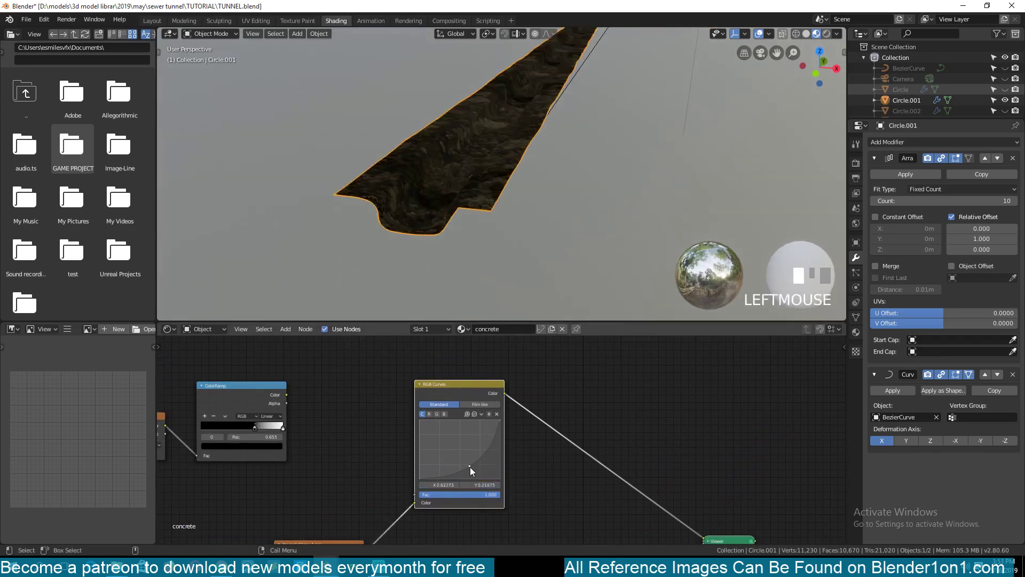
{"action": "key", "text": "`"}
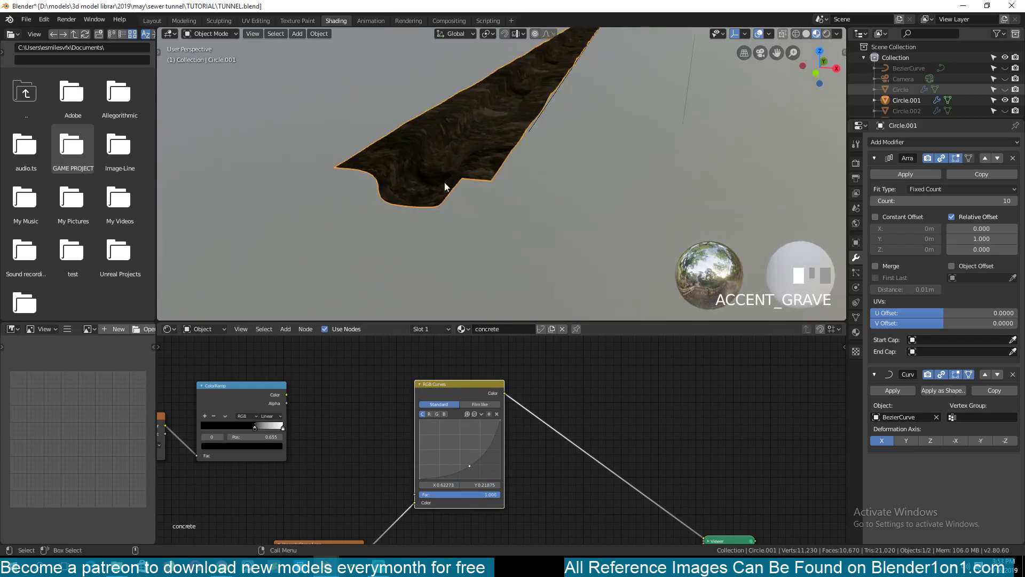
{"action": "double_click", "coordinate": [481, 396]}
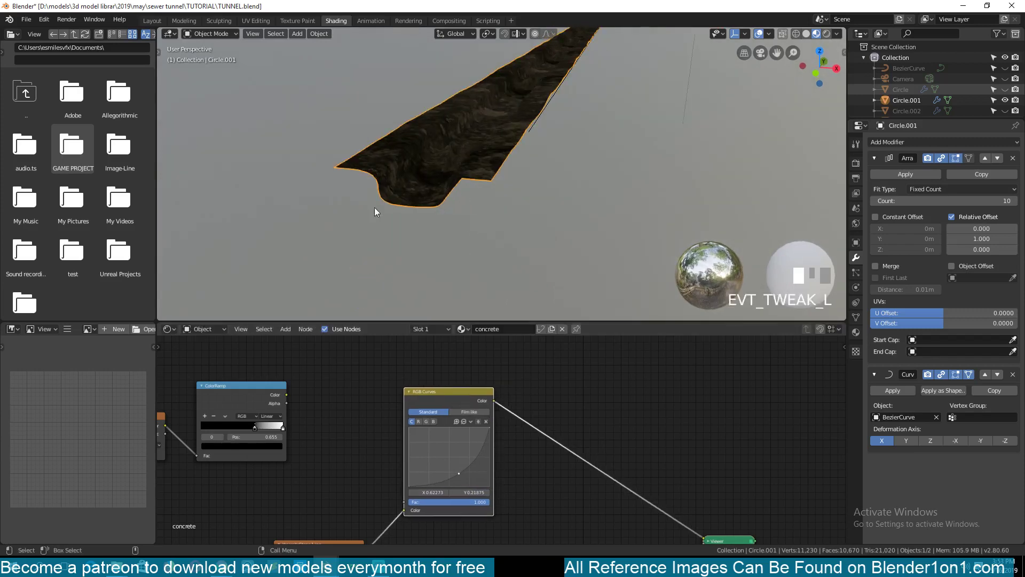
{"action": "scroll", "scroll_direction": "down", "scroll_amount": 3}
{"action": "key", "text": "`"}
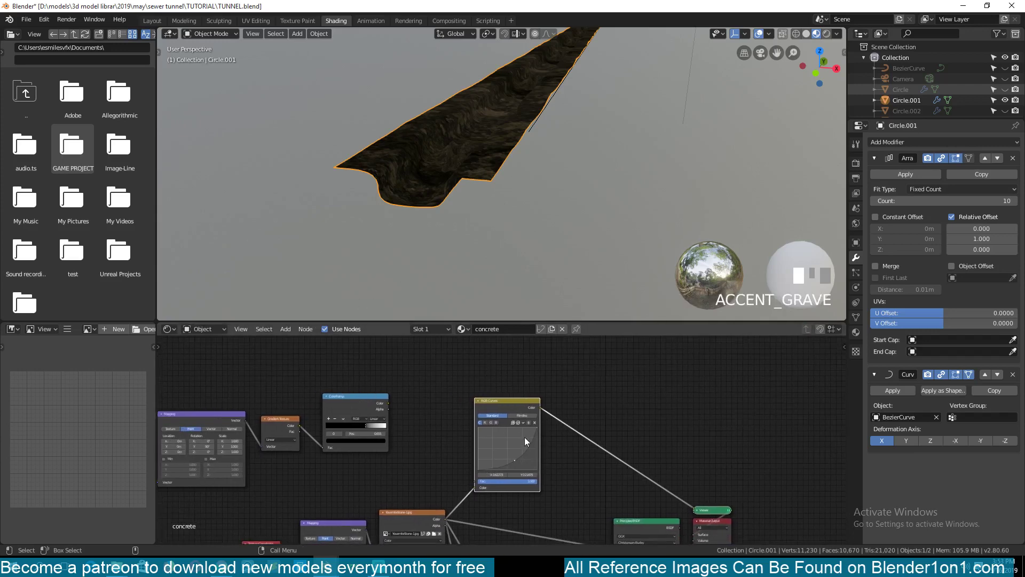
{"action": "key", "text": "`"}
{"action": "key", "text": "shift+a"}
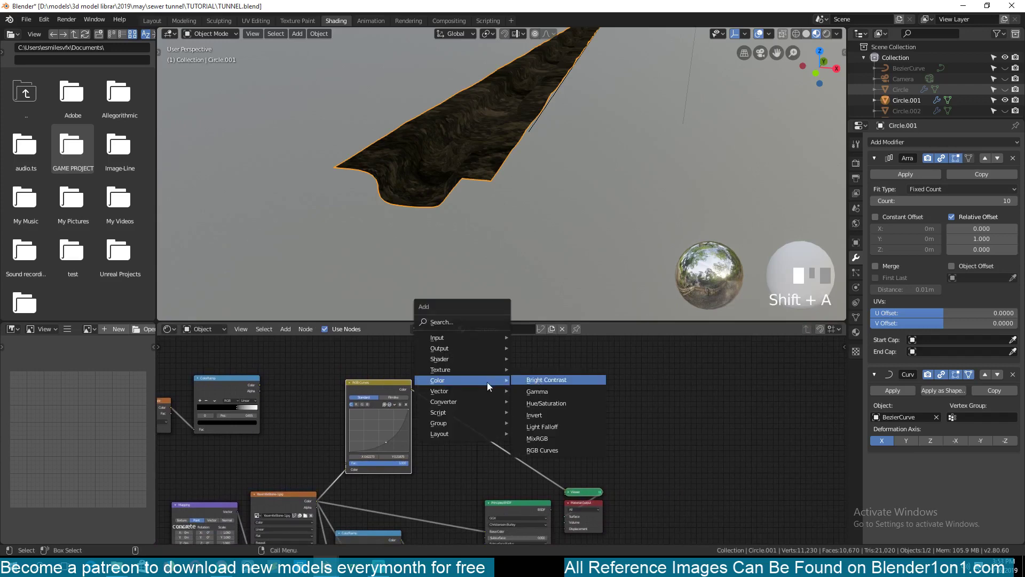
Add a MixRGB node fed by the curves output and the original rock texture colour
{"action": "left_click", "coordinate": [482, 366]}
{"action": "scroll", "scroll_direction": "up", "scroll_amount": 3}
{"action": "key", "text": "`"}
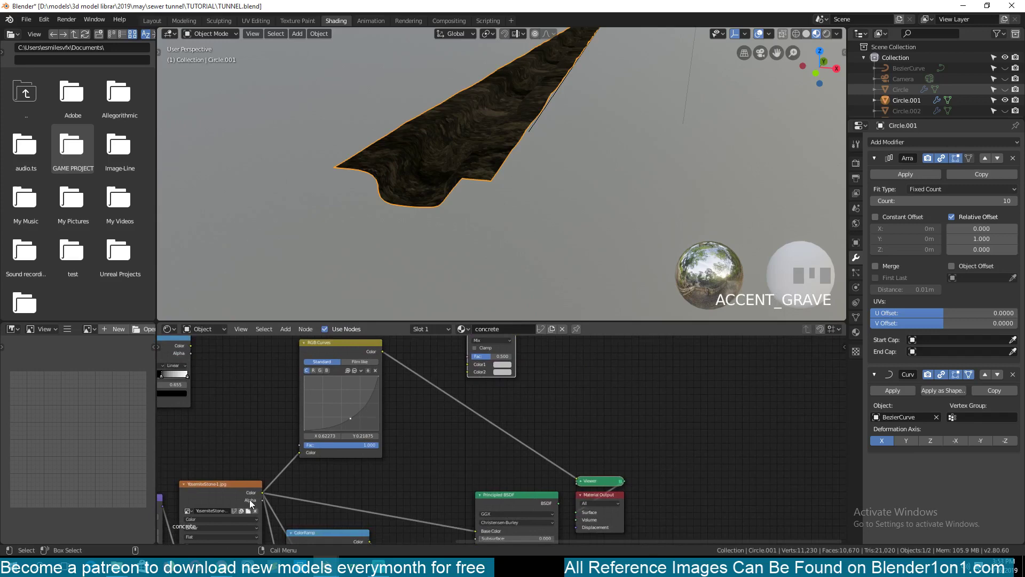
{"action": "left_click", "coordinate": [252, 499]}
{"action": "left_click", "coordinate": [248, 496]}
{"action": "left_click", "coordinate": [284, 492]}
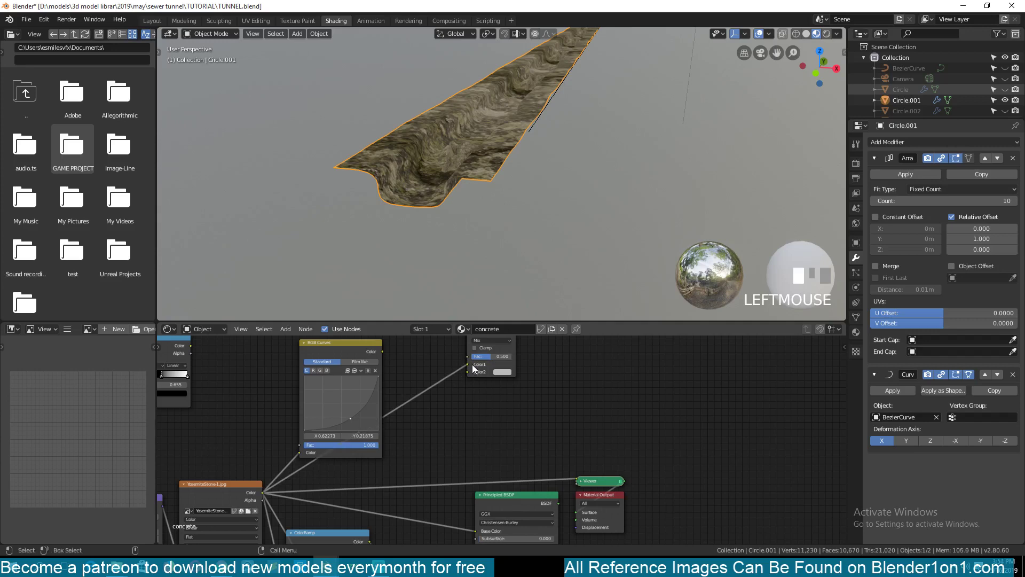
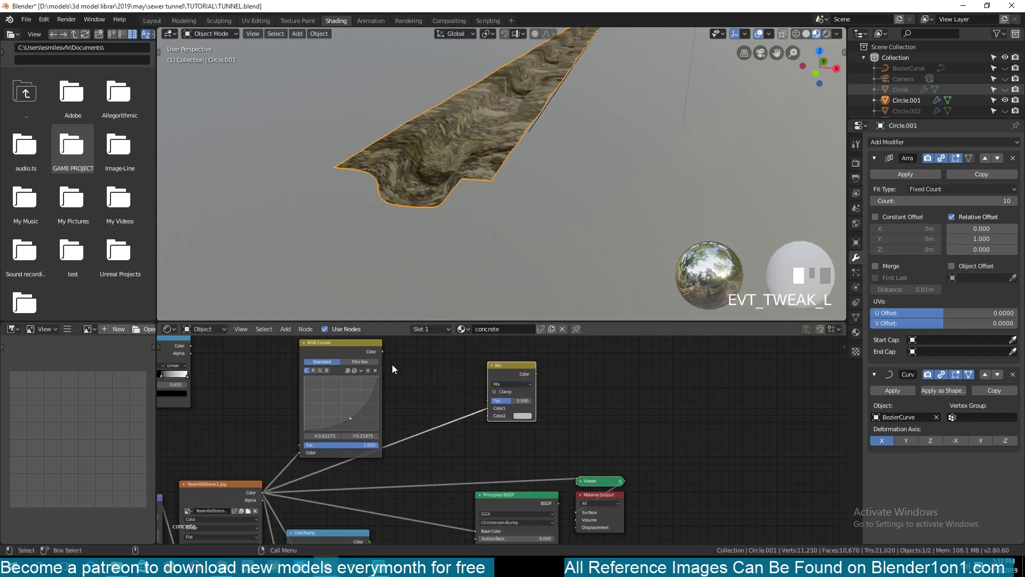
{"action": "left_click", "coordinate": [391, 358]}
Preview the mix on the tunnel, trying factor 1 then leaving it at 0
{"action": "left_click", "coordinate": [402, 368]}
{"action": "left_click", "coordinate": [388, 357]}
{"action": "left_click", "coordinate": [512, 375]}
{"action": "scroll", "scroll_direction": "up", "scroll_amount": 3}
{"action": "left_click", "coordinate": [515, 403]}
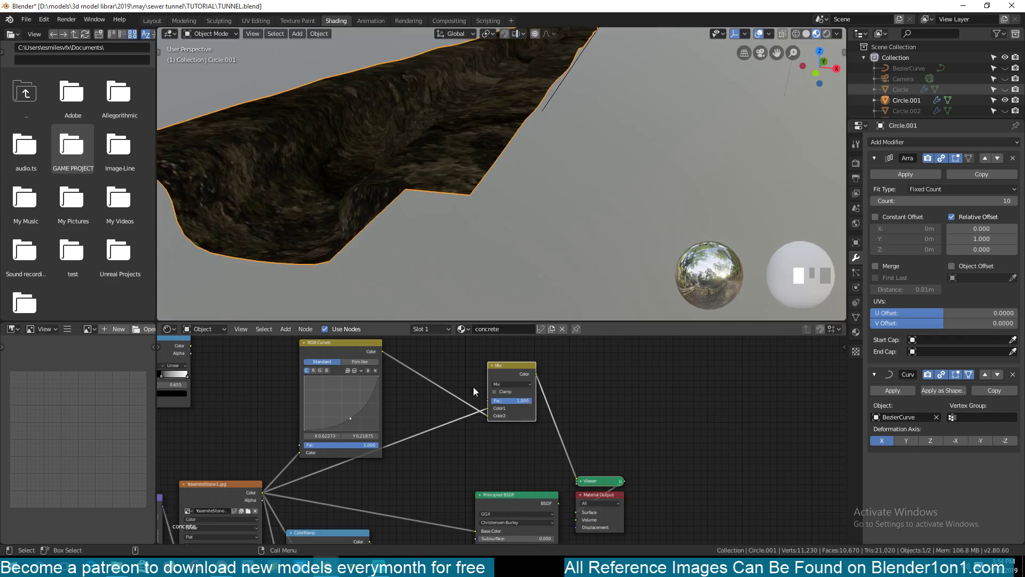
{"action": "left_click", "coordinate": [527, 404]}
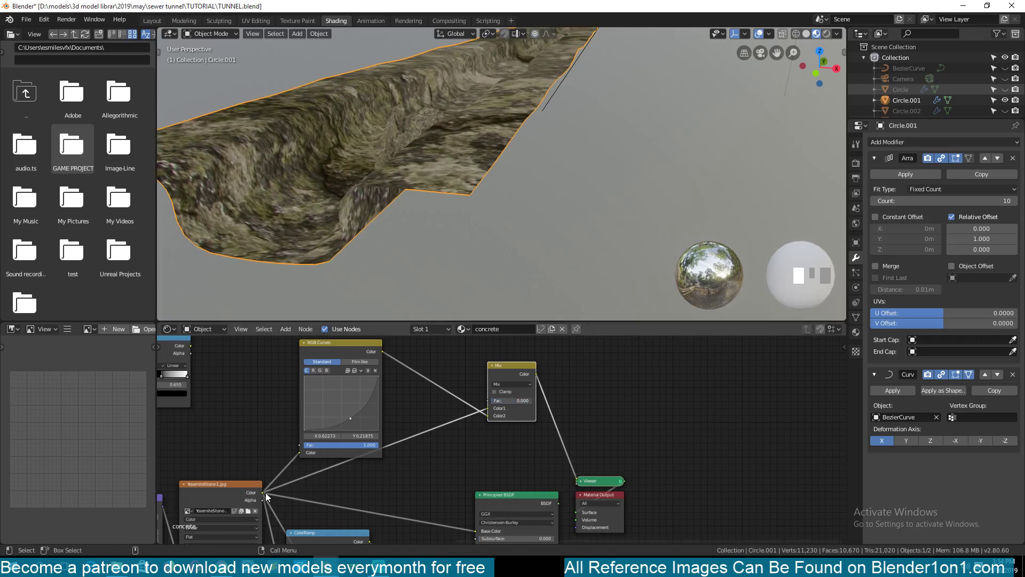
Drive the mix factor with the colour ramp and preview the masked dark/light rock blend
{"action": "key", "text": "`"}
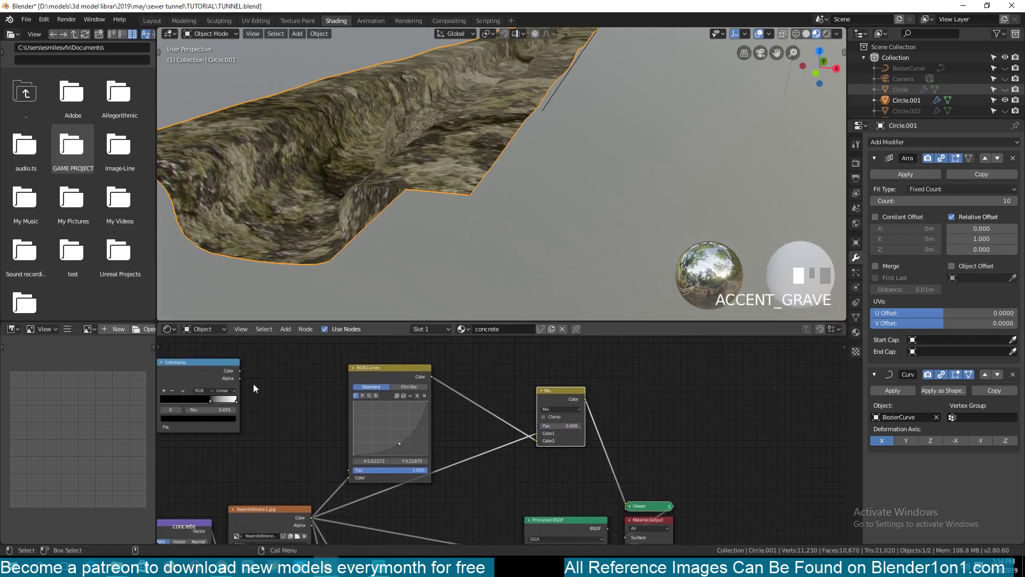
{"action": "left_click", "coordinate": [227, 374]}
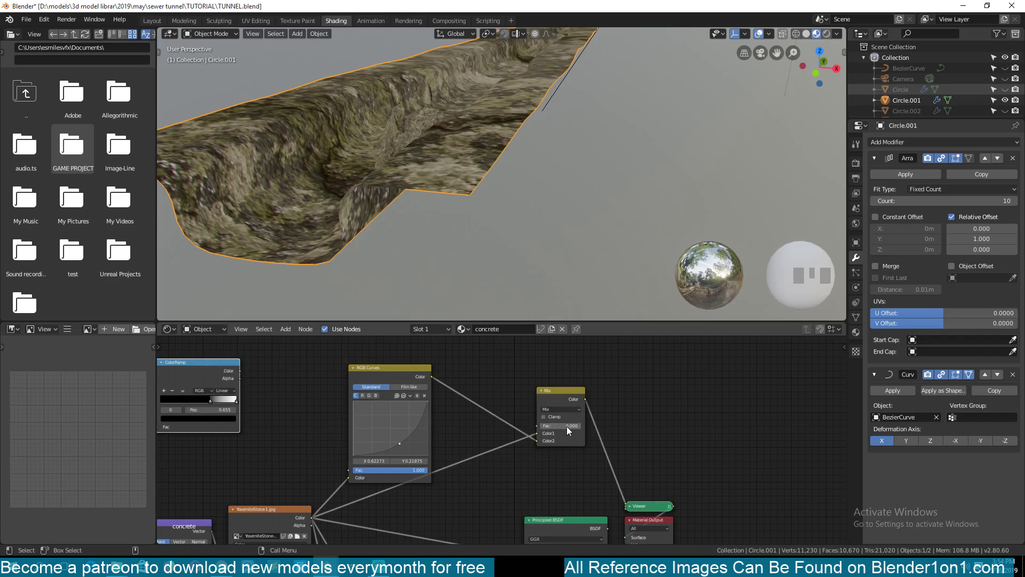
{"action": "left_click", "coordinate": [242, 375]}
{"action": "left_click", "coordinate": [220, 380]}
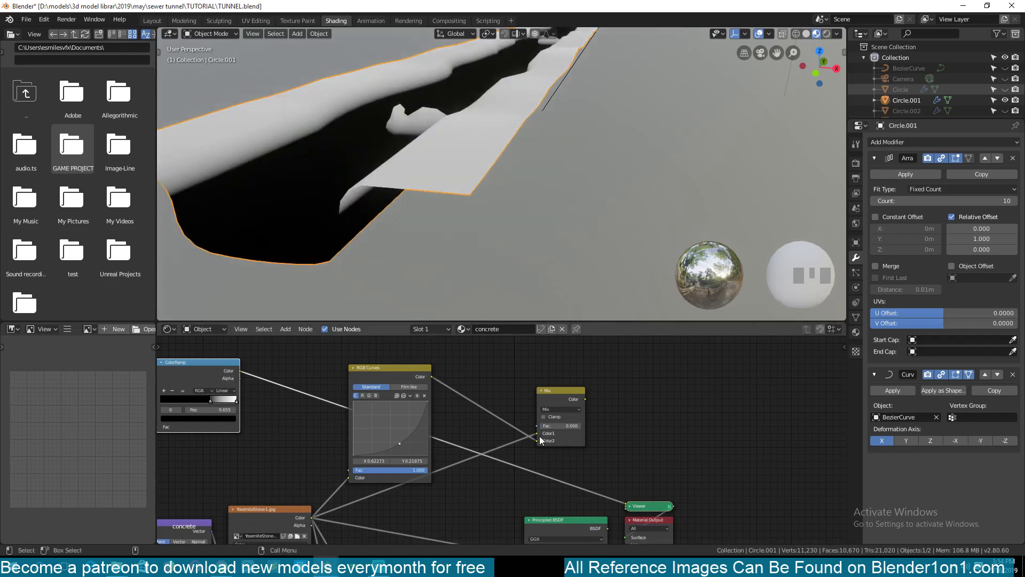
{"action": "left_click", "coordinate": [244, 373]}
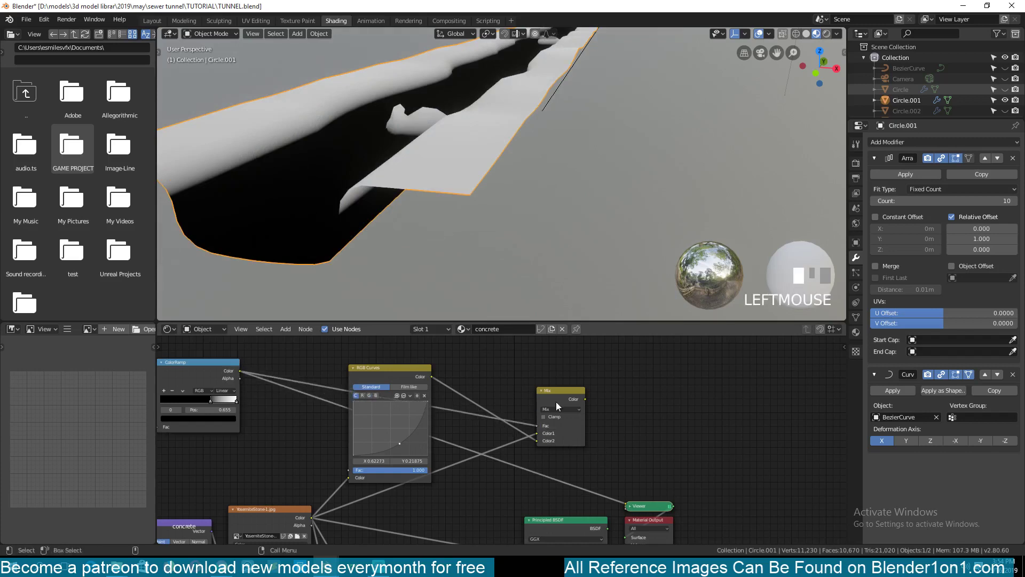
{"action": "left_click", "coordinate": [565, 397]}
{"action": "key", "text": "`"}
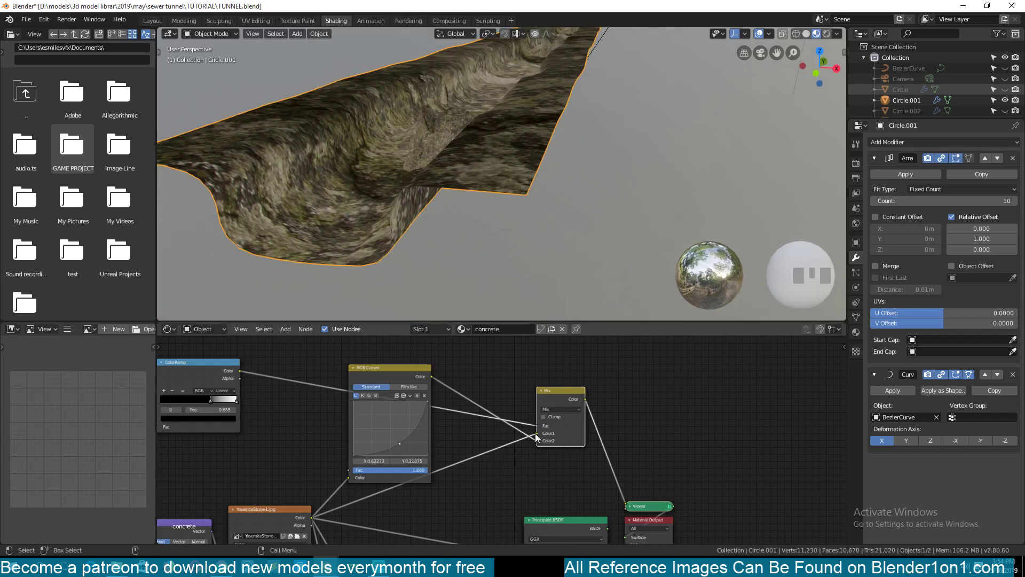
{"action": "left_click", "coordinate": [536, 436]}
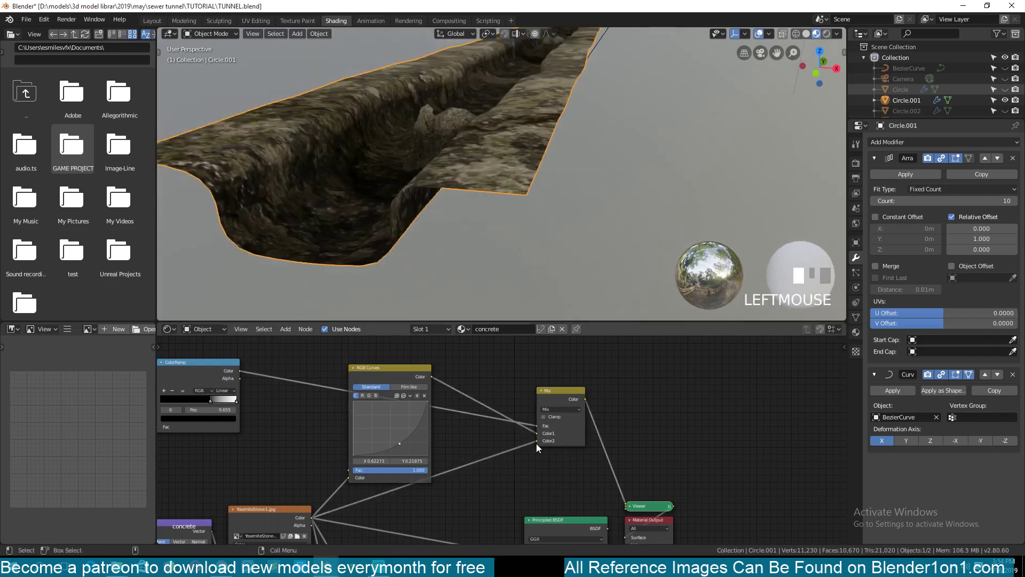
Feed the blended colour into the Principled BSDF base colour and restore its material output
{"action": "scroll", "scroll_direction": "down", "scroll_amount": 3}
{"action": "key", "text": "`"}
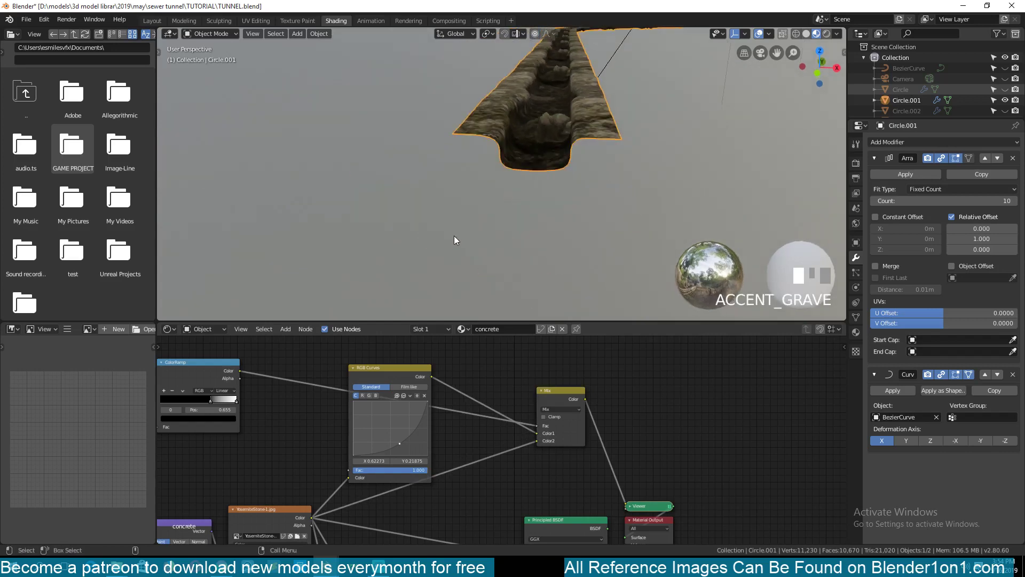
{"action": "scroll", "scroll_direction": "up", "scroll_amount": 3}
{"action": "scroll", "scroll_direction": "down", "scroll_amount": 3}
{"action": "key", "text": "`"}
{"action": "key", "text": "`"}
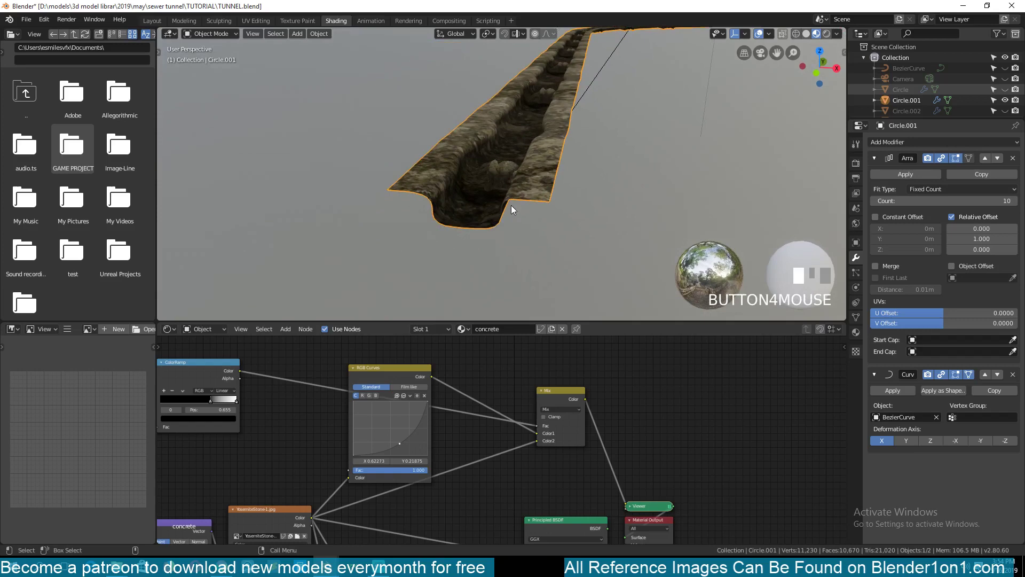
{"action": "scroll", "scroll_direction": "up", "scroll_amount": 3}
{"action": "key", "text": "`"}
{"action": "double_click", "coordinate": [505, 361]}
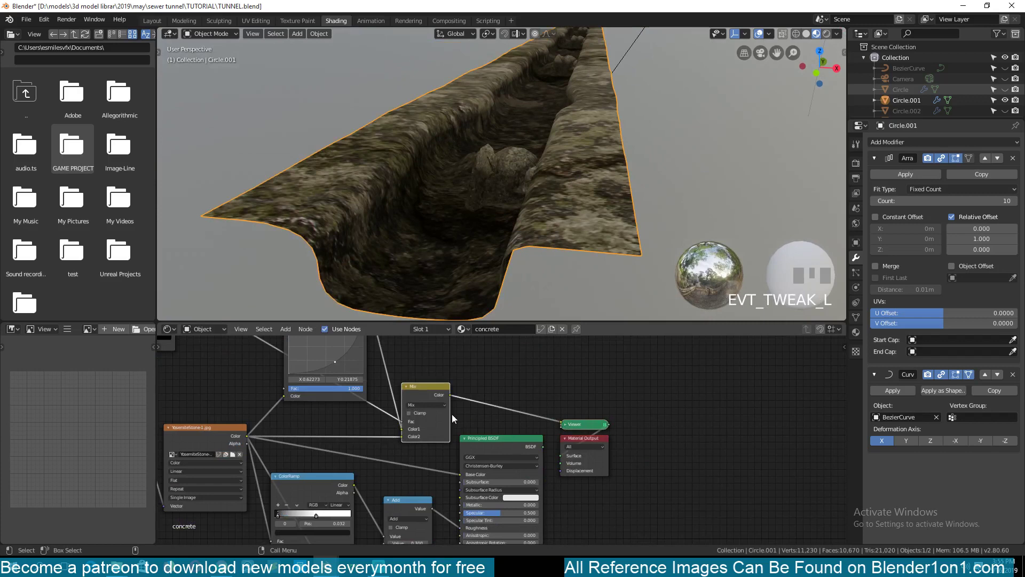
{"action": "left_click", "coordinate": [495, 447]}
{"action": "left_click", "coordinate": [595, 440]}
{"action": "left_click", "coordinate": [458, 418]}
{"action": "left_click", "coordinate": [461, 401]}
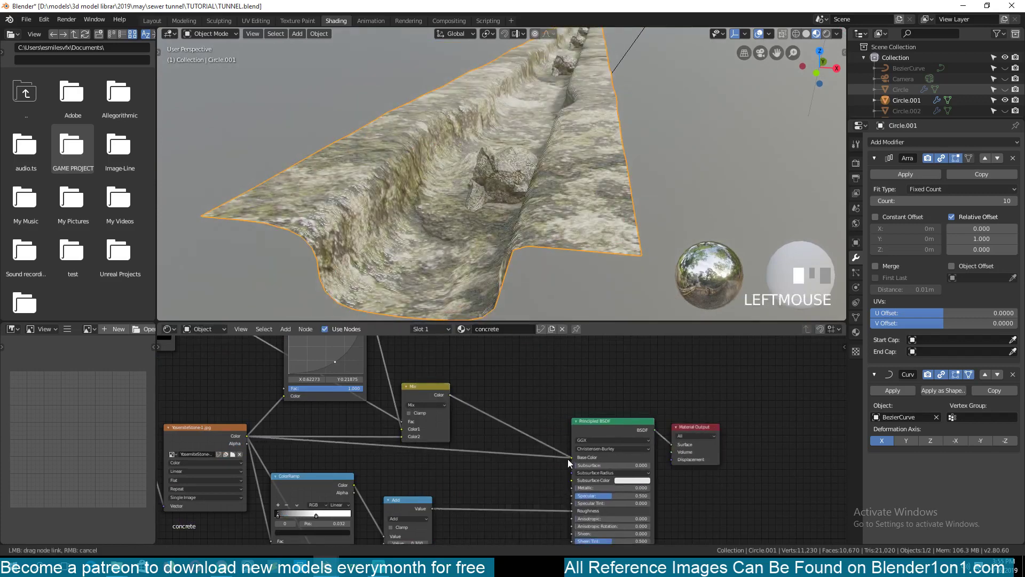
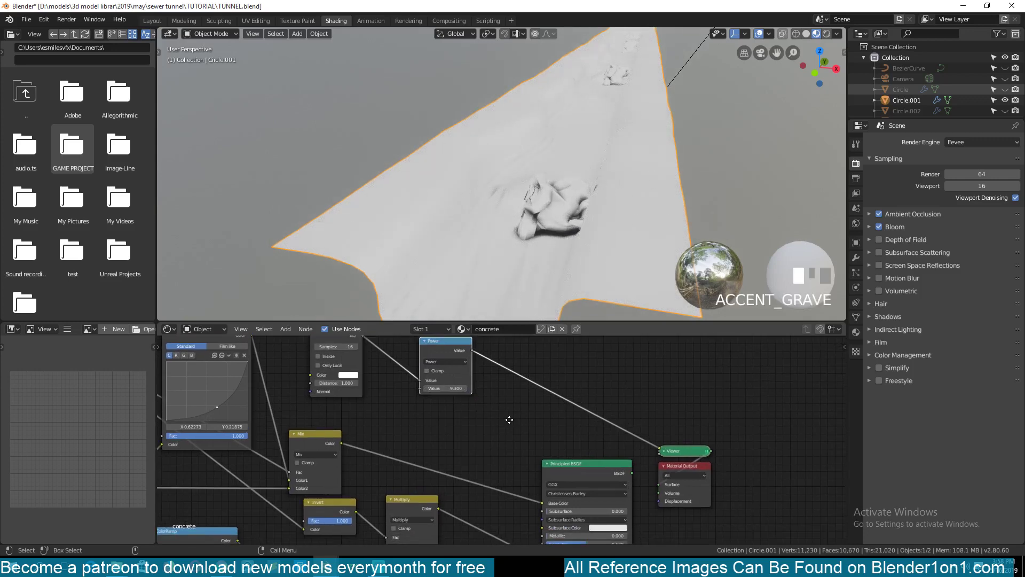
Add another Mix colour node for the occlusion mask and preview it on the tunnel
{"action": "double_click", "coordinate": [428, 356]}
{"action": "key", "text": "`"}
{"action": "key", "text": "shift+a"}
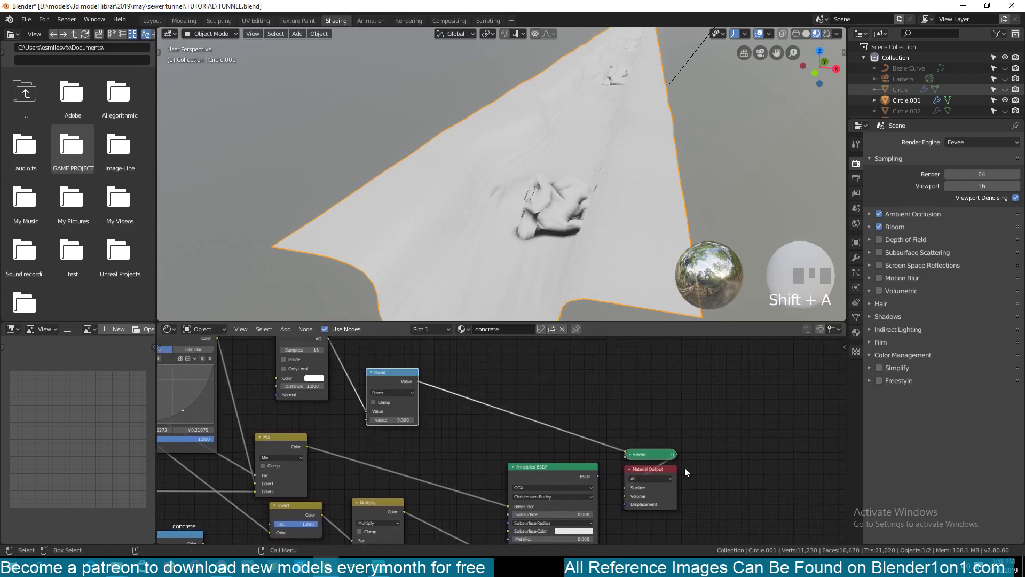
{"action": "key", "text": "`"}
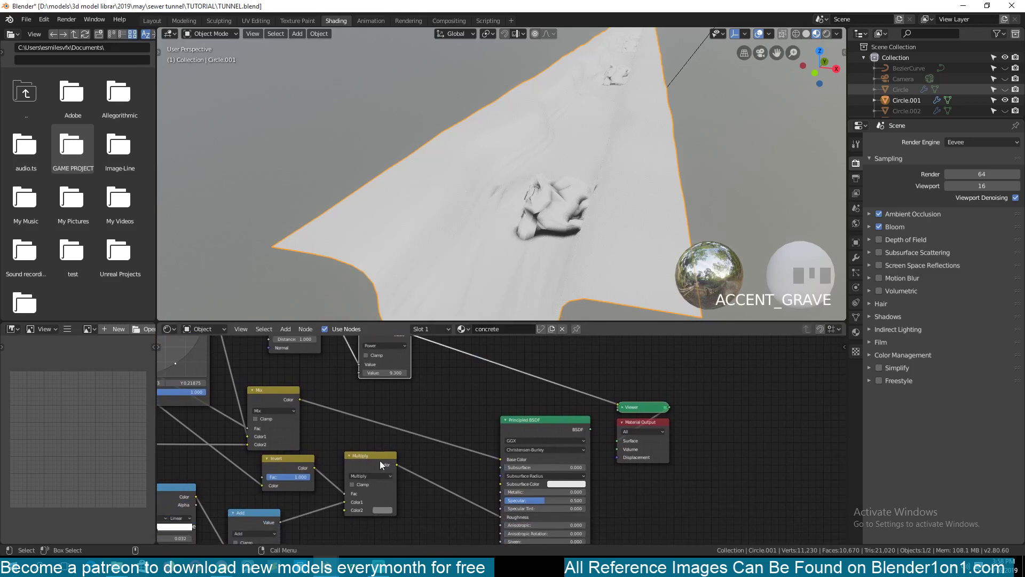
{"action": "left_click", "coordinate": [276, 401]}
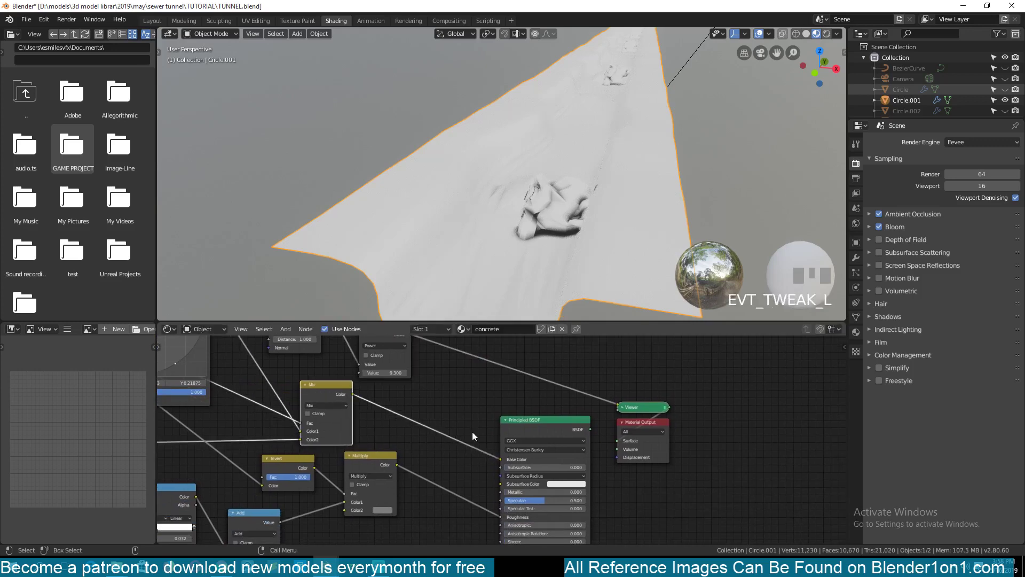
{"action": "key", "text": "`"}
{"action": "key", "text": "shift+a"}
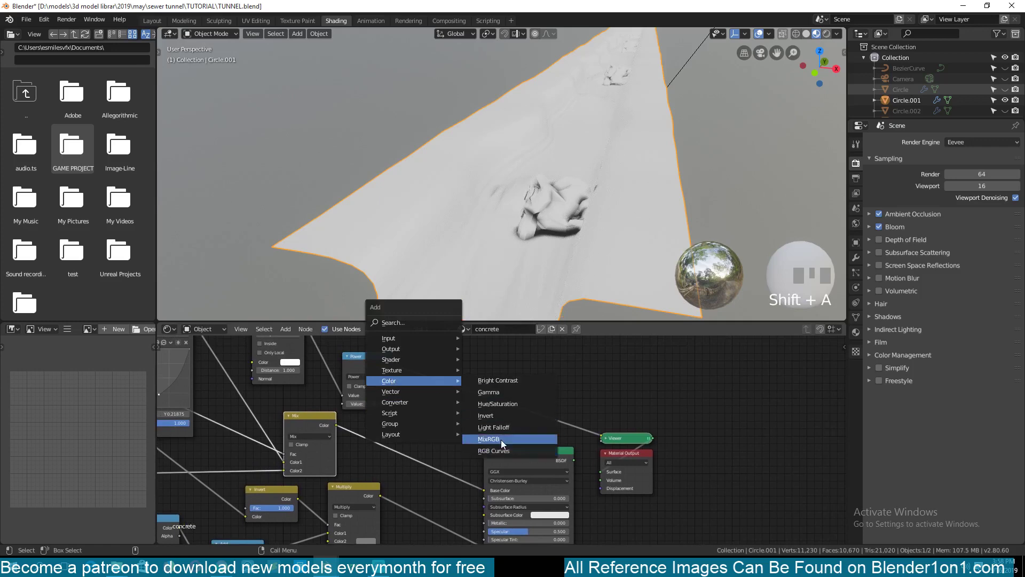
{"action": "left_click", "coordinate": [430, 403]}
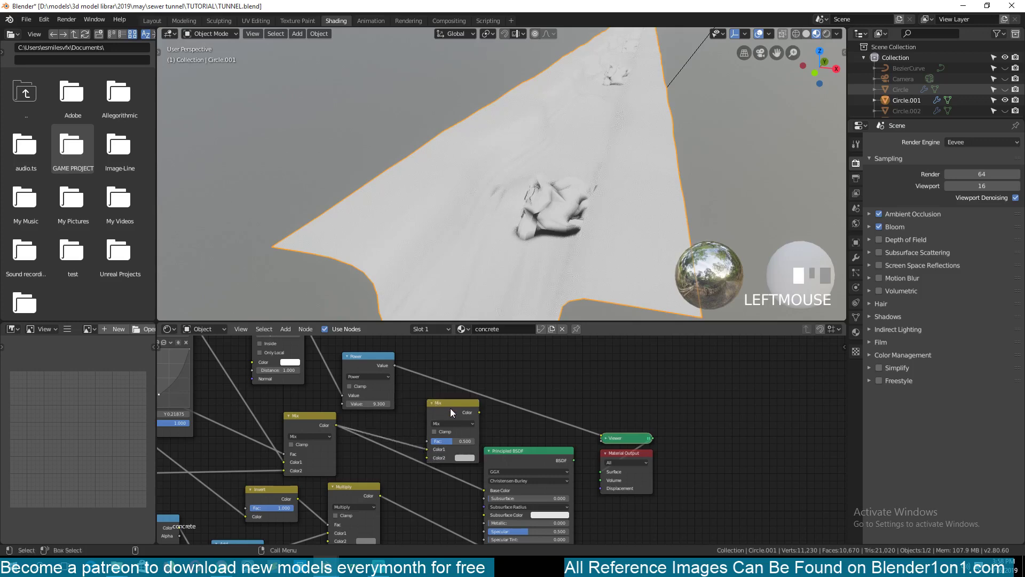
{"action": "left_click", "coordinate": [454, 413]}
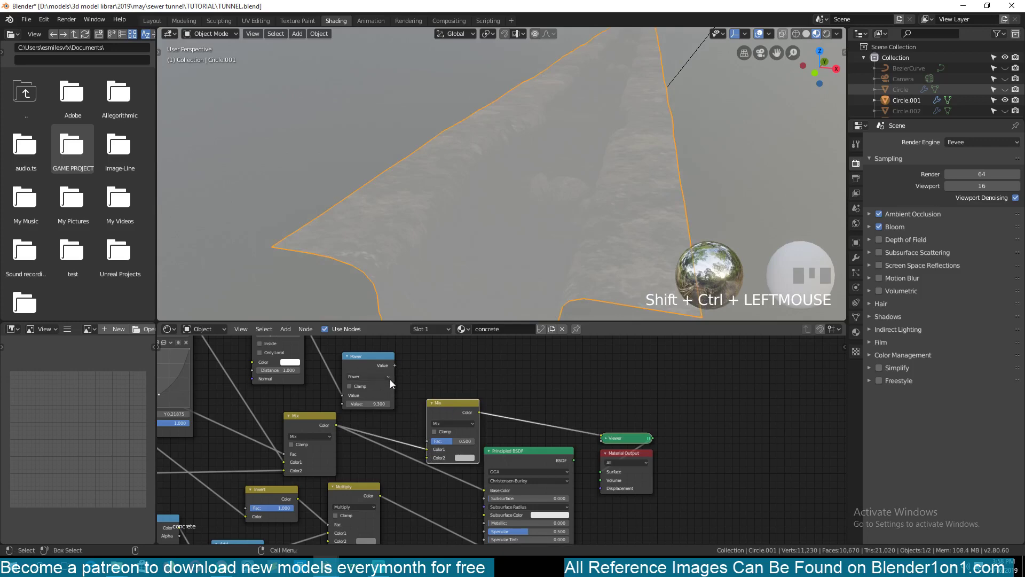
{"action": "left_click", "coordinate": [451, 414]}
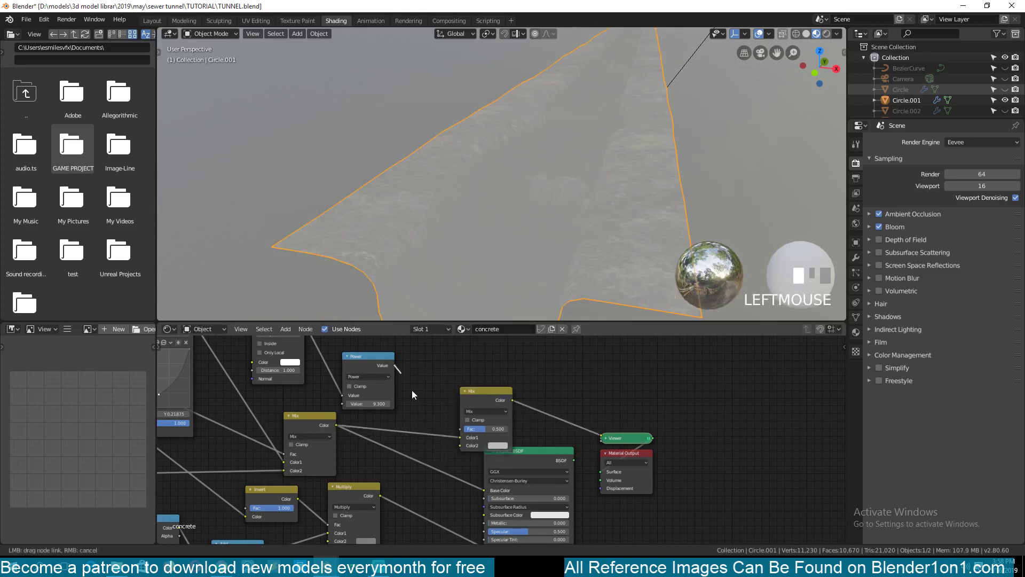
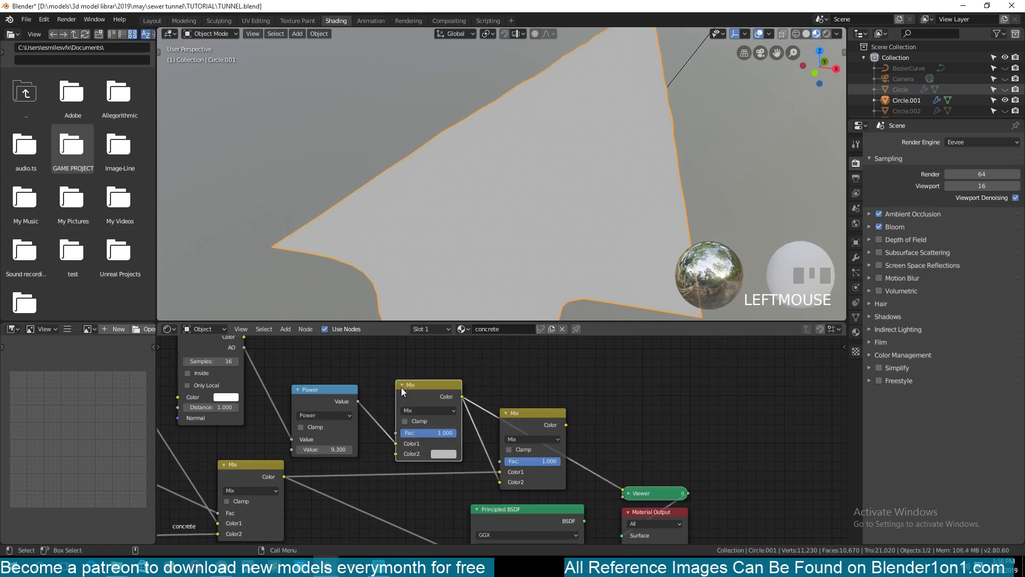
Delete a stray node and add a ColorRamp driven by the occlusion Power value
{"action": "double_click", "coordinate": [420, 395]}
{"action": "left_click", "coordinate": [710, 381]}
{"action": "key", "text": "Delete"}
{"action": "left_click", "coordinate": [525, 424]}
{"action": "left_click", "coordinate": [554, 393]}
{"action": "double_click", "coordinate": [556, 399]}
{"action": "key", "text": "shift+a"}
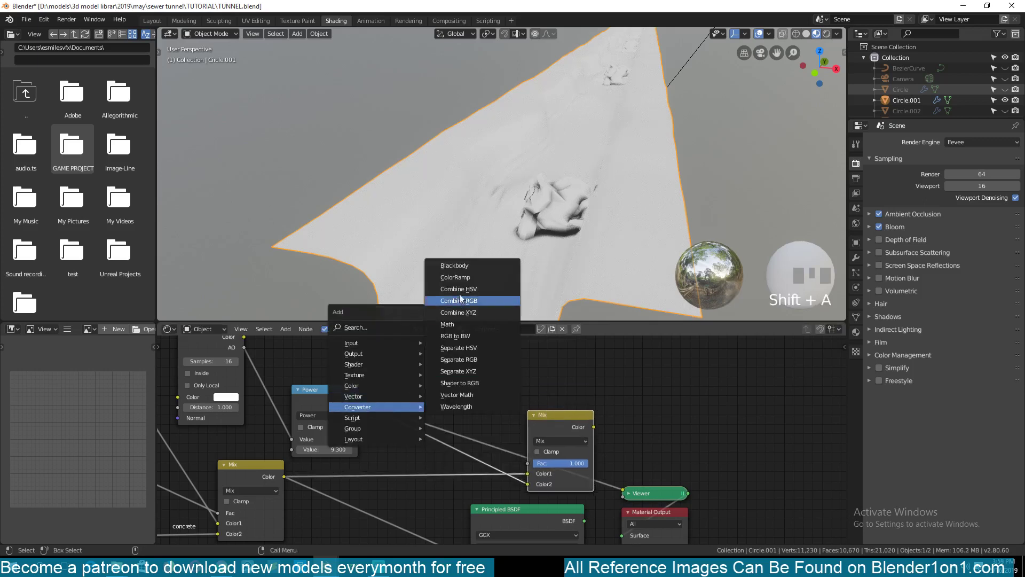
{"action": "left_click", "coordinate": [398, 349]}
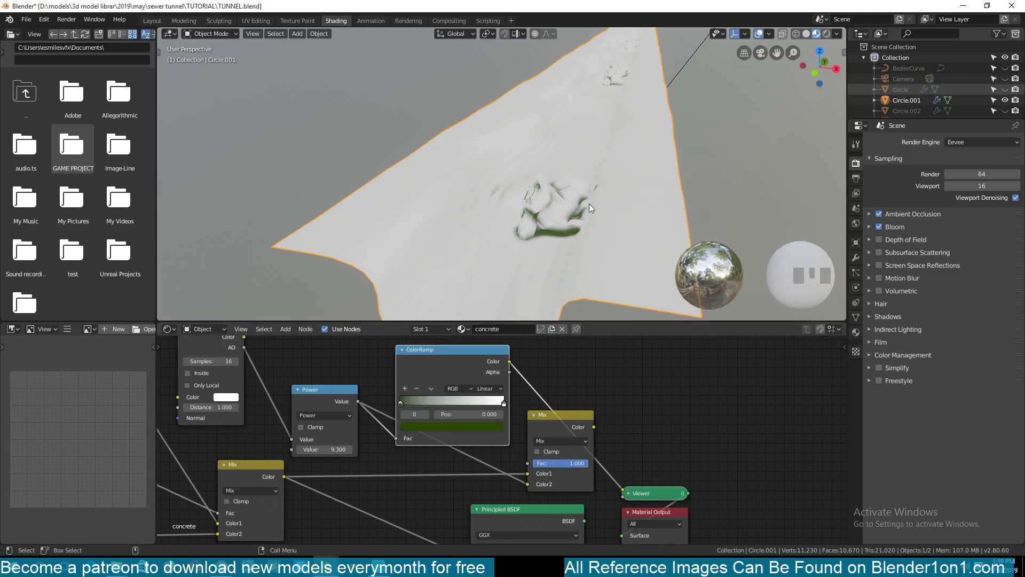
{"action": "key", "text": "`"}
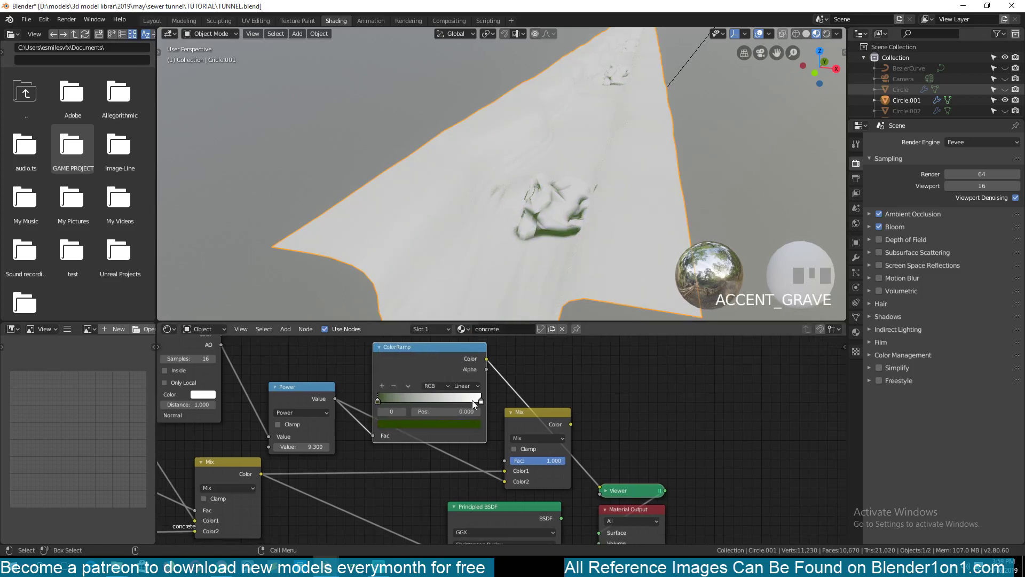
Feed the ramp colour into the mix's Color1 and set its blend mode to Multiply
{"action": "left_click", "coordinate": [548, 423]}
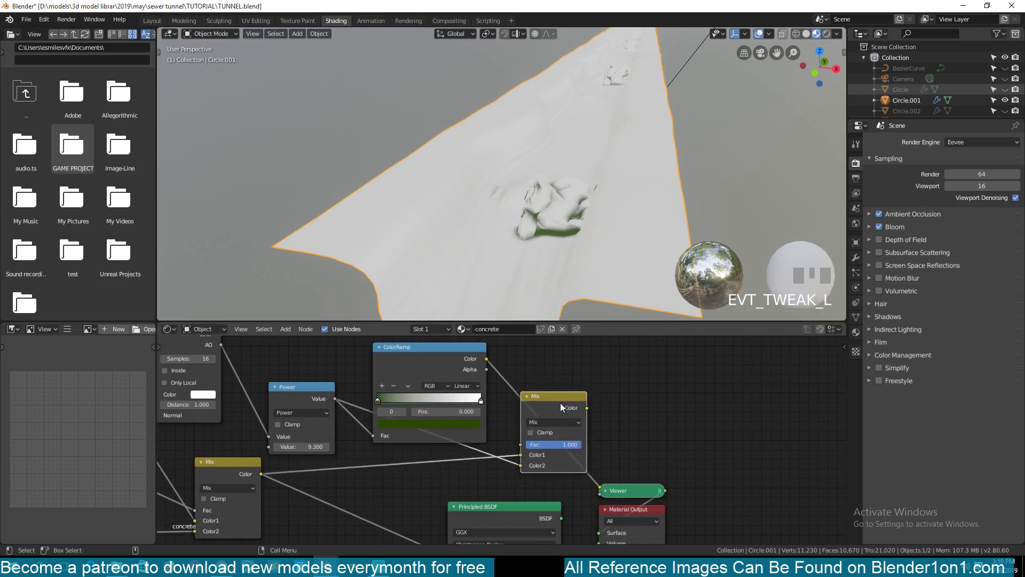
{"action": "left_click", "coordinate": [497, 374]}
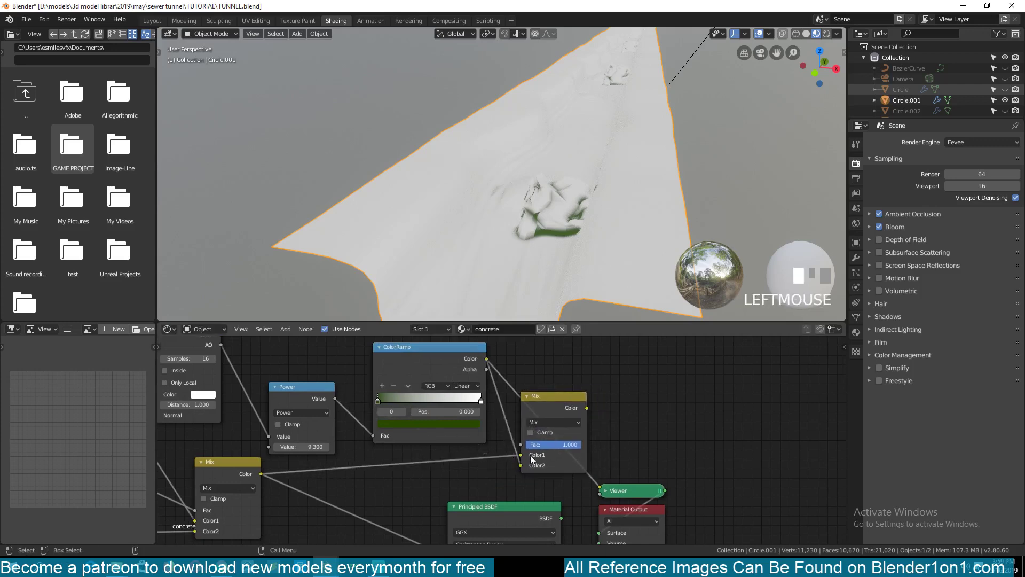
{"action": "left_click", "coordinate": [574, 407]}
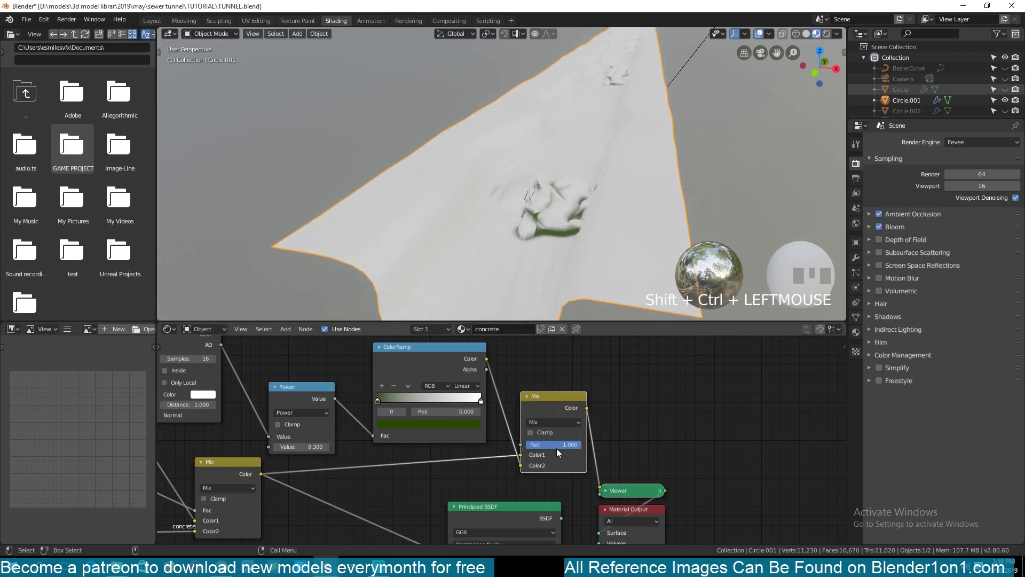
{"action": "left_click", "coordinate": [567, 426]}
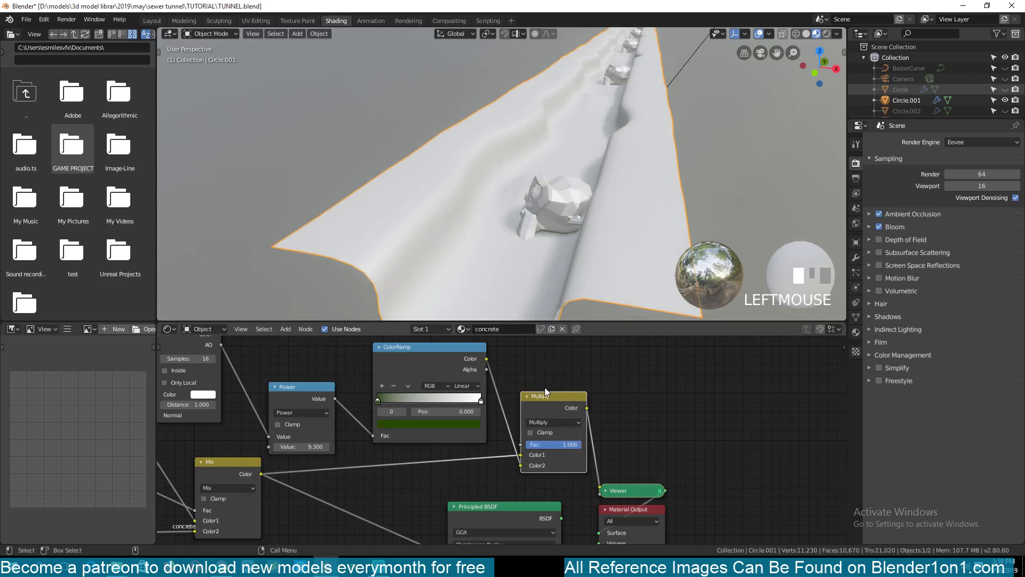
Preview the full material again and slide the ramp stop left to about 0.32 to shrink the moss
{"action": "scroll", "scroll_direction": "up", "scroll_amount": 3}
{"action": "key", "text": "`"}
{"action": "left_click", "coordinate": [426, 396]}
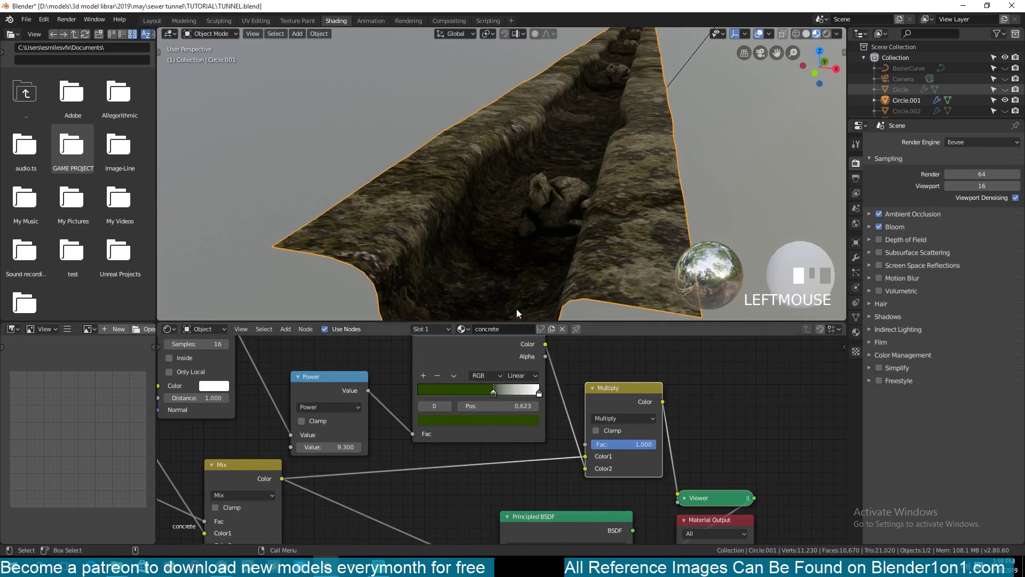
{"action": "scroll", "scroll_direction": "up", "scroll_amount": 3}
{"action": "scroll", "scroll_direction": "down", "scroll_amount": 3}
{"action": "scroll", "scroll_direction": "up", "scroll_amount": 3}
{"action": "scroll", "scroll_direction": "down", "scroll_amount": 3}
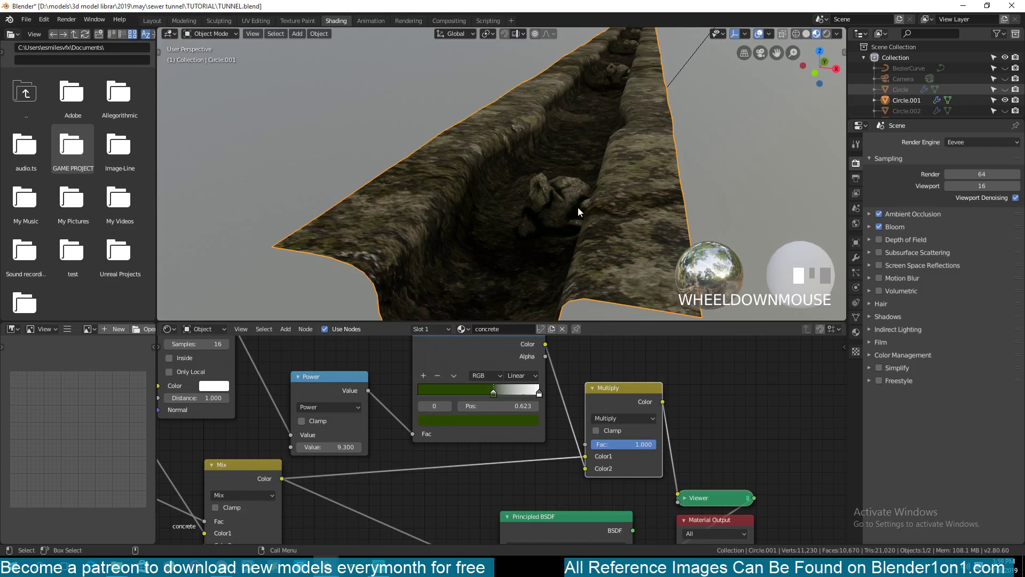
{"action": "left_click", "coordinate": [494, 396]}
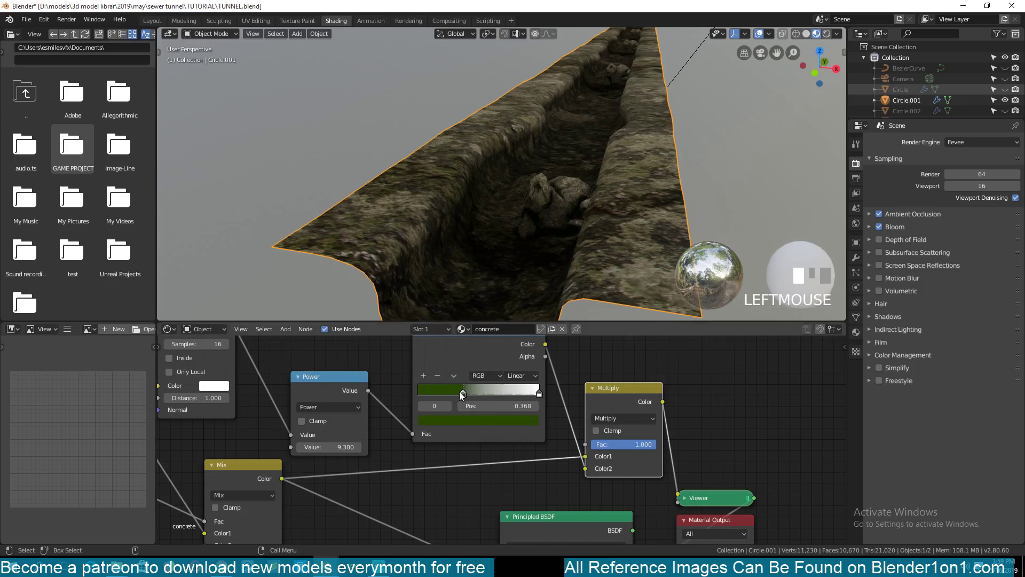
Reshape the RGB Curves point to darken the rock texture further
{"action": "scroll", "scroll_direction": "down", "scroll_amount": 3}
{"action": "key", "text": "`"}
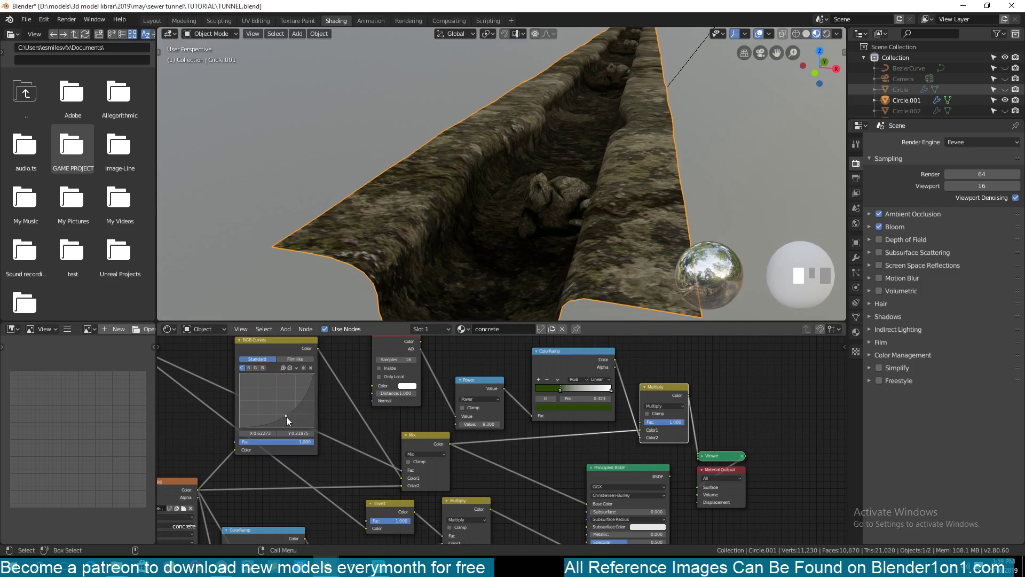
{"action": "left_click", "coordinate": [289, 419]}
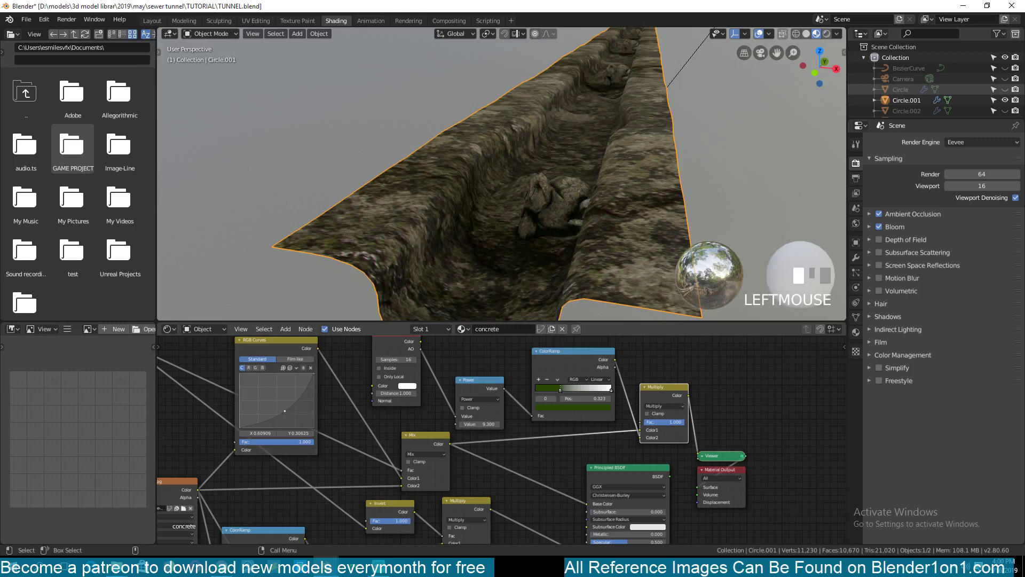
{"action": "key", "text": "`"}
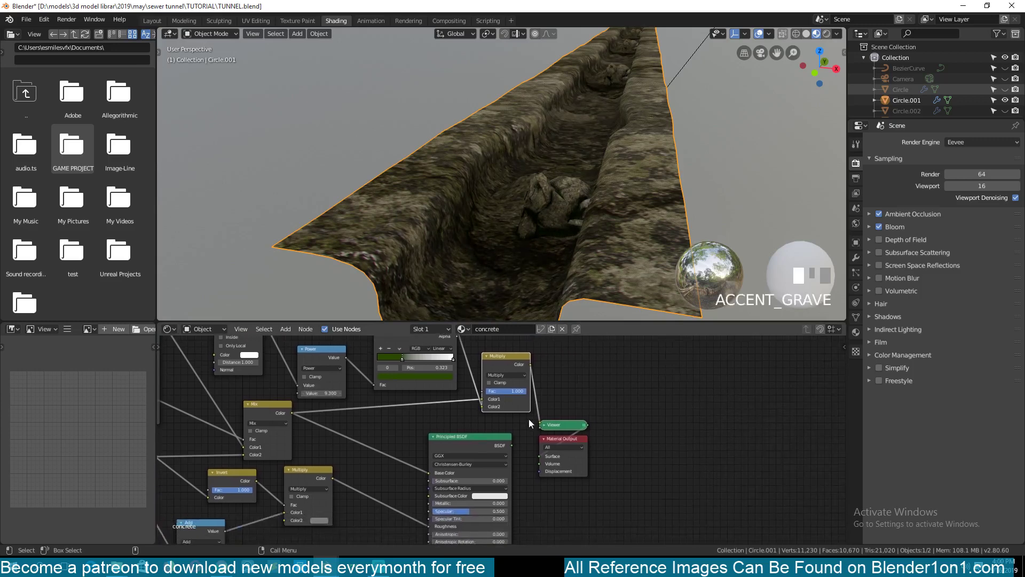
Reconnect the Principled BSDF to the Material Output and tidy the nodes
{"action": "left_click", "coordinate": [472, 444]}
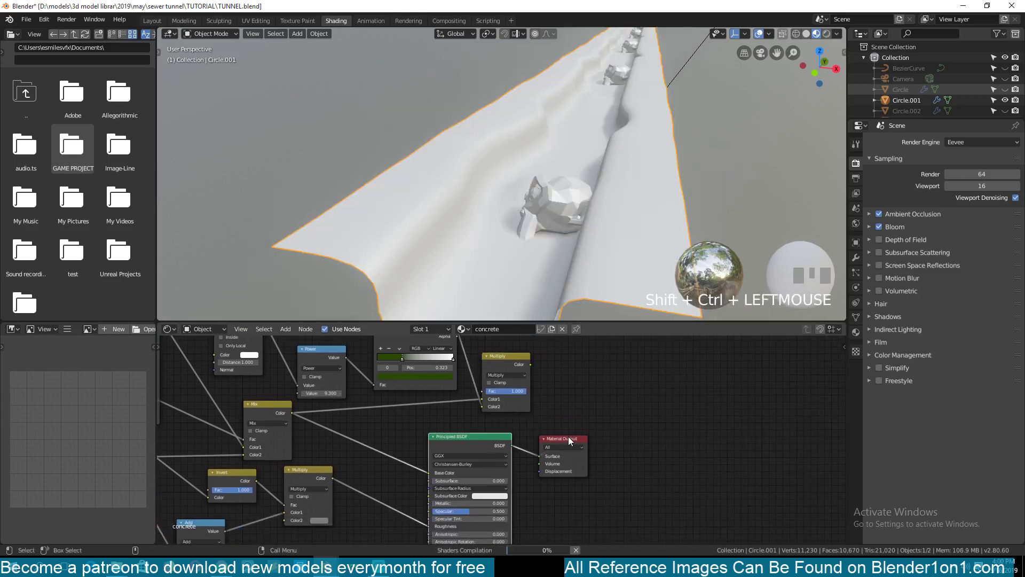
{"action": "left_click", "coordinate": [571, 444]}
{"action": "left_click", "coordinate": [585, 442]}
{"action": "left_click", "coordinate": [517, 443]}
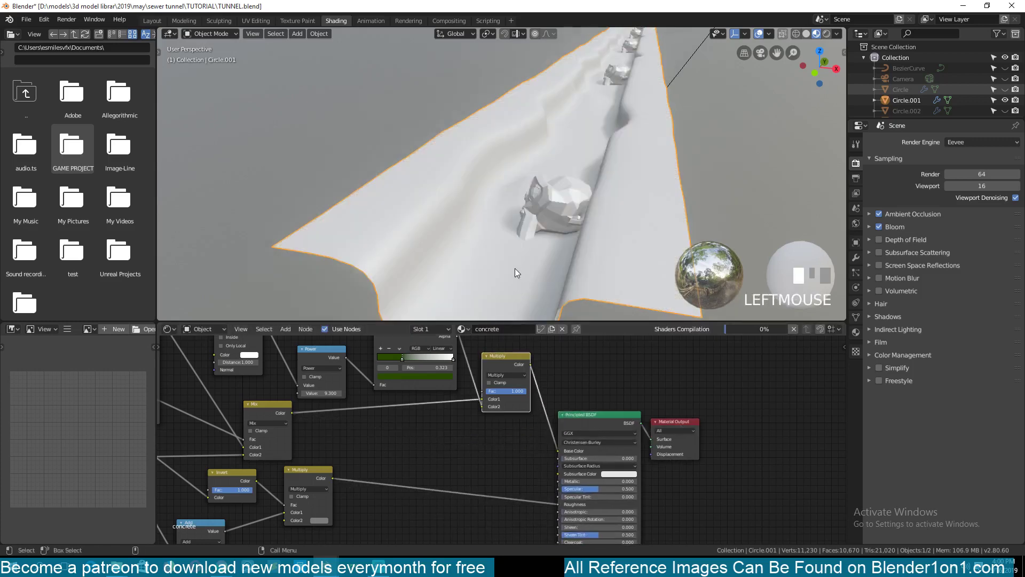
{"action": "key", "text": "`"}
{"action": "left_click", "coordinate": [562, 235]}
Save the file with Ctrl+S and zoom out to view the whole mossy tunnel
{"action": "key", "text": "ctrl+s"}
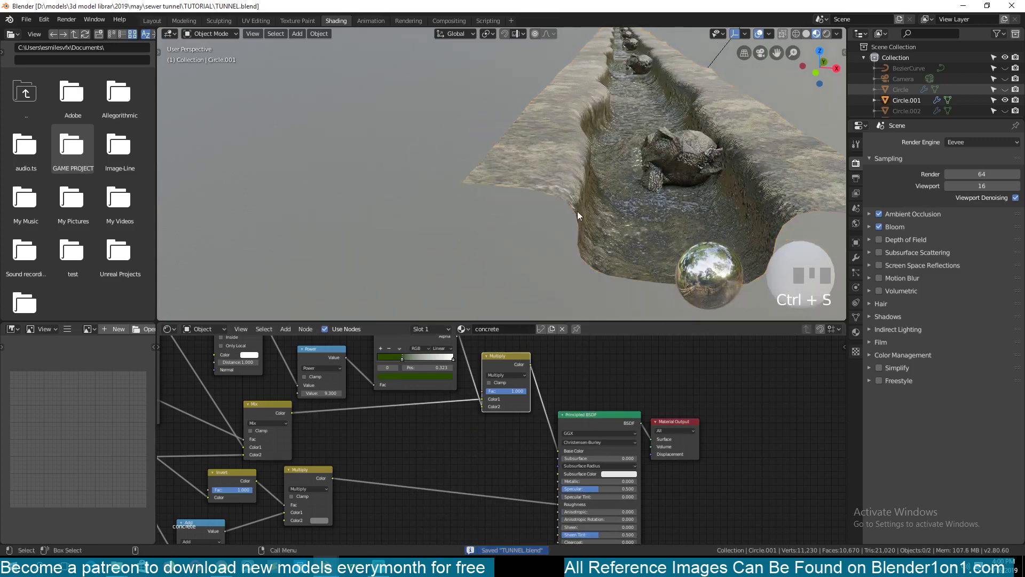
{"action": "key", "text": "ctrl+s"}
{"action": "scroll", "scroll_direction": "down", "scroll_amount": 3}
{"action": "key", "text": "ctrl+s"}
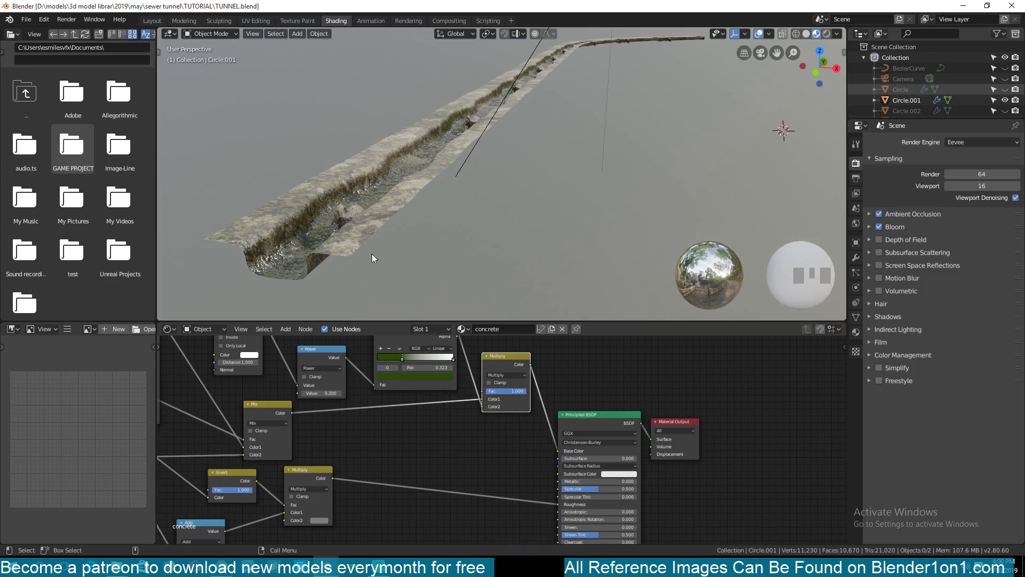
{"action": "left_click", "coordinate": [356, 240]}
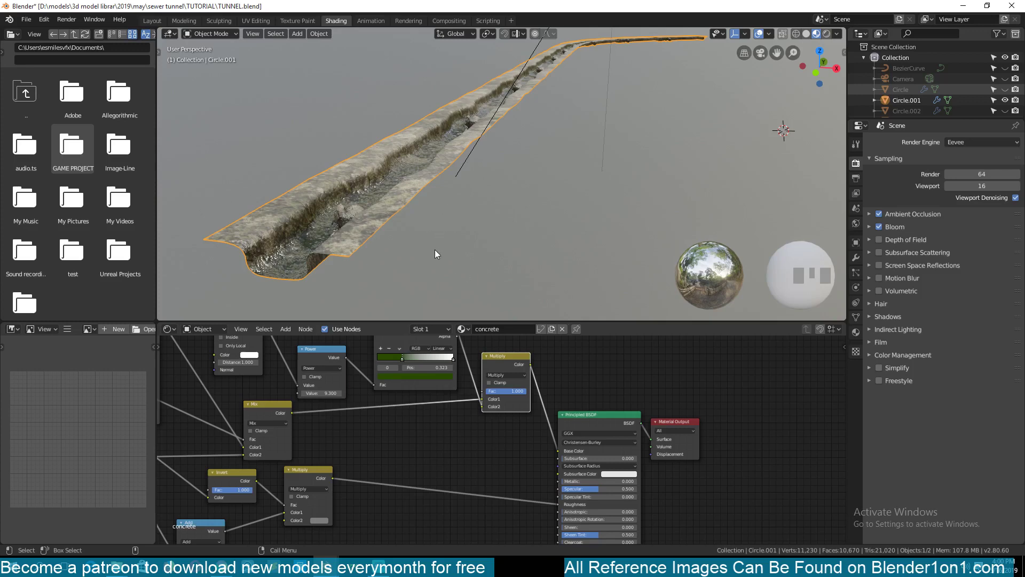
{"action": "left_click", "coordinate": [437, 252]}
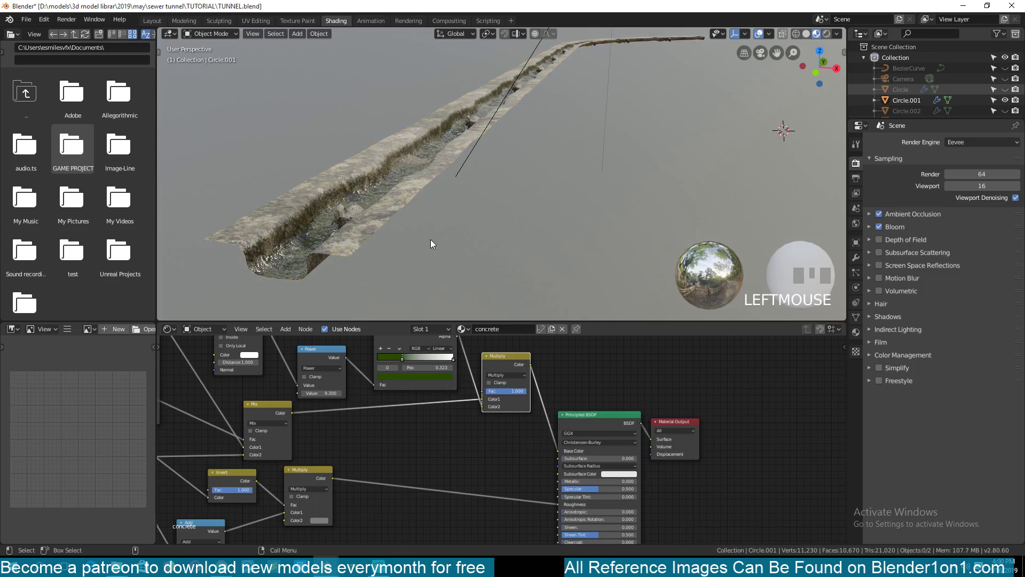
Add a UV sphere beside the tunnel and duplicate it twice into a row of three
{"action": "key", "text": "shift+a"}
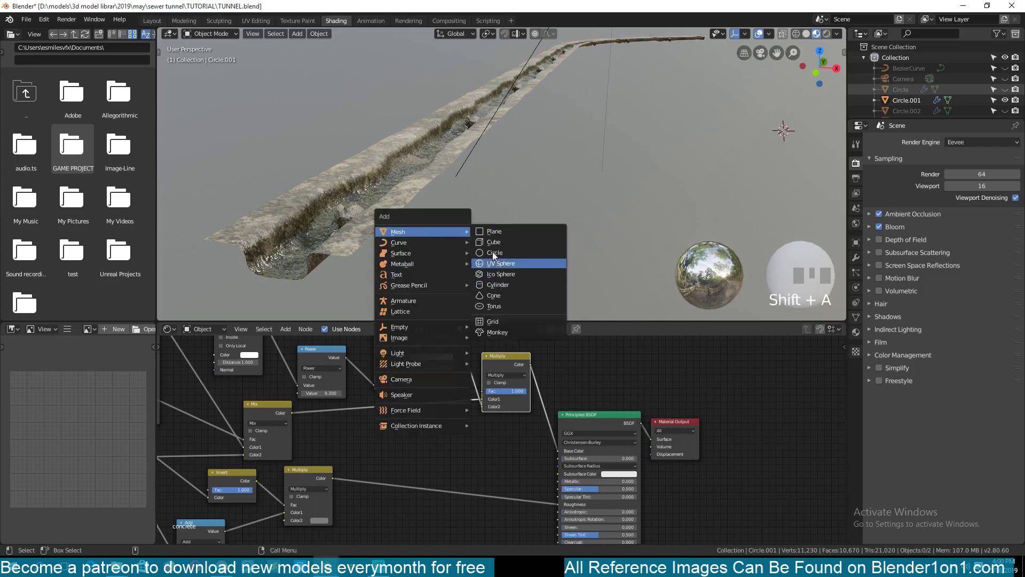
{"action": "key", "text": "g"}
{"action": "left_click", "coordinate": [404, 273]}
{"action": "key", "text": "shift+d"}
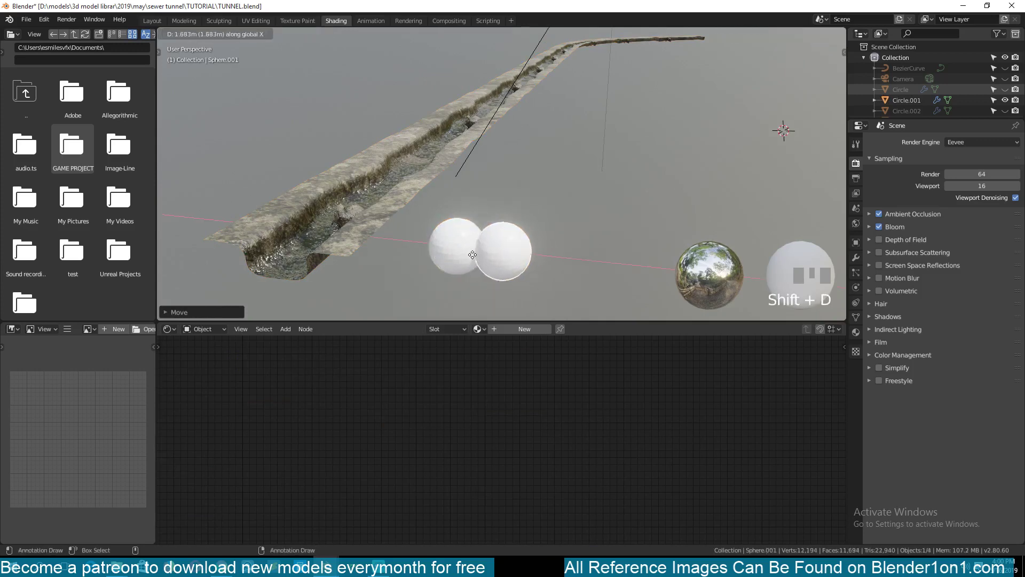
{"action": "left_click", "coordinate": [479, 258]}
{"action": "key", "text": "shift+d"}
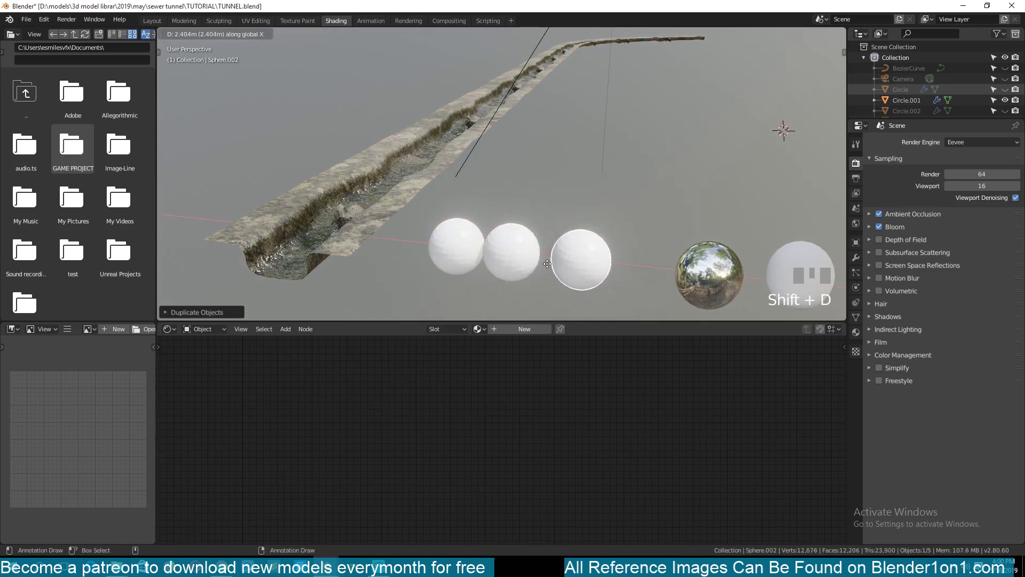
{"action": "left_click", "coordinate": [550, 267]}
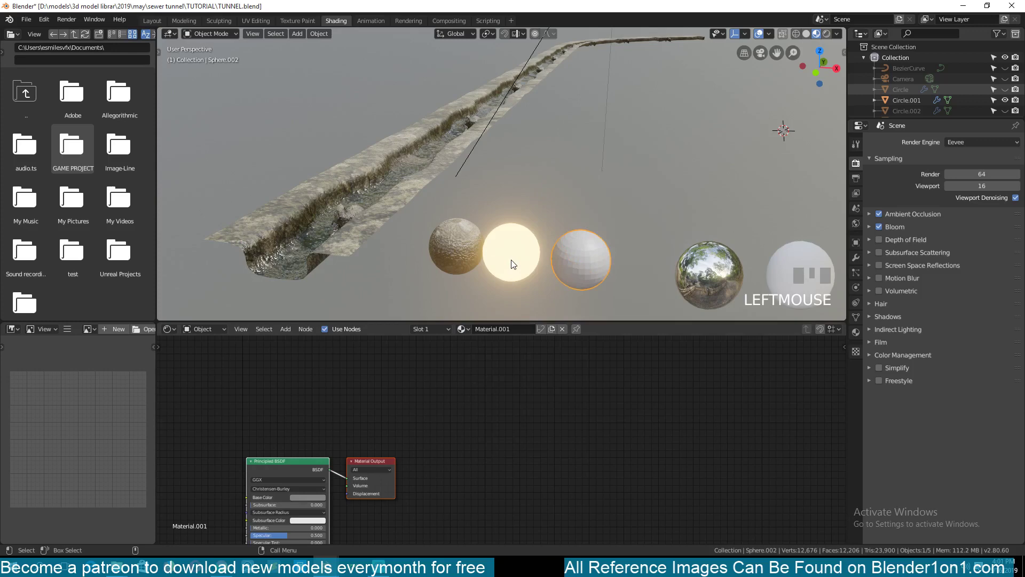
Give the spheres concrete, glowing emission and plain white materials and save the file
{"action": "left_click", "coordinate": [473, 256]}
{"action": "key", "text": "ctrl+s"}
{"action": "left_click", "coordinate": [502, 268]}
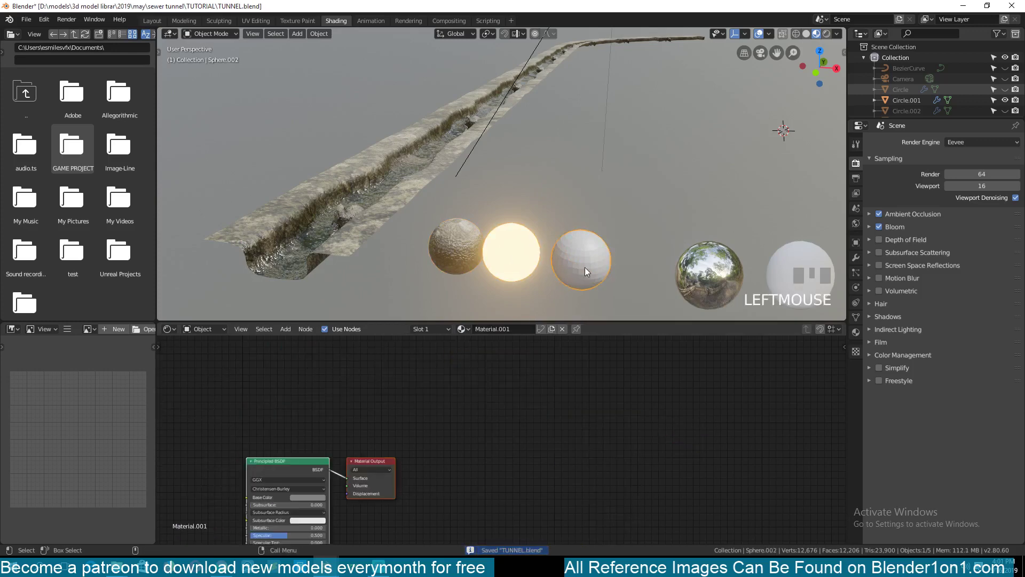
Shade the three preview spheres smooth
{"action": "right_click", "coordinate": [588, 272]}
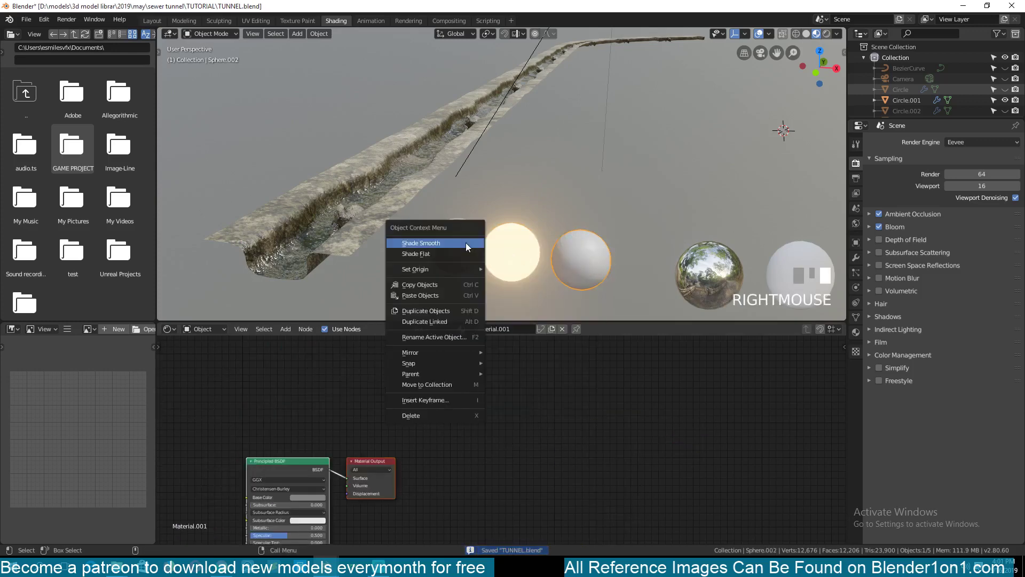
{"action": "key", "text": "ctrl+s"}
{"action": "key", "text": "ctrl+s"}
{"action": "left_click", "coordinate": [491, 243]}
Slide the glowing sphere along X to sit evenly between the other two and save
{"action": "key", "text": "g"}
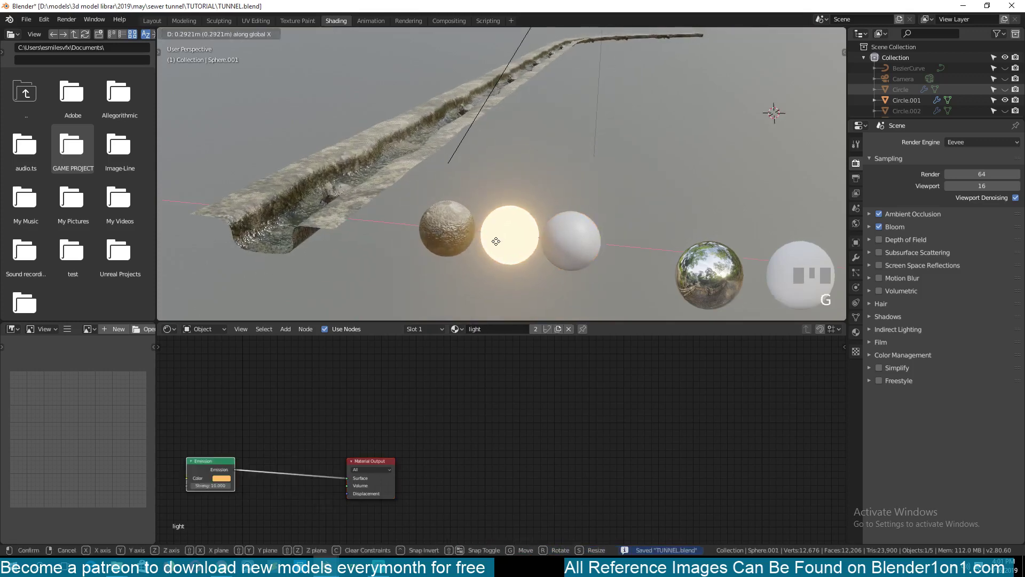
{"action": "left_click", "coordinate": [500, 245]}
{"action": "key", "text": "ctrl+s"}
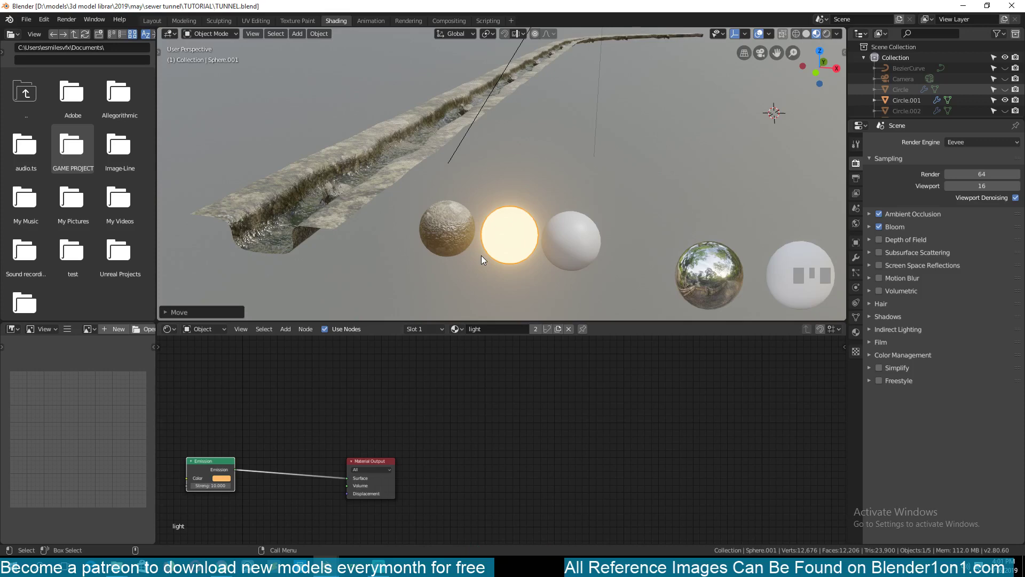
{"action": "key", "text": "ctrl+s"}
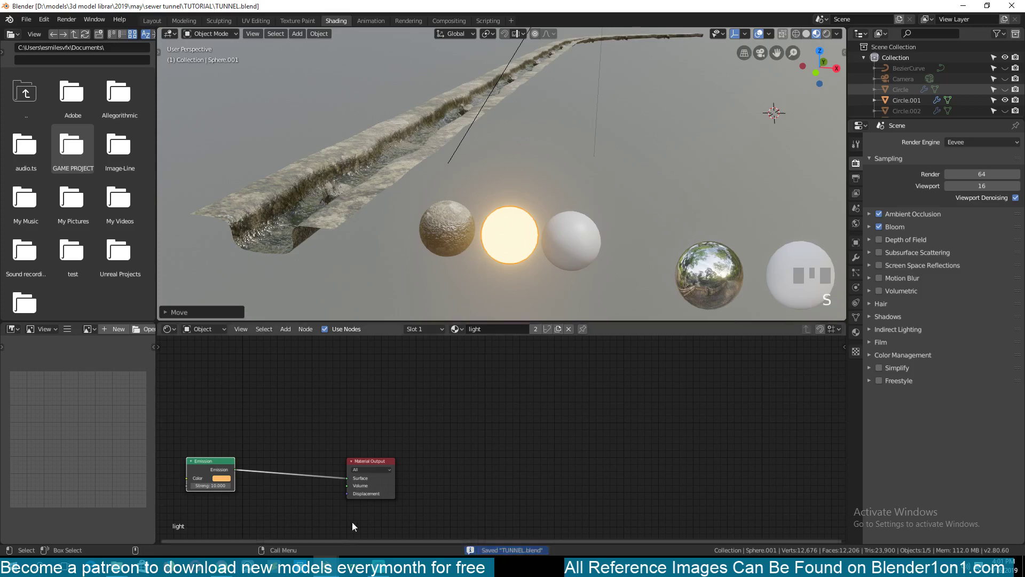